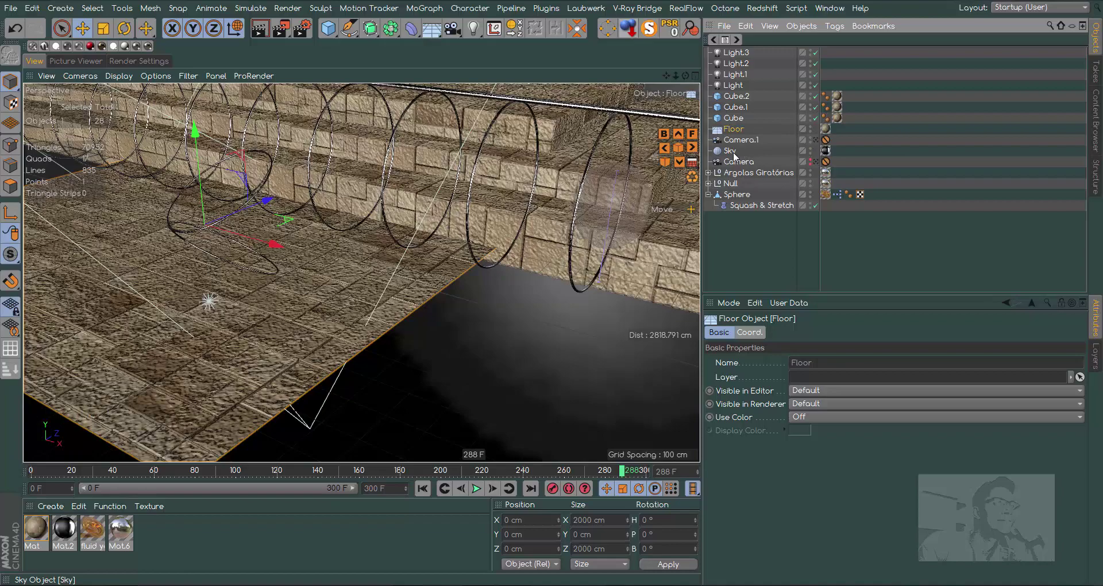
- Inspect the ring tunnel from the front view at frame 120, then return to perspective
drag(681, 80, 737, 102)
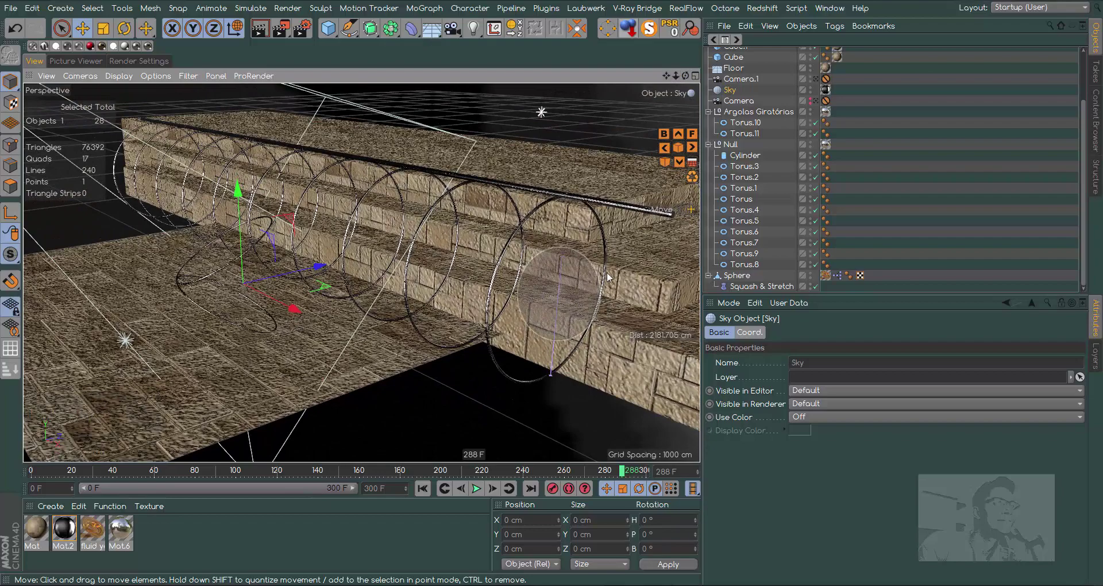
click(684, 81)
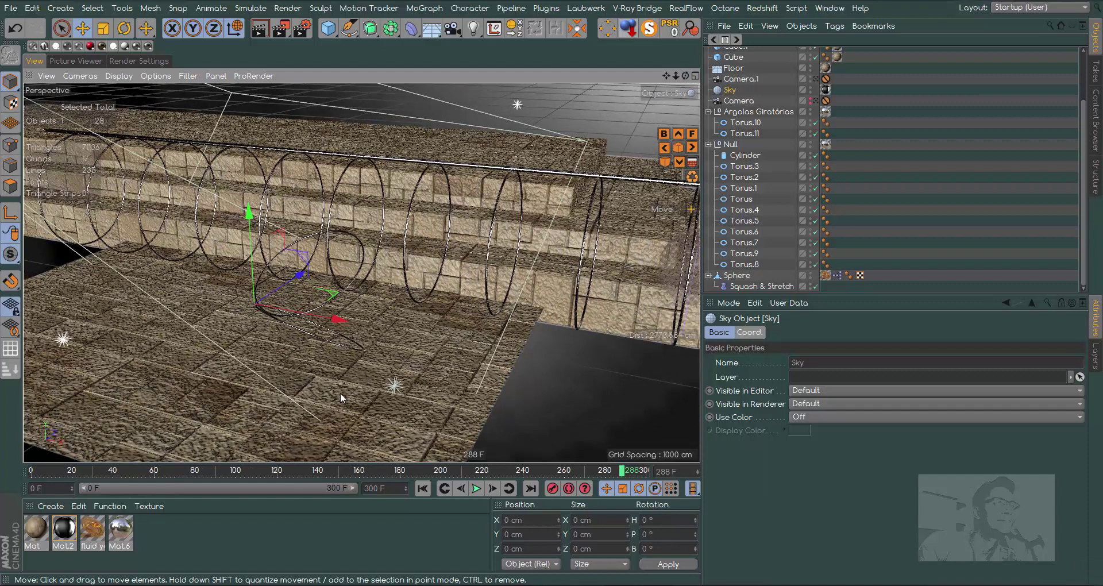
key(F4)
click(679, 79)
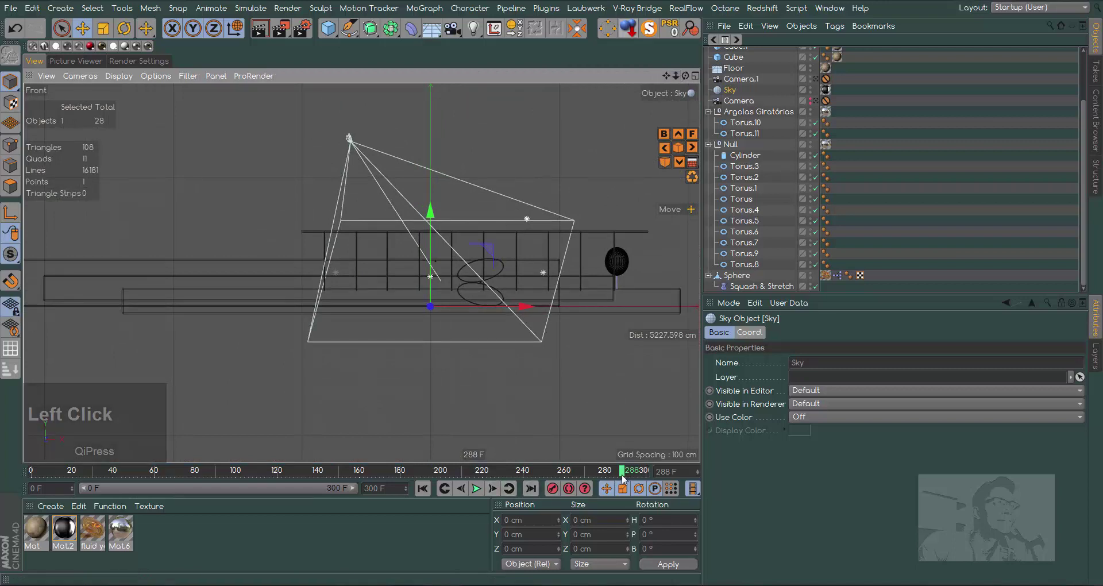
click(617, 477)
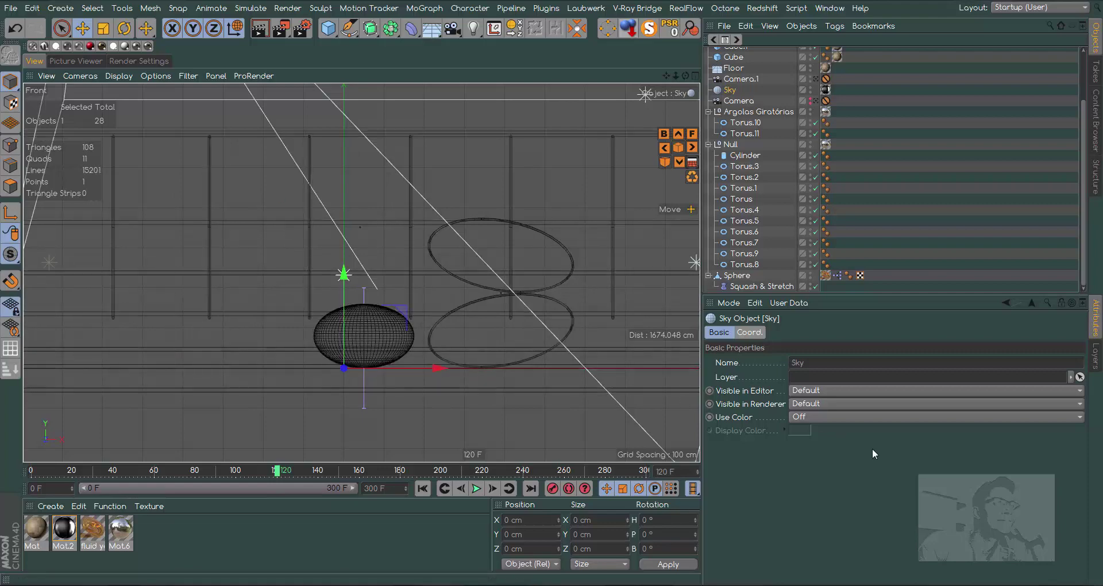
key(F1)
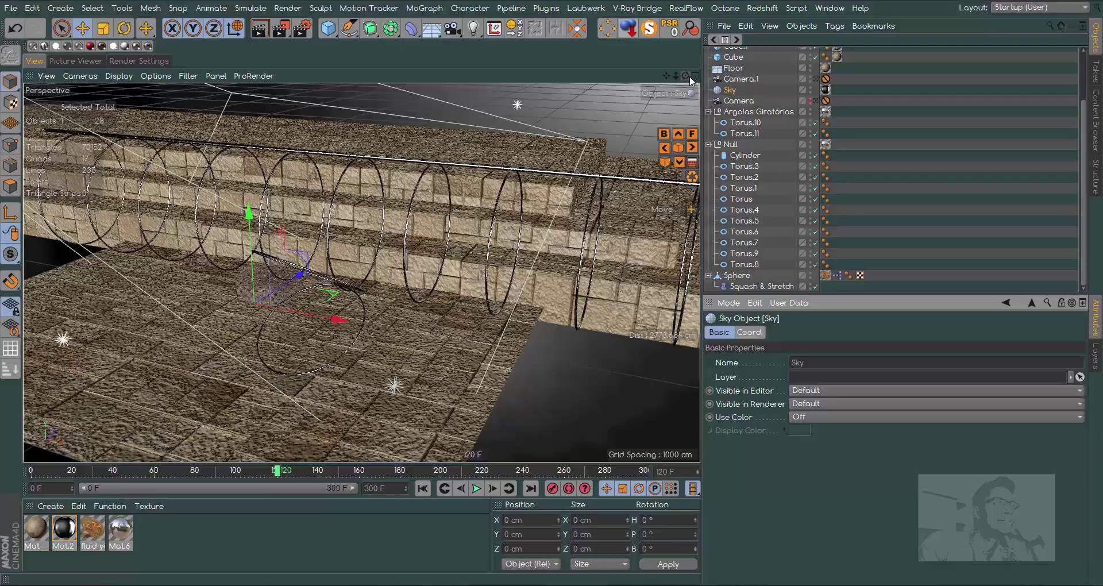
- Collapse the rings group in the object list and review the Anti-Aliasing render settings
click(693, 81)
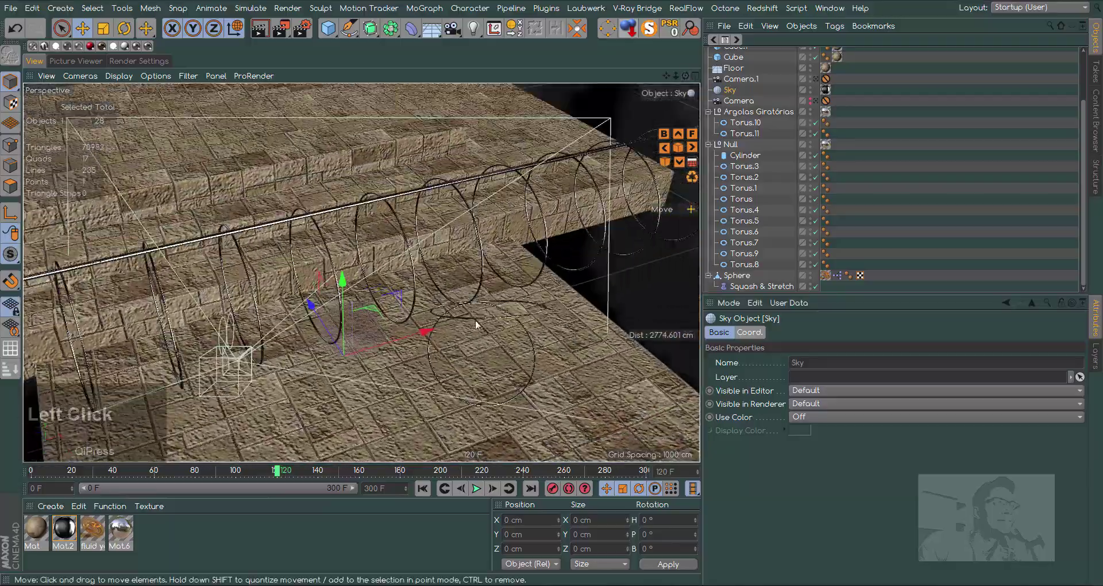
click(685, 79)
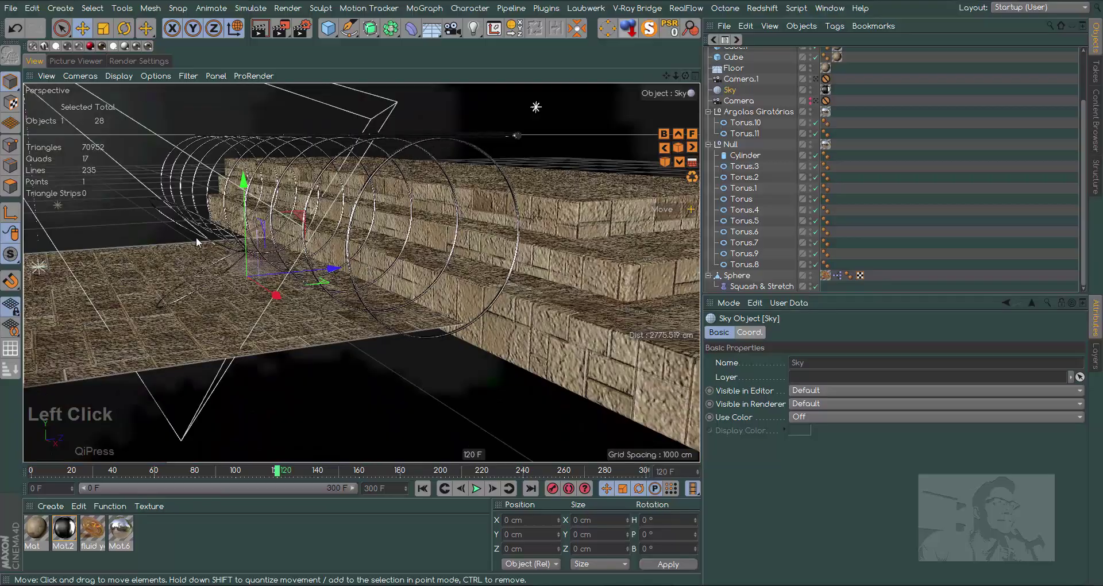
click(688, 80)
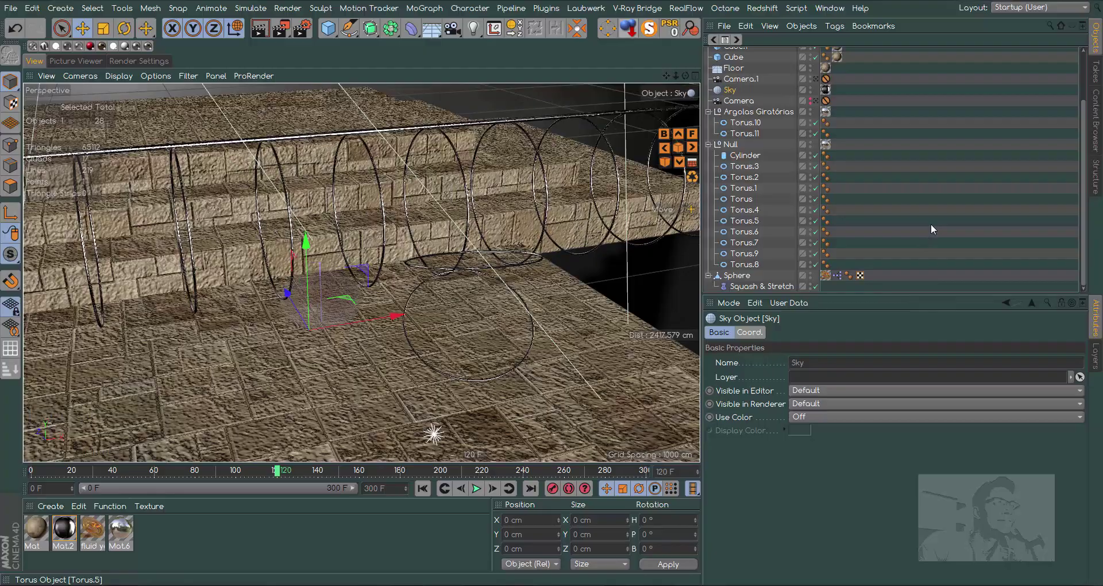
click(711, 150)
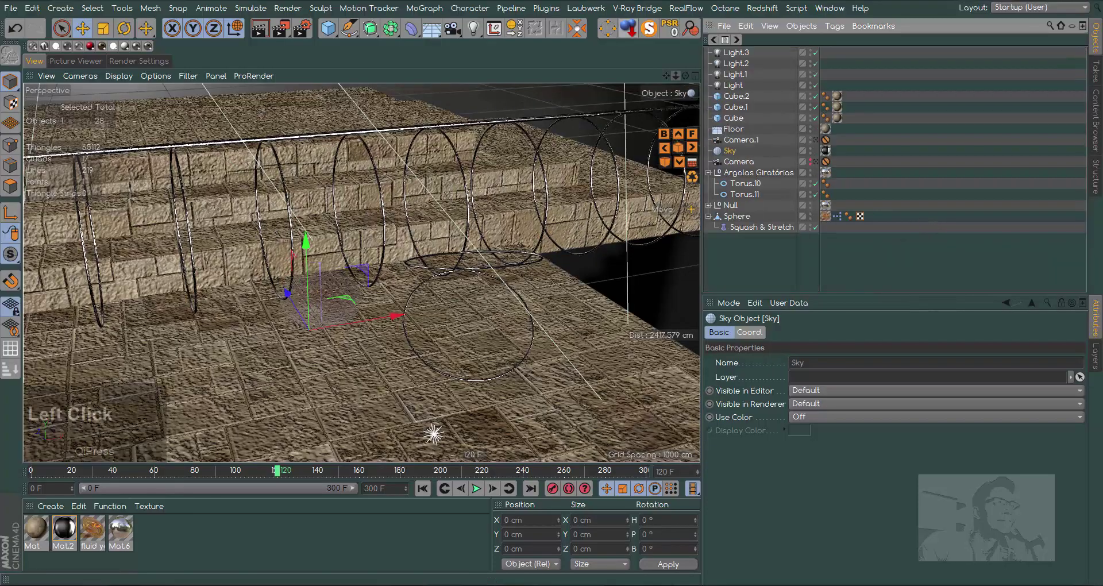
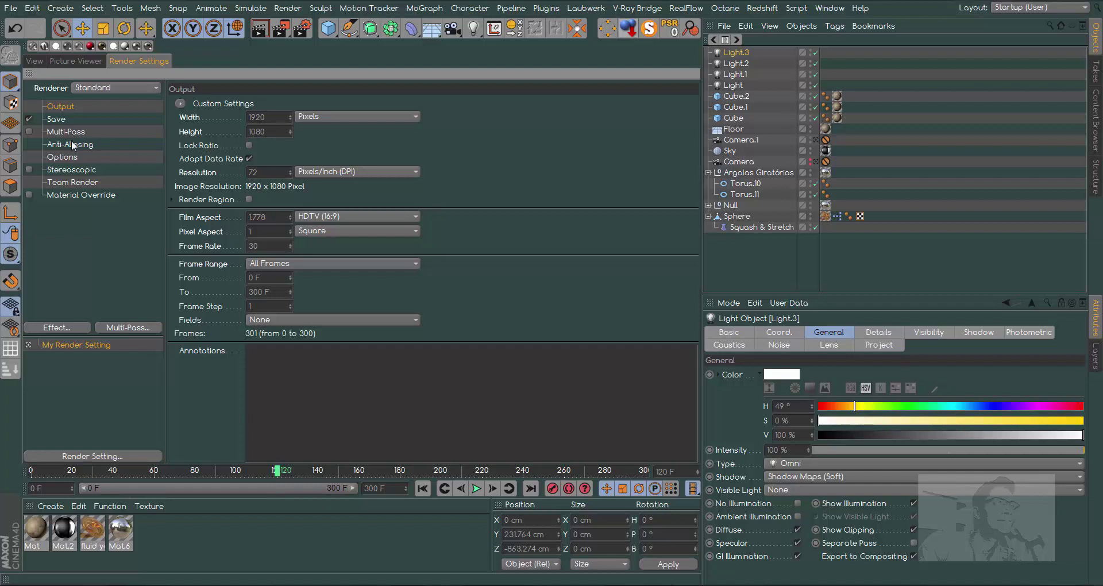
click(69, 150)
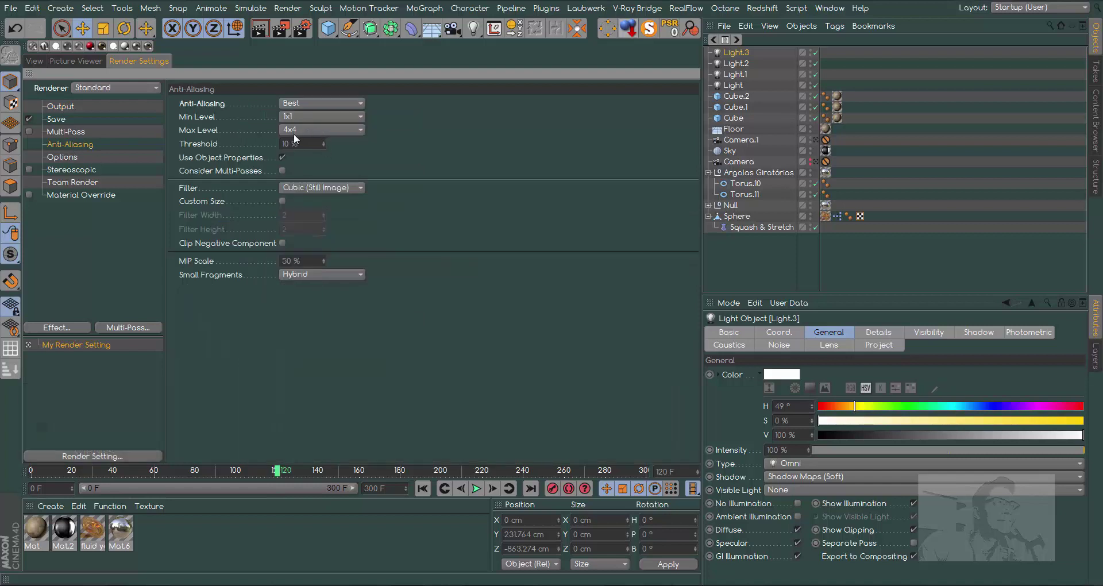
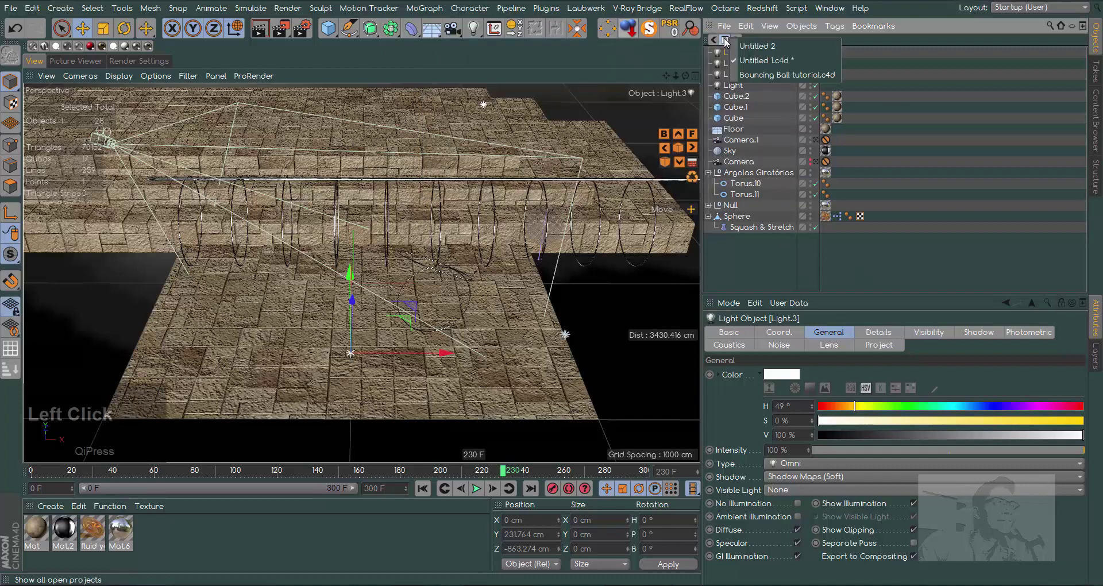
- Switch to the empty project and add a plane and a thin 90-segment torus ring
click(749, 58)
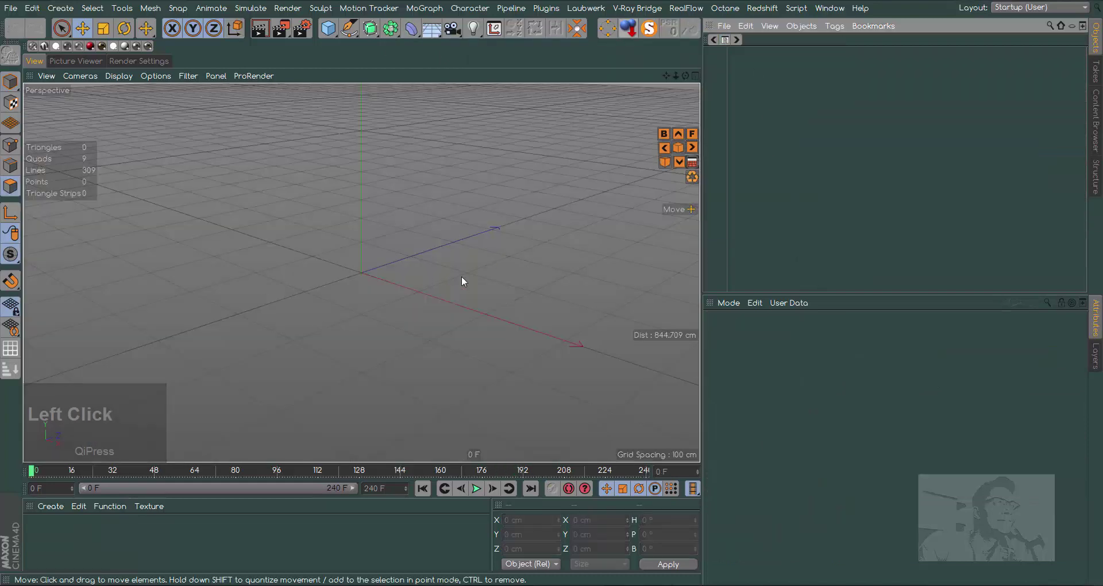
click(334, 33)
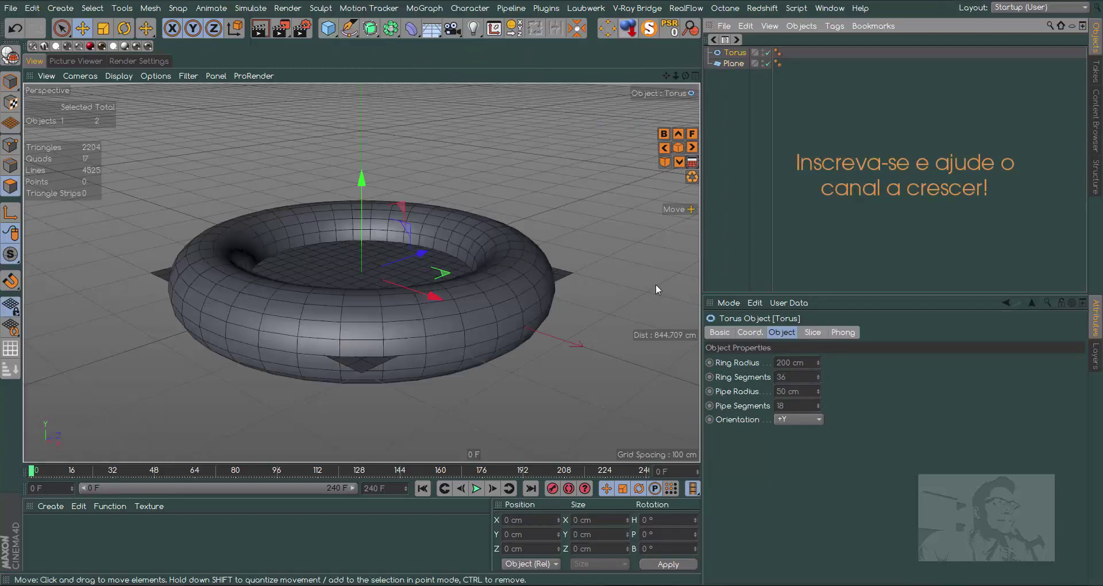
click(10, 84)
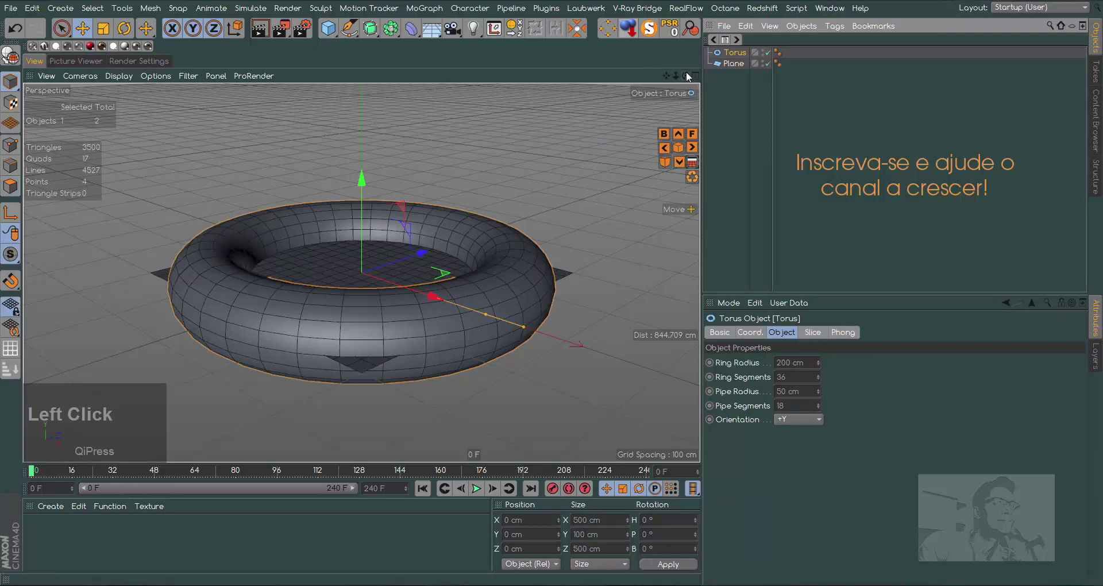
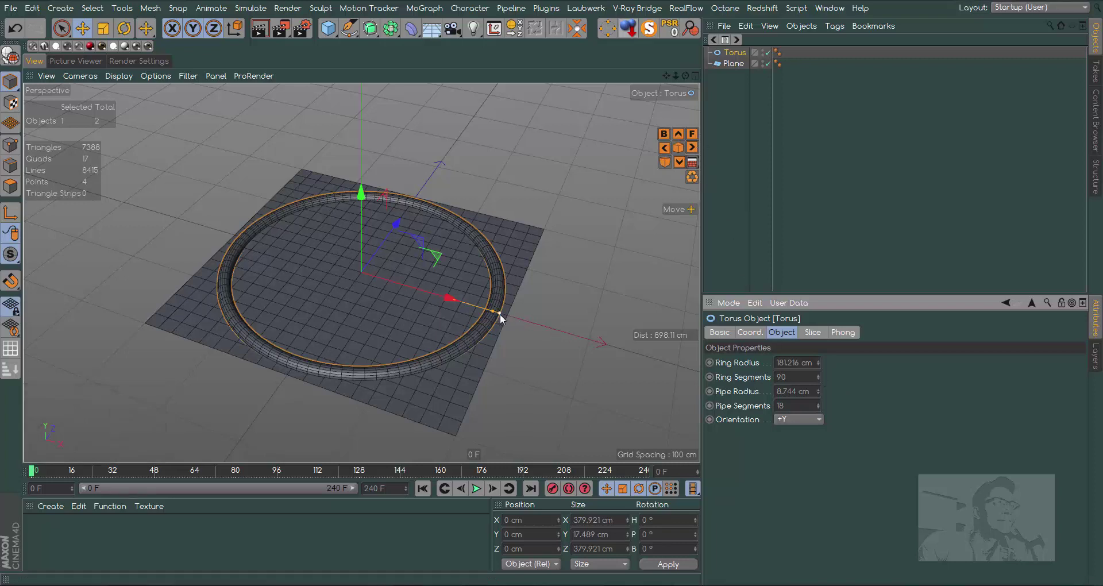
click(503, 318)
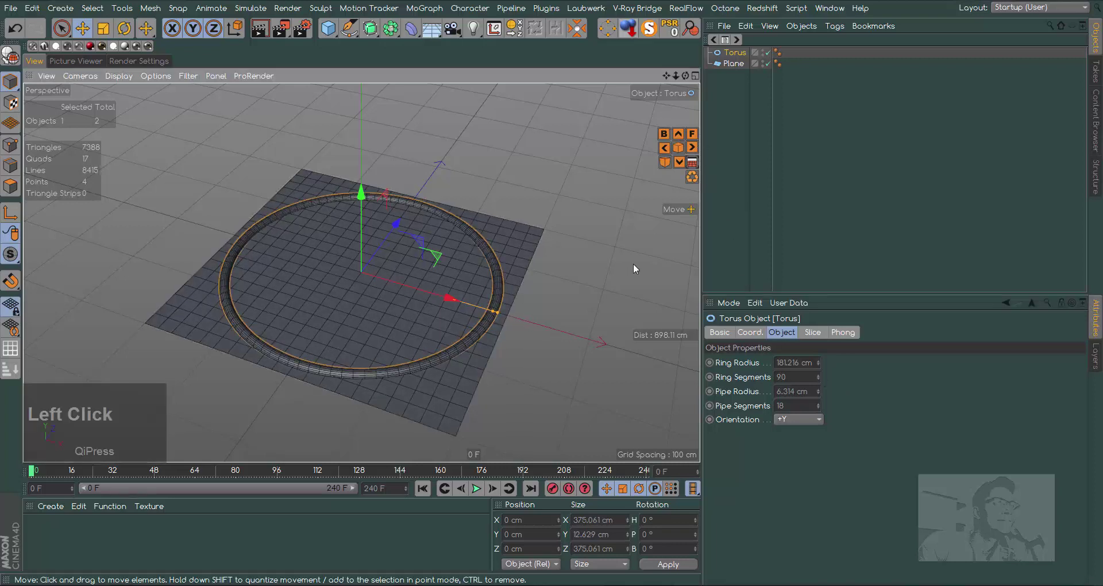
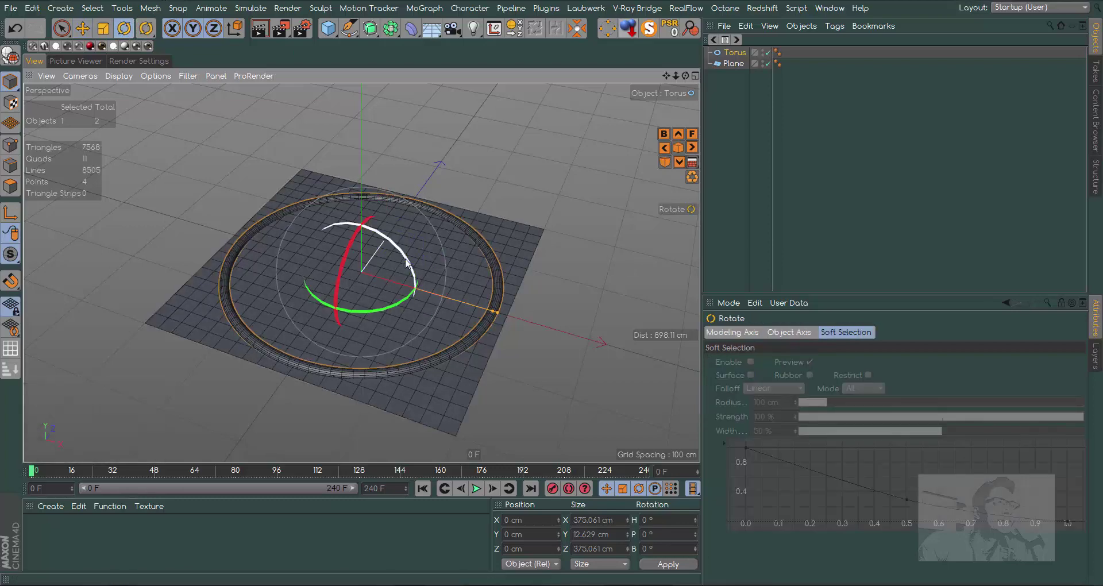
- Tilt the ring, raise it above the plane and align the move axes to world coordinates
click(407, 265)
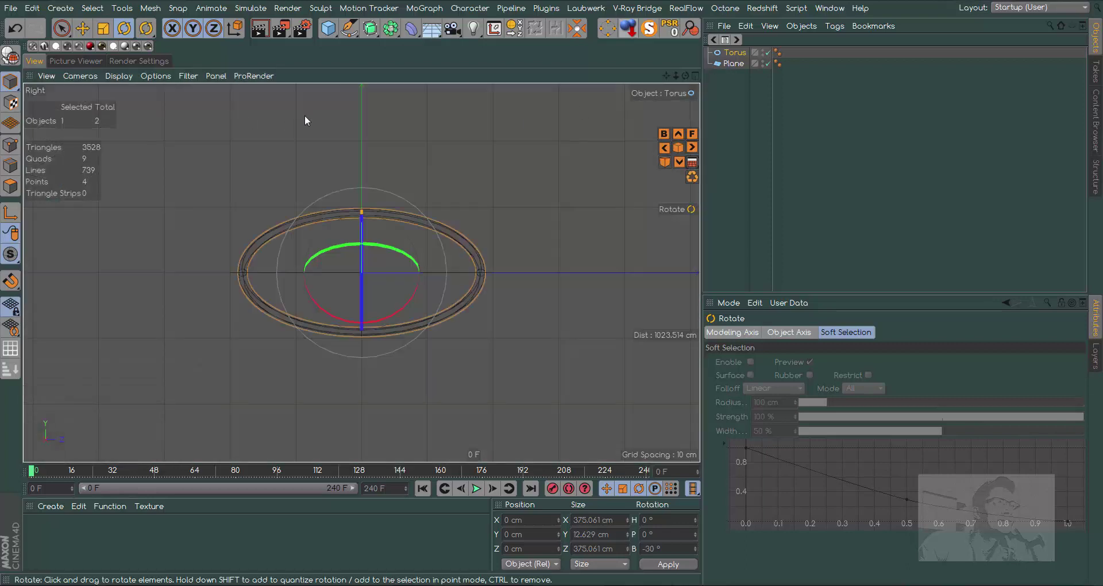
click(81, 35)
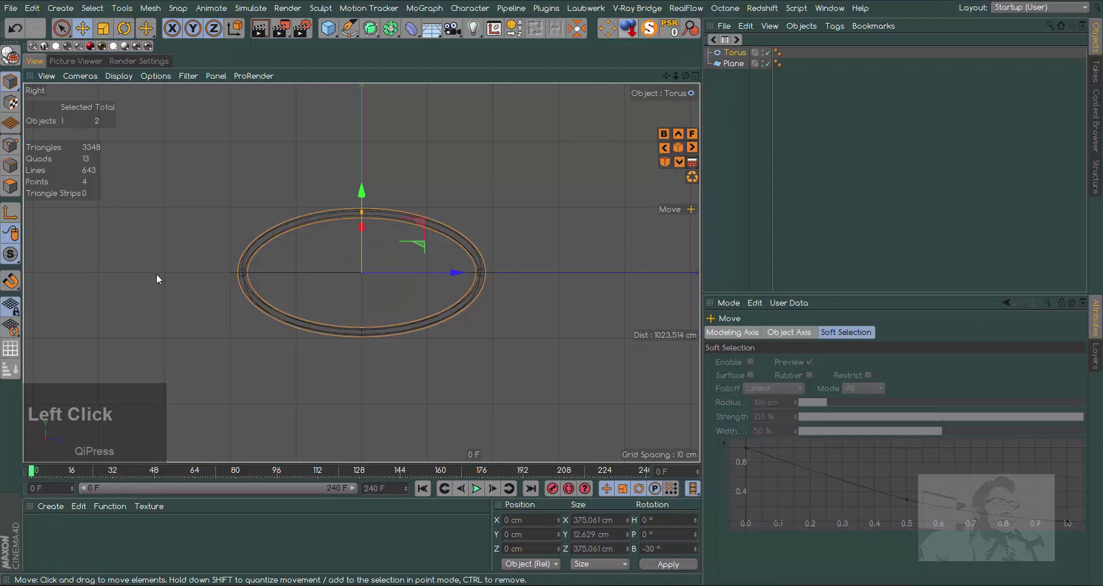
click(677, 81)
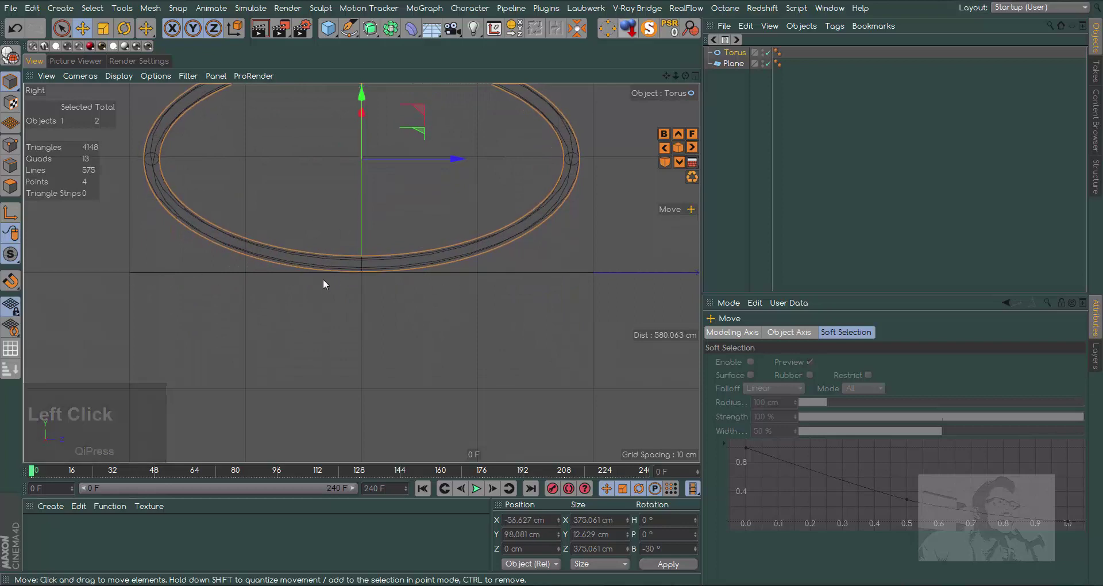
key(Caps_Lock)
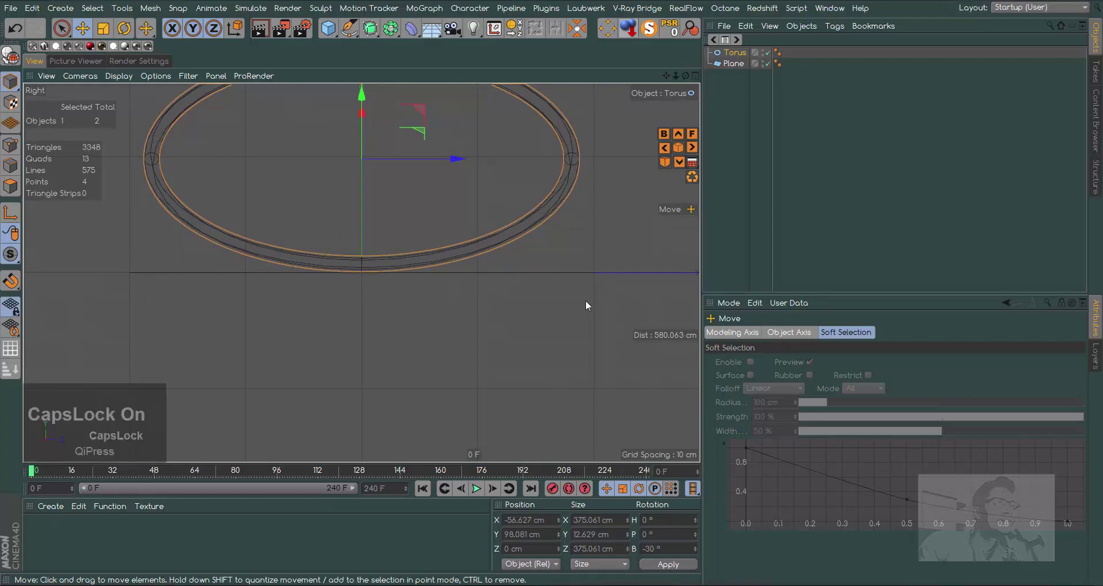
key(1)
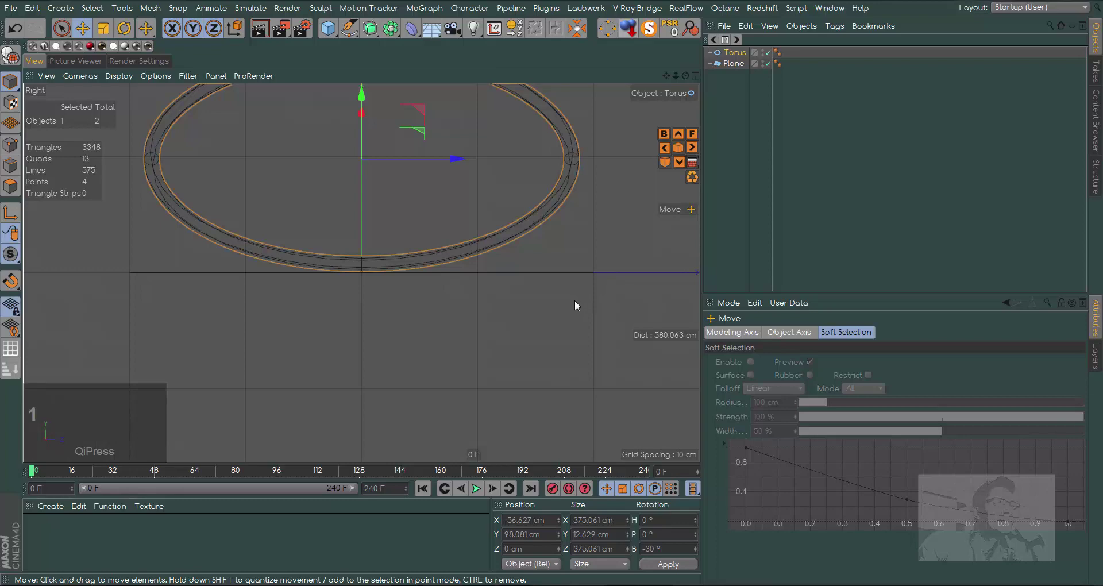
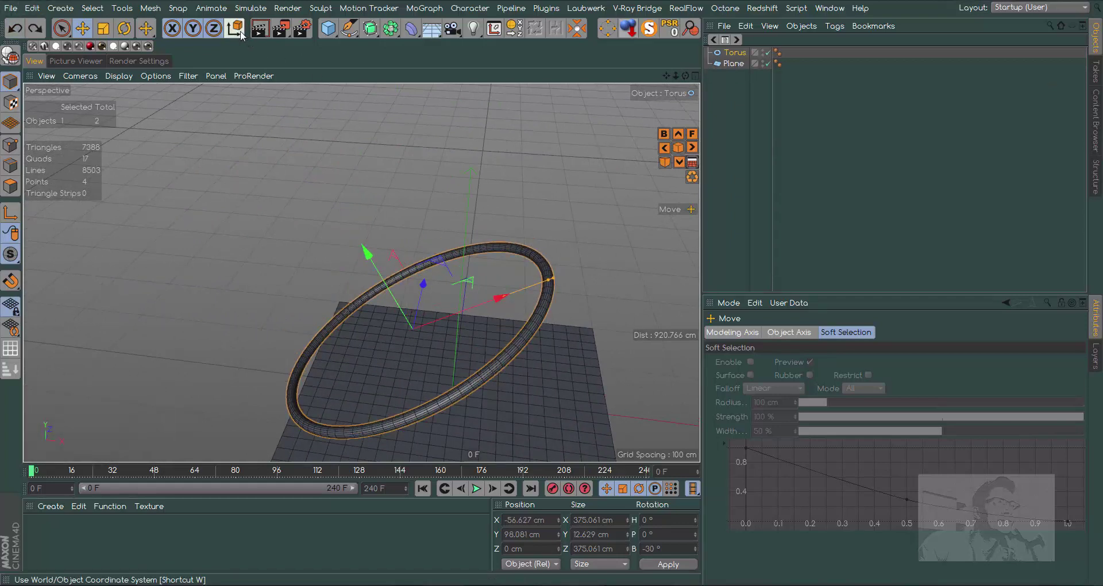
click(240, 35)
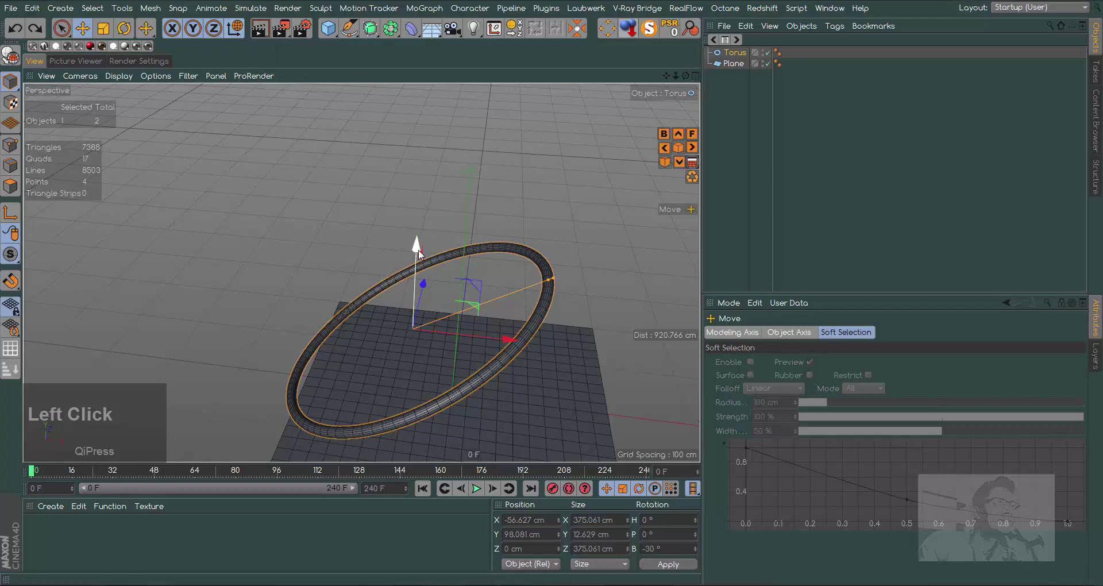
- Lift the copied ring Torus.1 a little higher on Y in the side view
click(420, 251)
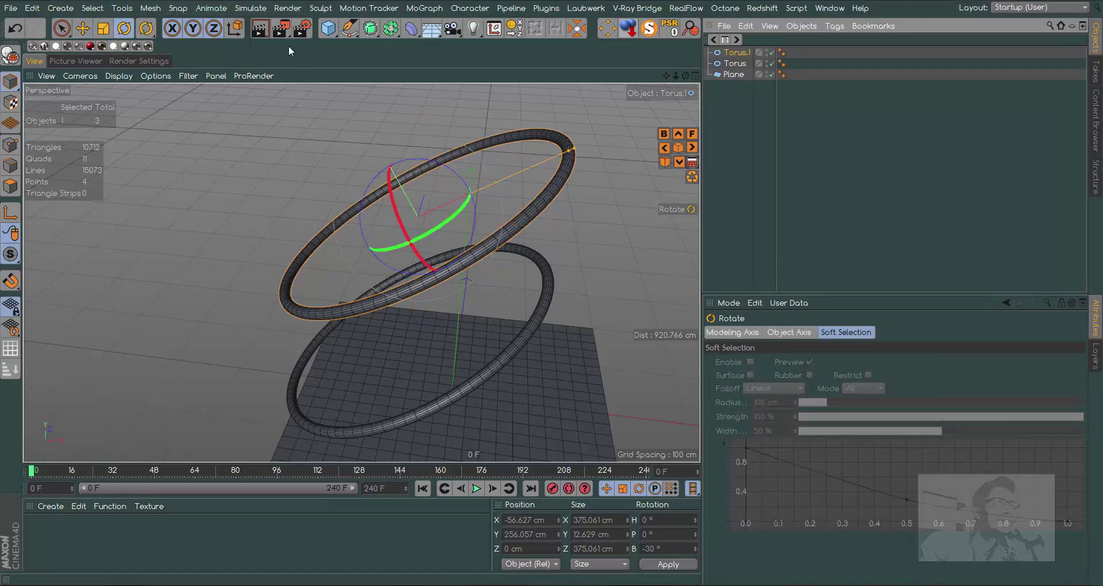
click(237, 36)
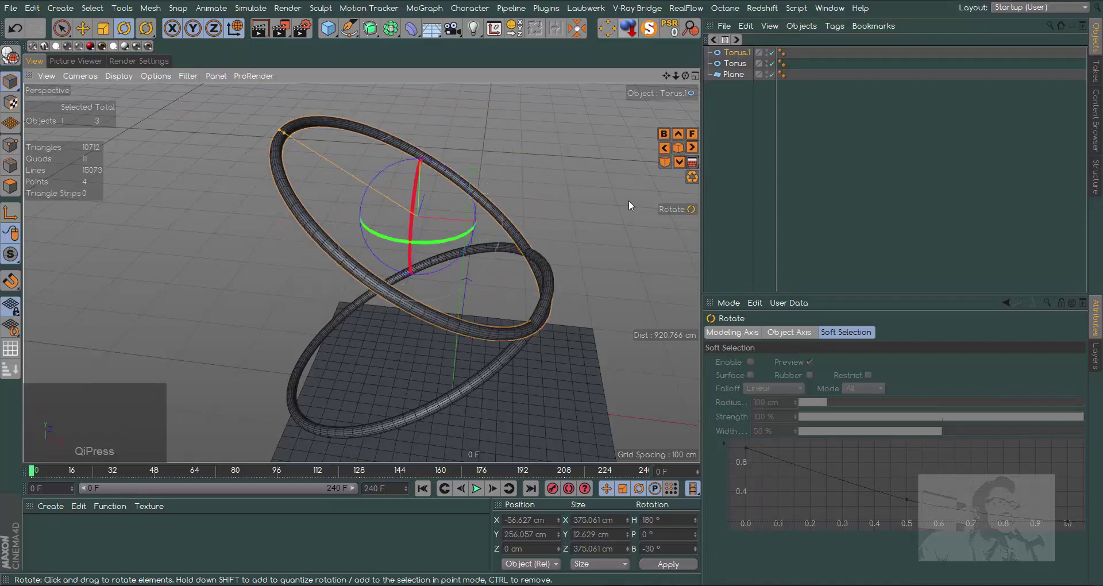
key(F3)
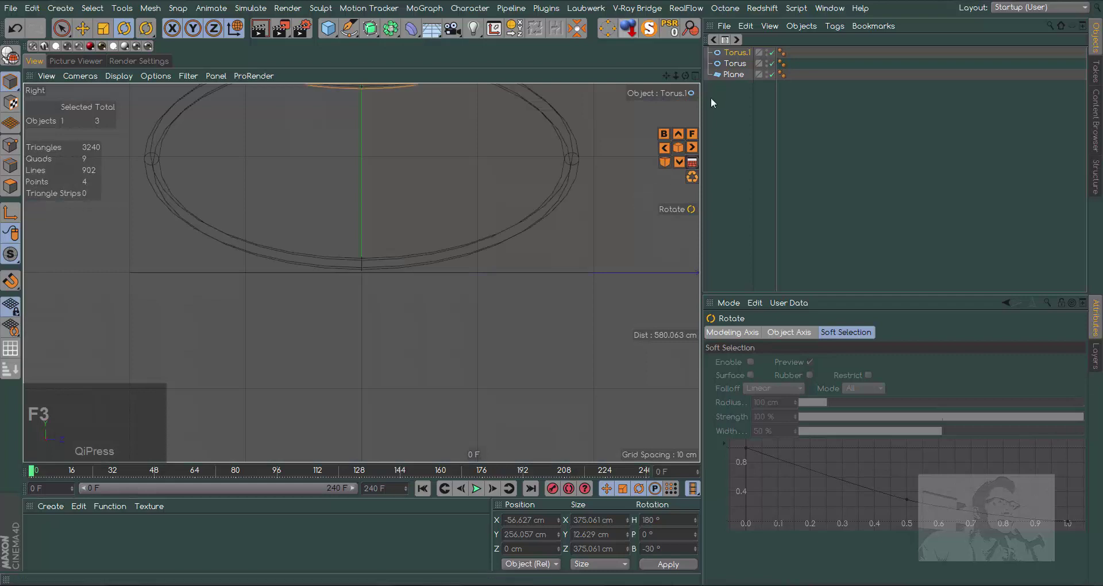
click(666, 81)
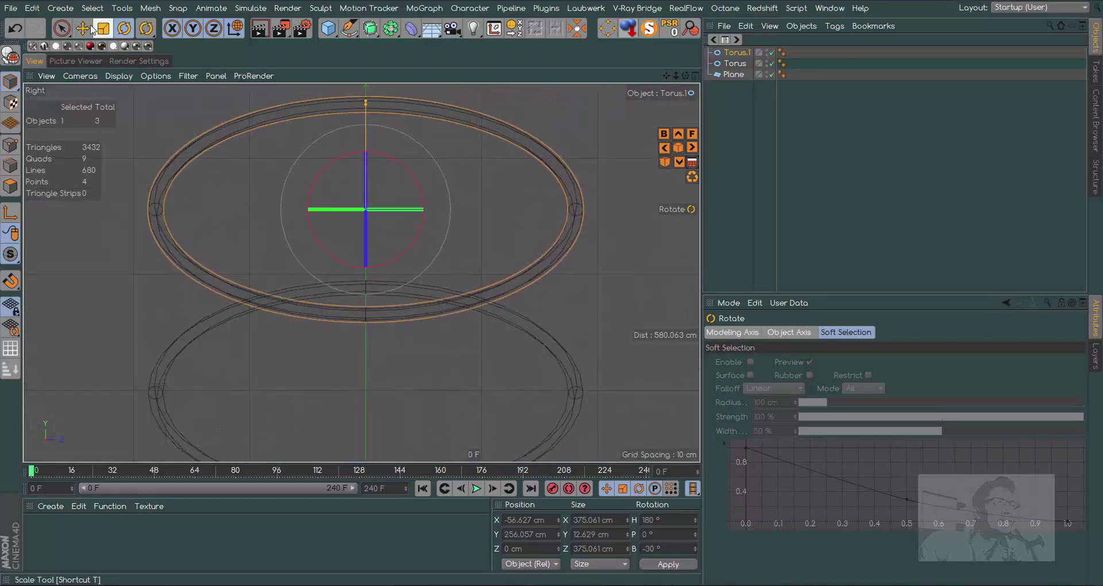
click(84, 34)
click(368, 113)
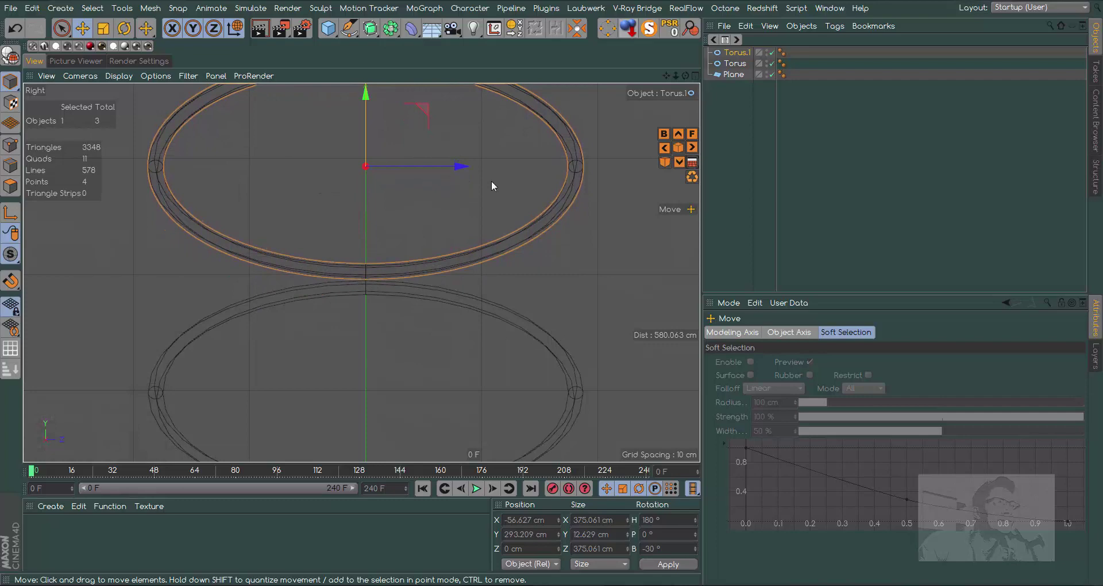
key(F1)
- Delete the plane object, leaving only the two rings
click(679, 81)
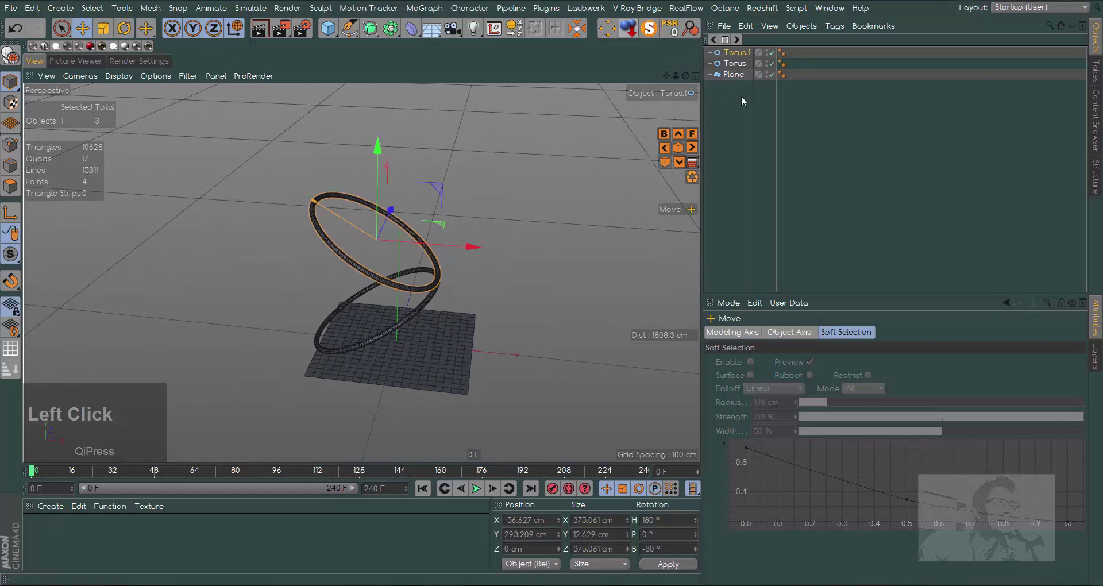
key(Delete)
- Add a floor and a light, moving the light left so the rings cast long shadows
click(434, 35)
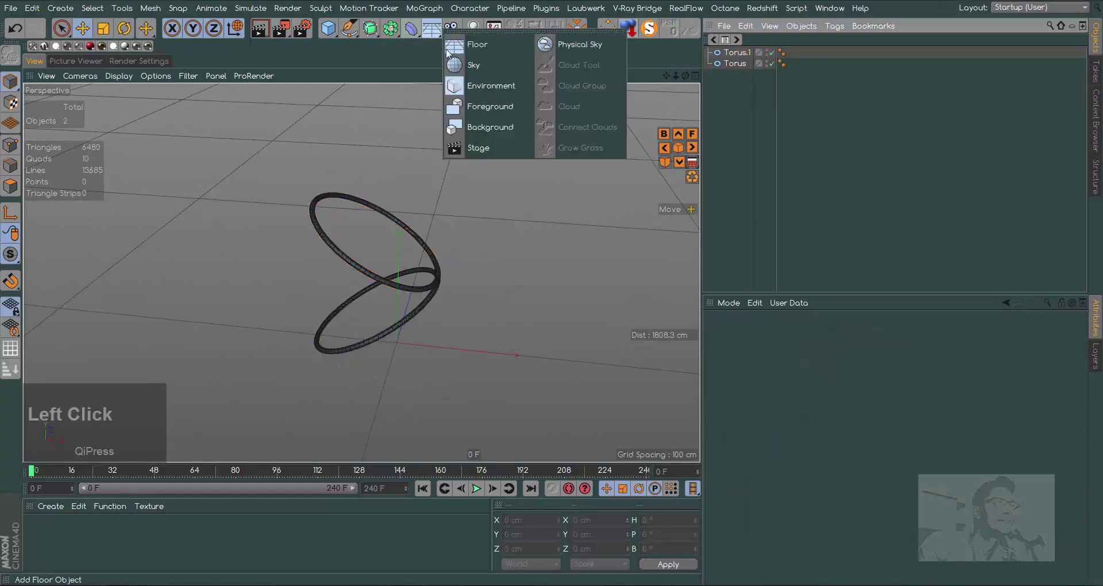
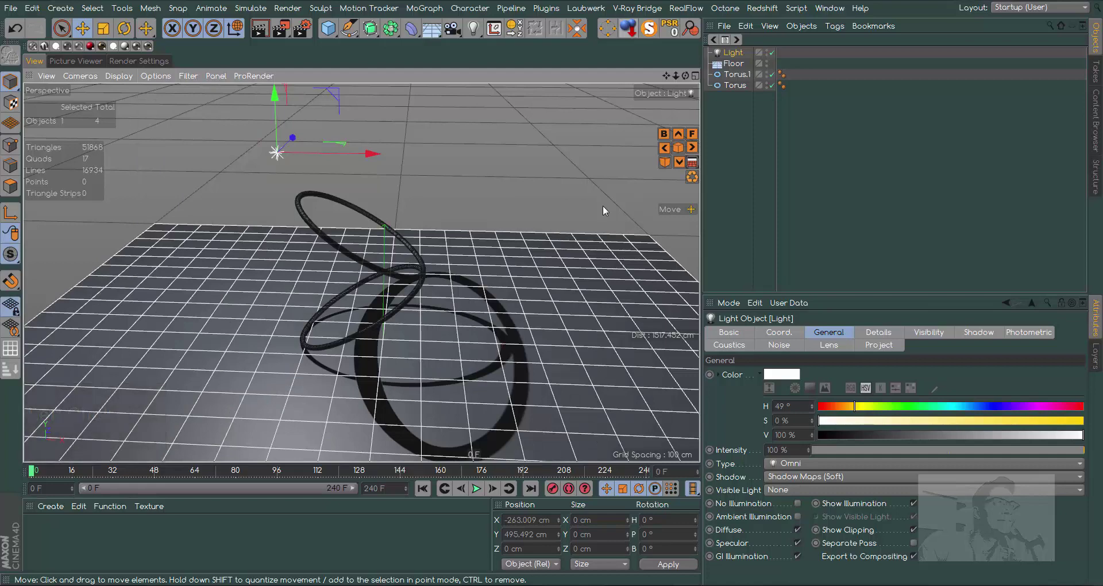
drag(363, 159, 436, 176)
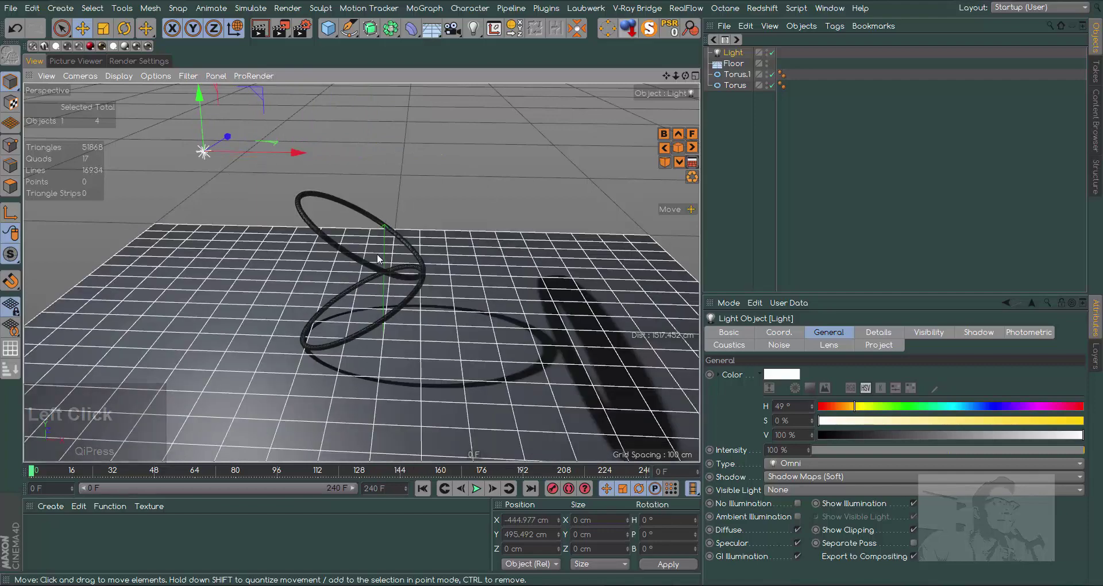
- Select both torus rings and place them inside a new Null object
click(744, 79)
click(743, 92)
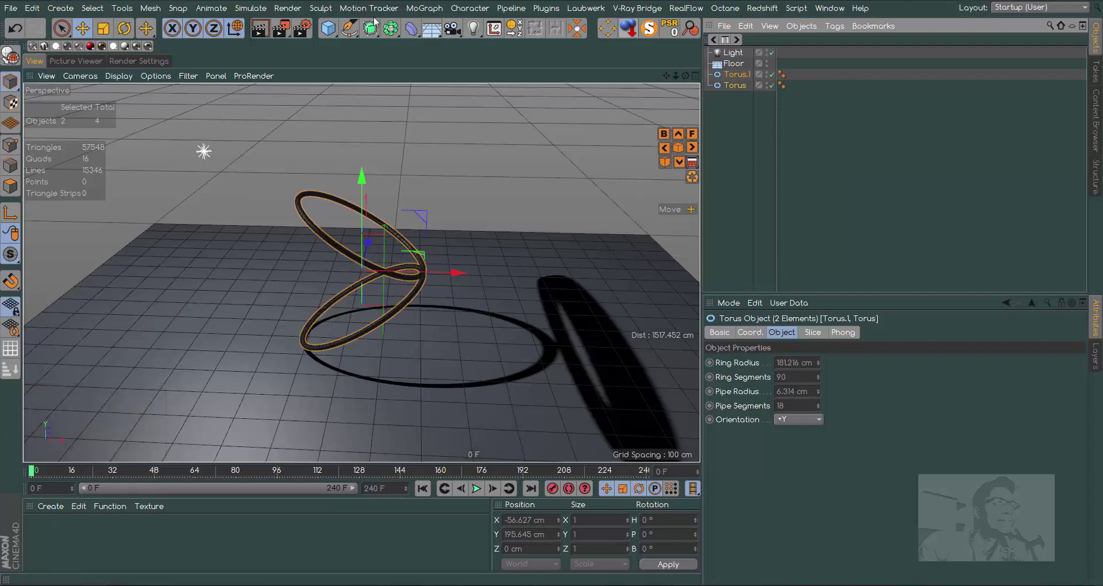
click(322, 31)
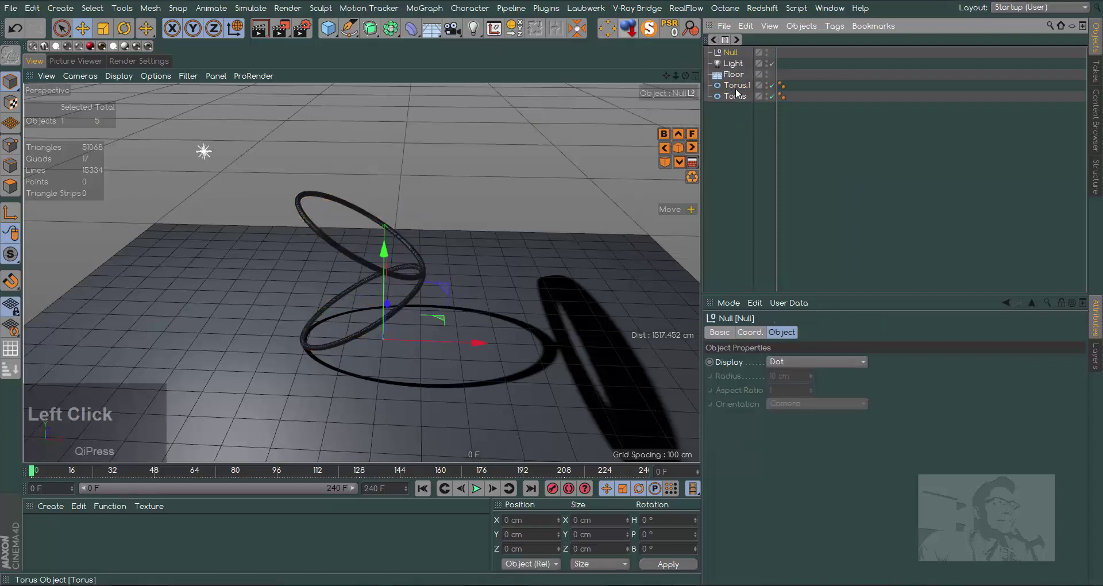
click(734, 102)
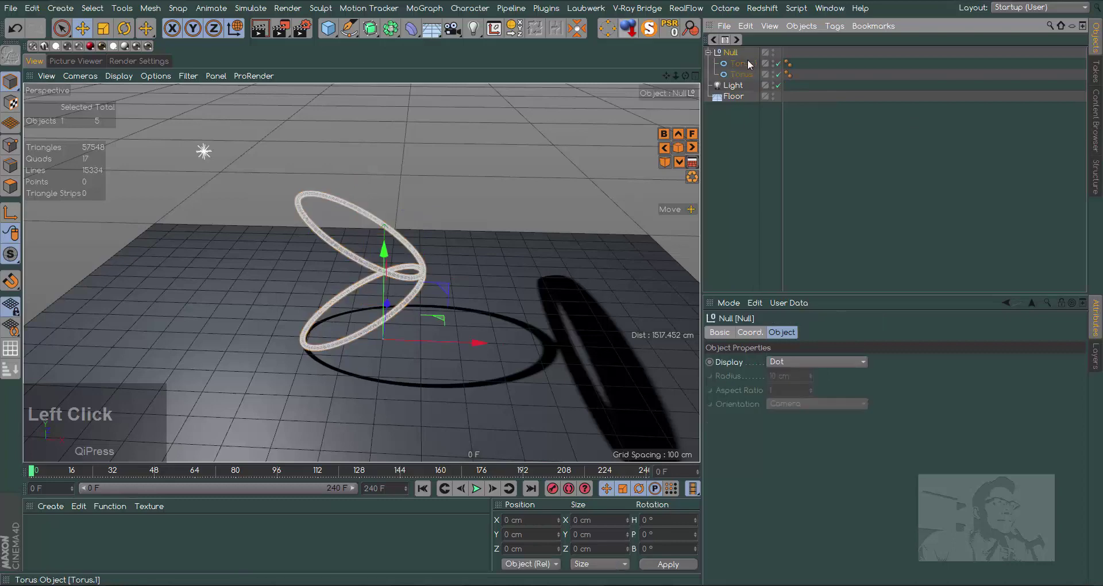
click(687, 82)
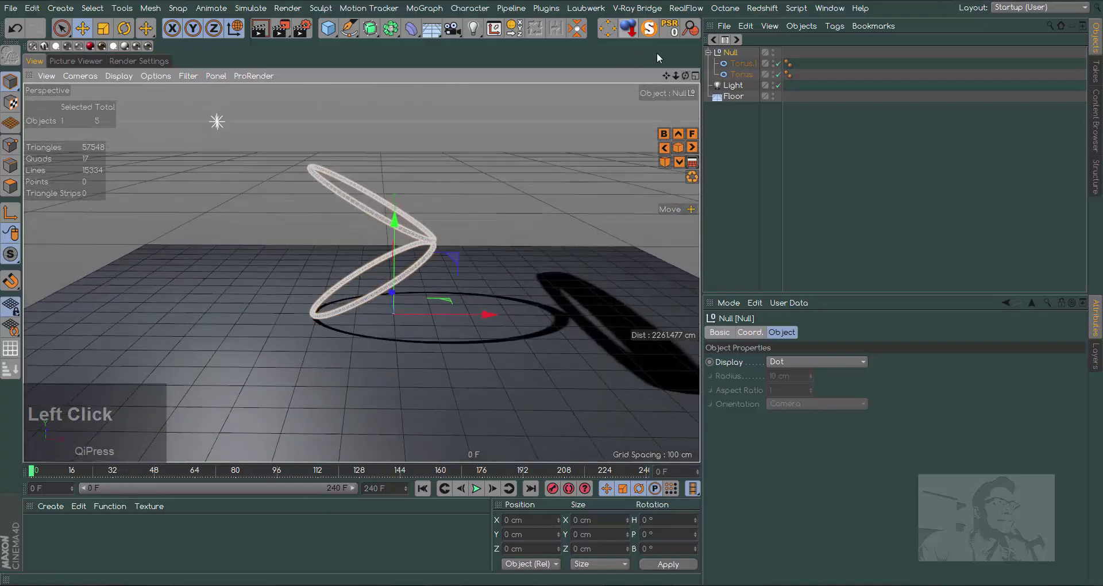
click(733, 59)
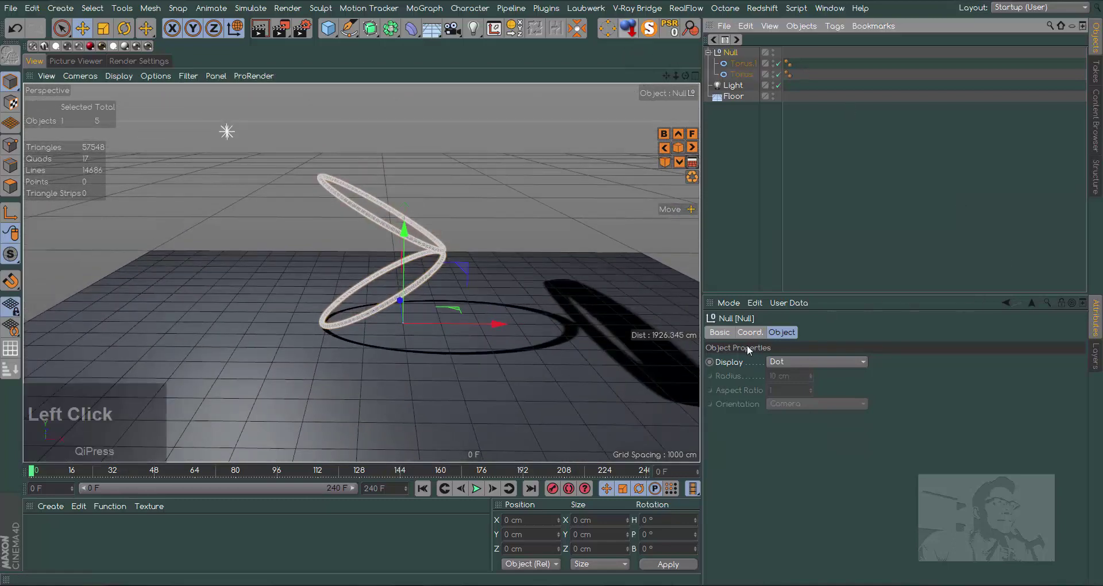
- Key the Null's R.H 0° at frame 0 and 2880° at frame 240, then undo the keys
click(760, 335)
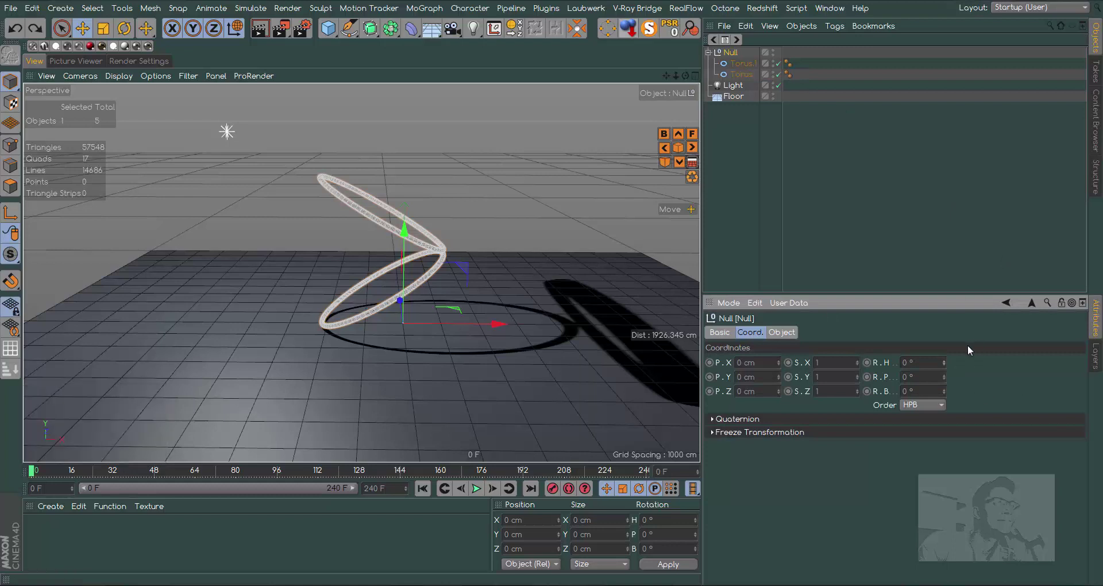
click(945, 367)
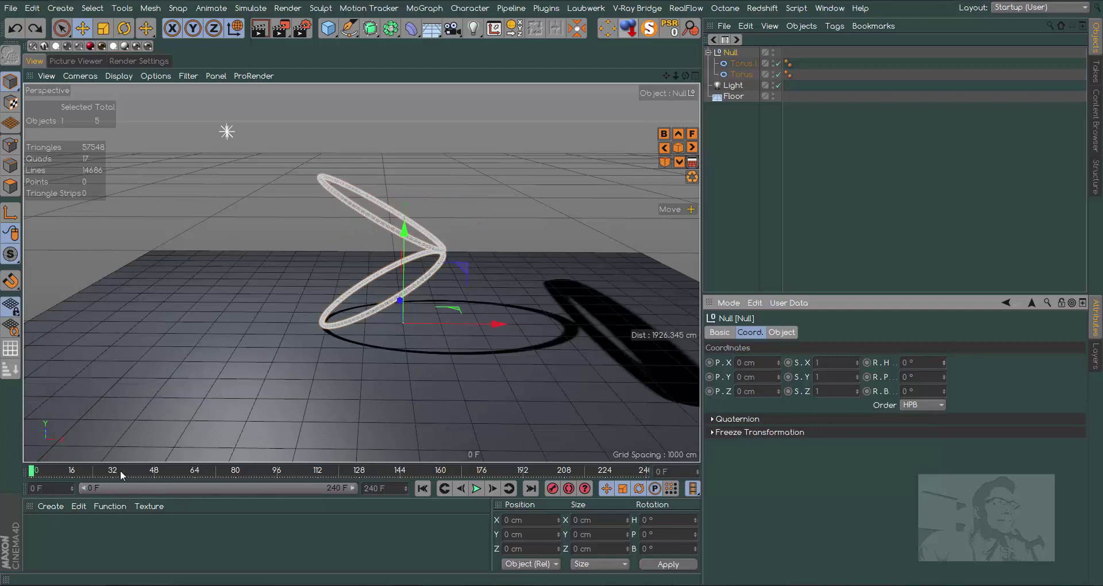
click(554, 495)
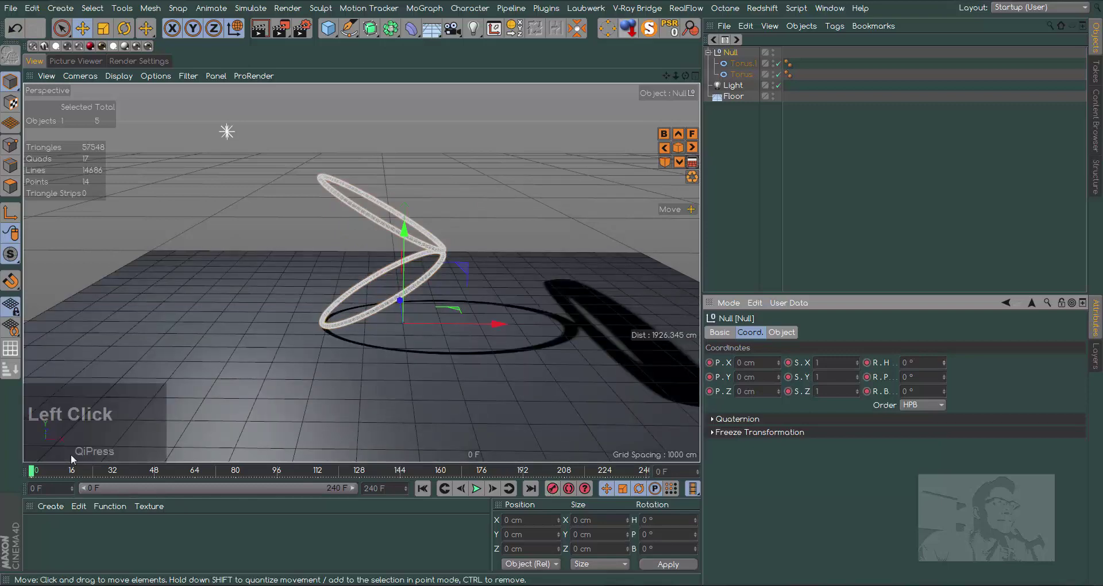
click(42, 476)
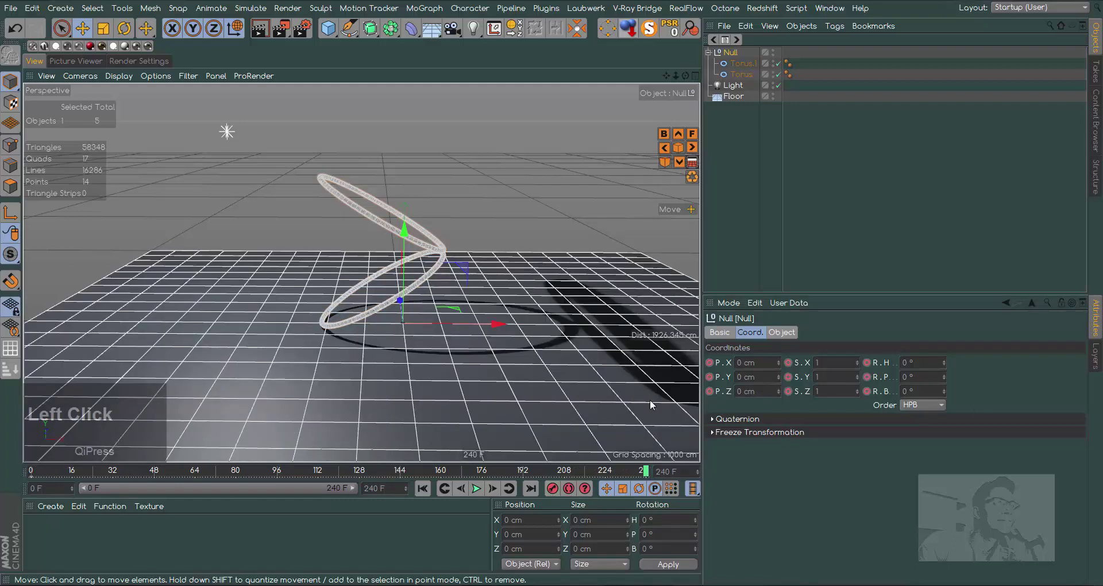
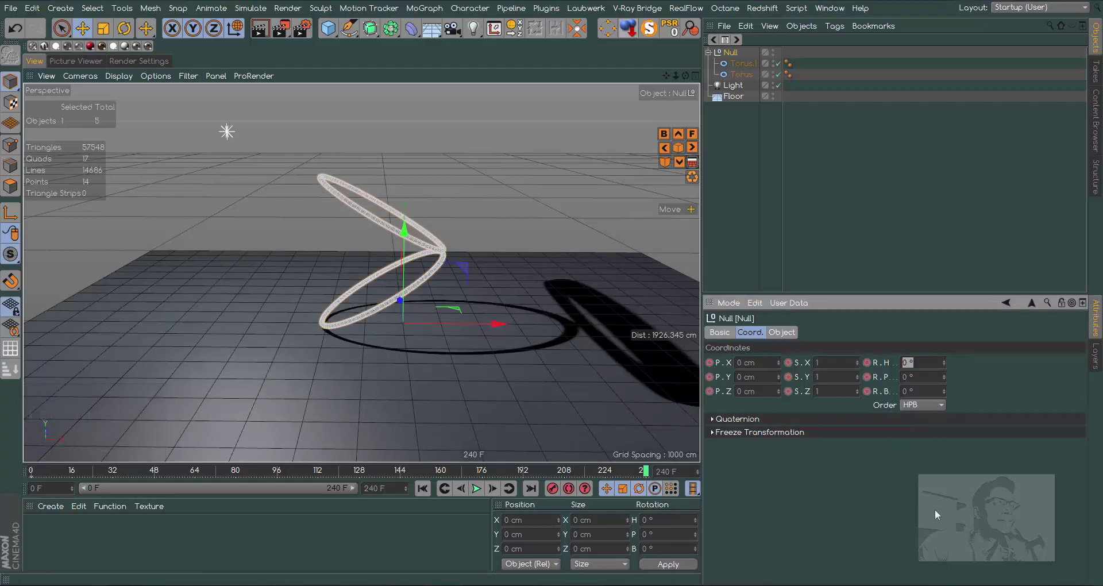
key(2)
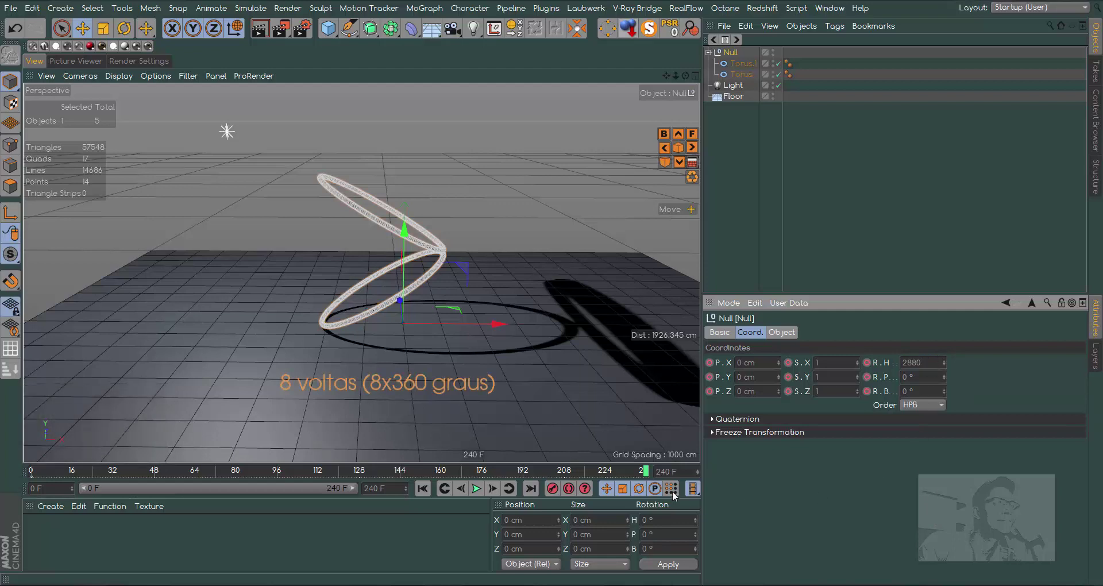
click(552, 491)
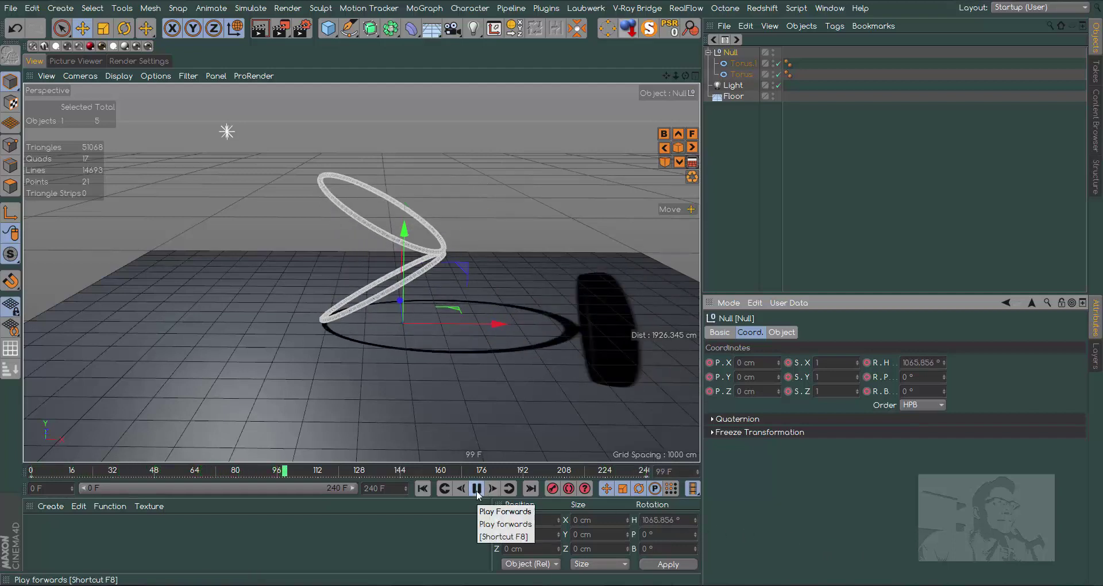
click(478, 496)
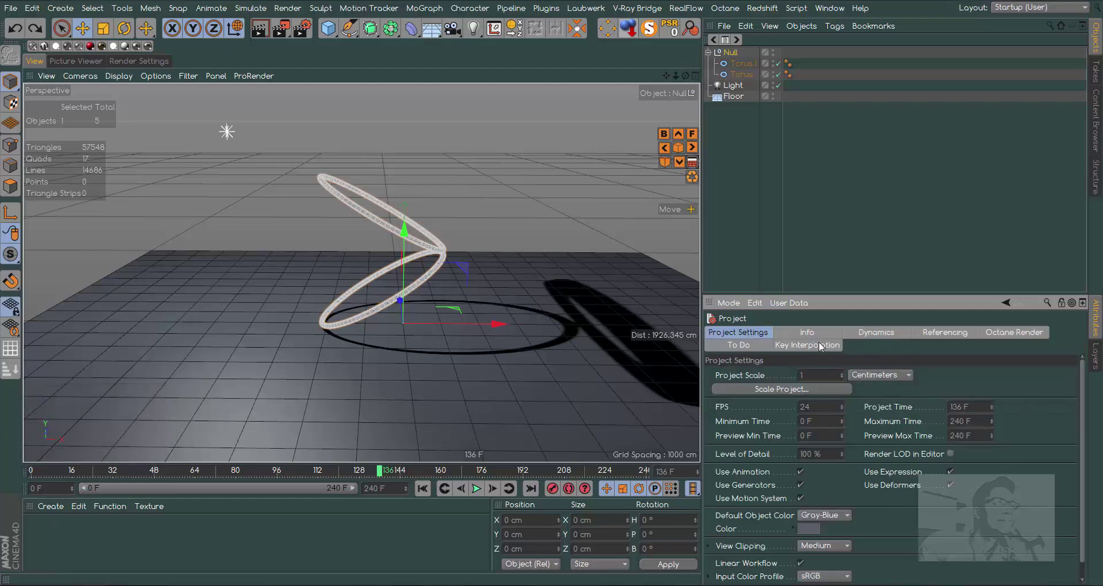
- Set the project's default key interpolation to Linear
click(814, 350)
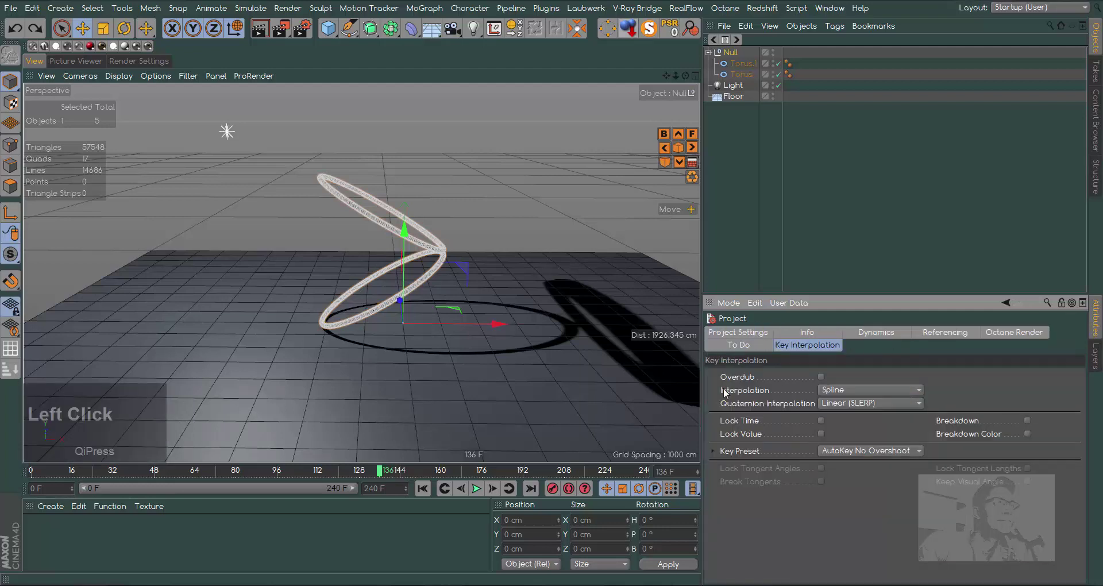
click(853, 396)
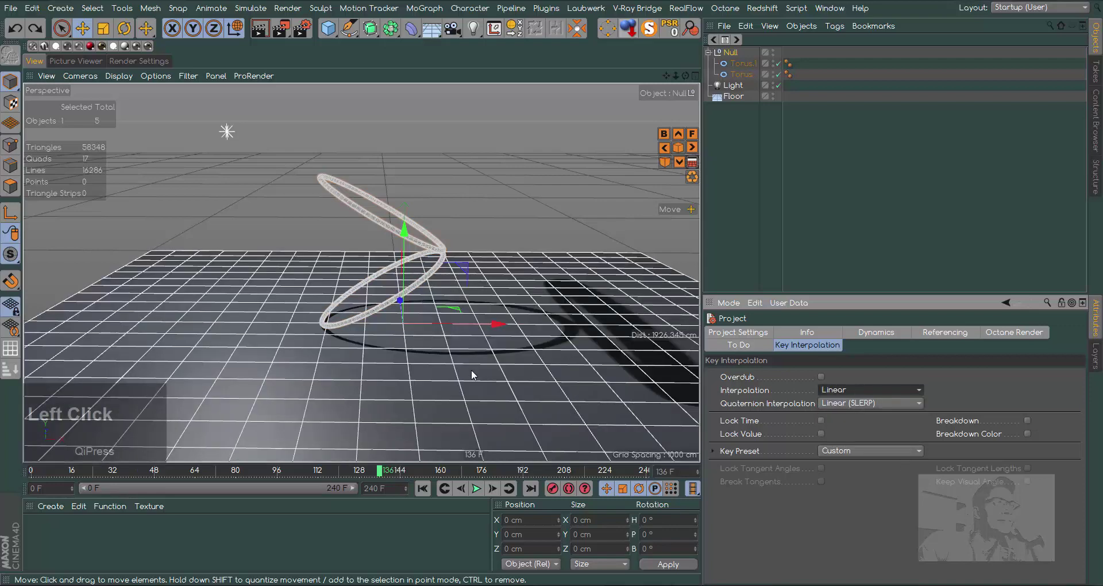
- Key the Null's heading 0° at frame 0 and 2880° at frame 240 with linear interpolation
click(363, 474)
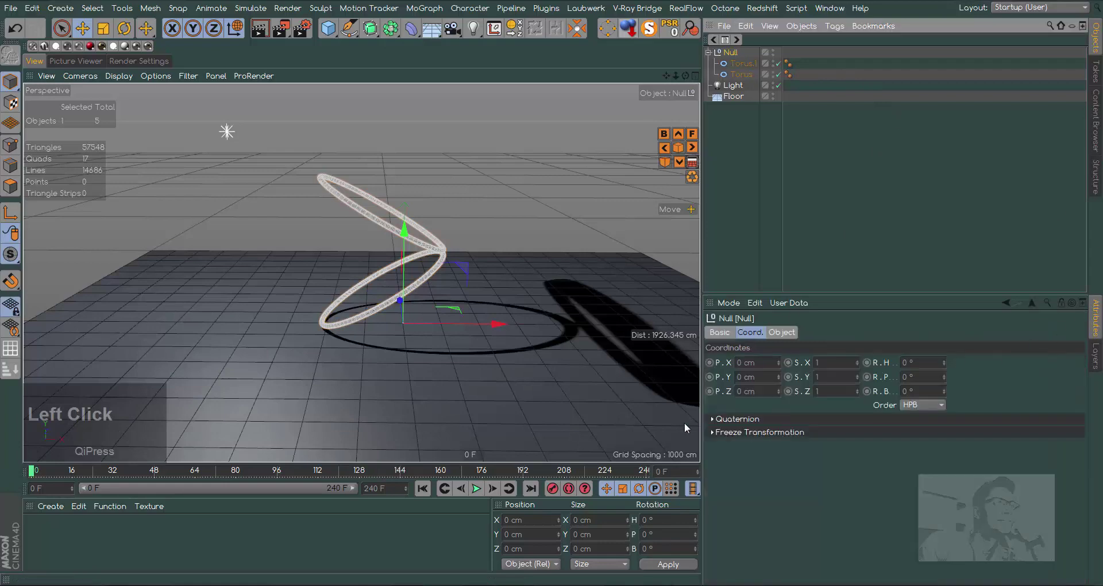
click(560, 491)
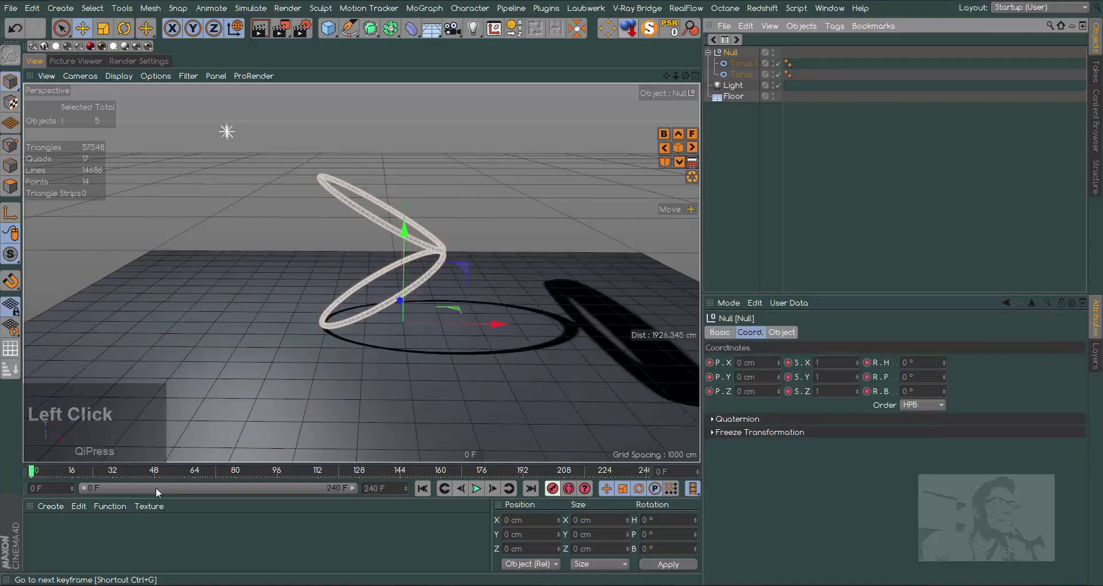
click(35, 478)
key(2)
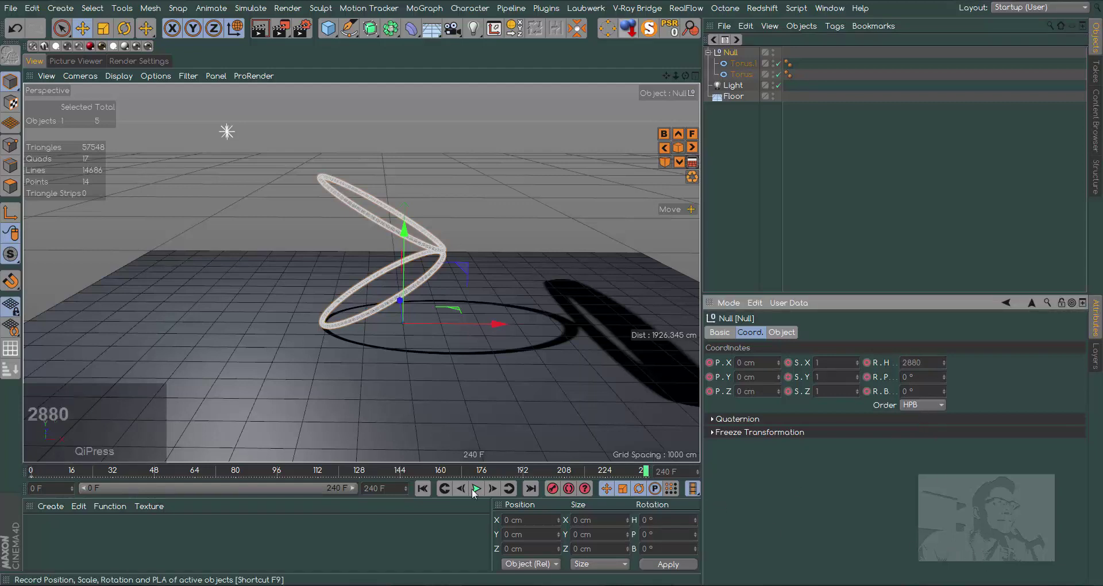
click(552, 496)
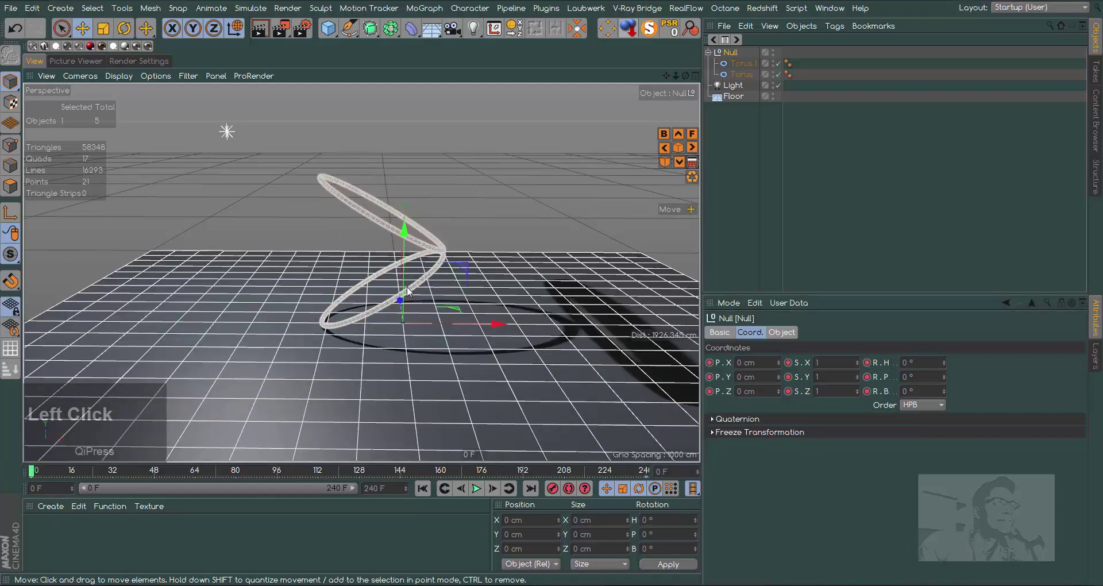
- Add a sphere with 90 segments and Hexahedron construction type
click(478, 495)
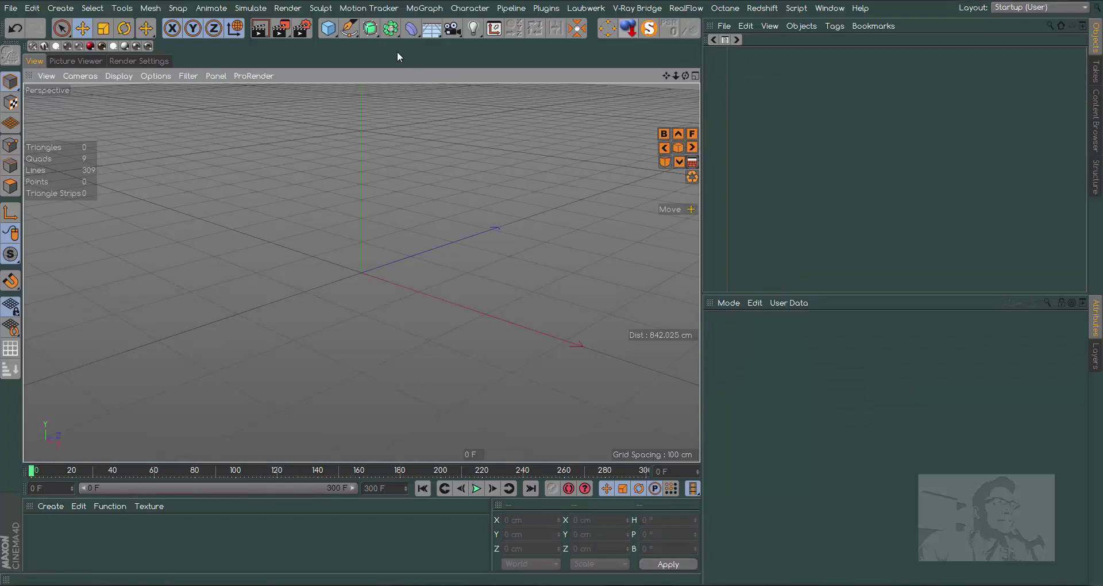
click(335, 33)
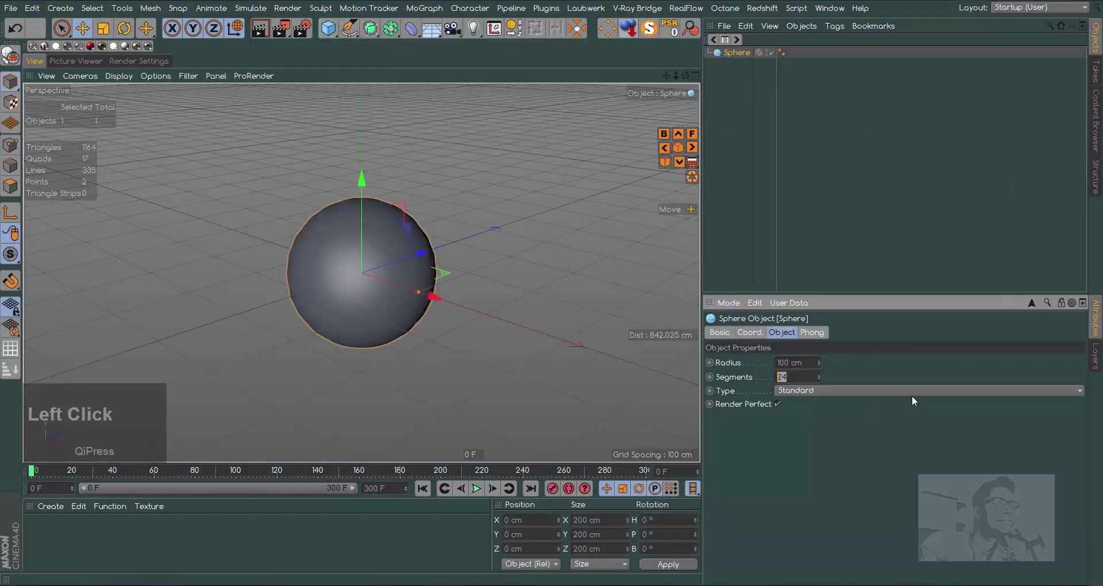
text(9)
click(899, 468)
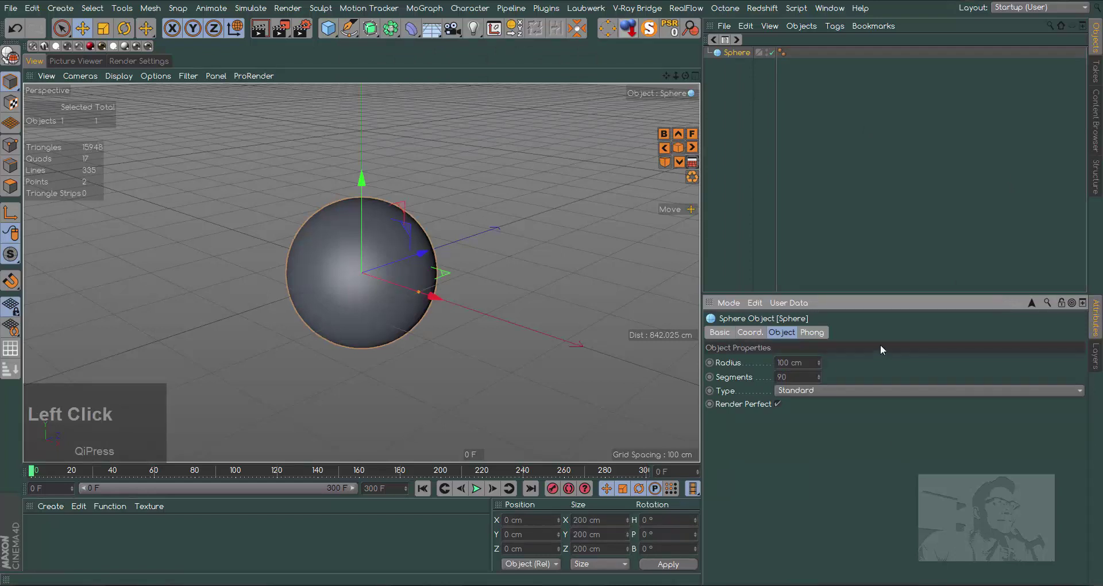
click(806, 392)
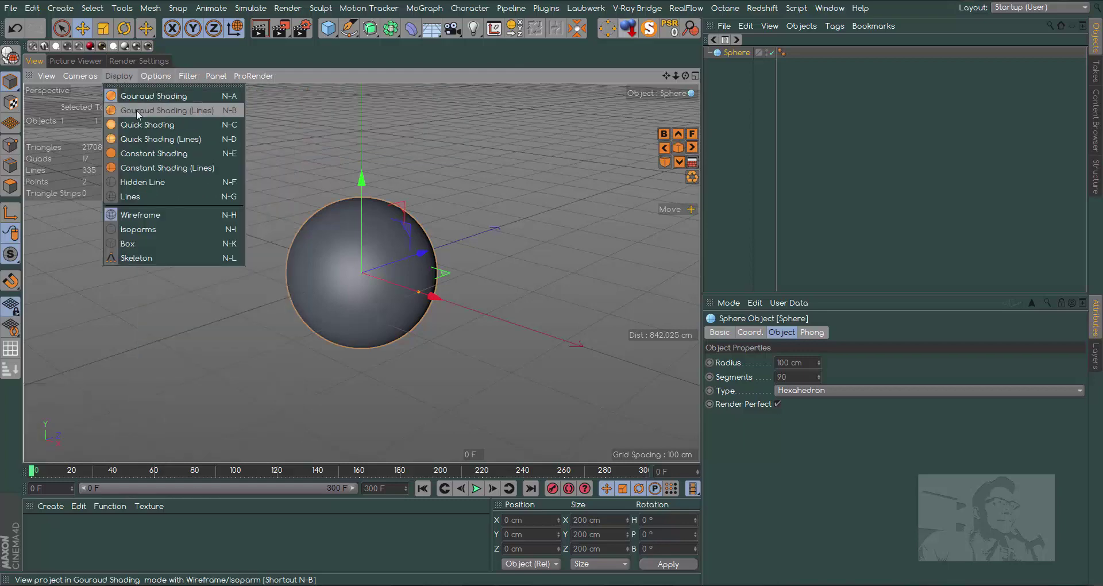
- Preview the sphere's mesh lines, then return the viewport to plain shading
click(139, 116)
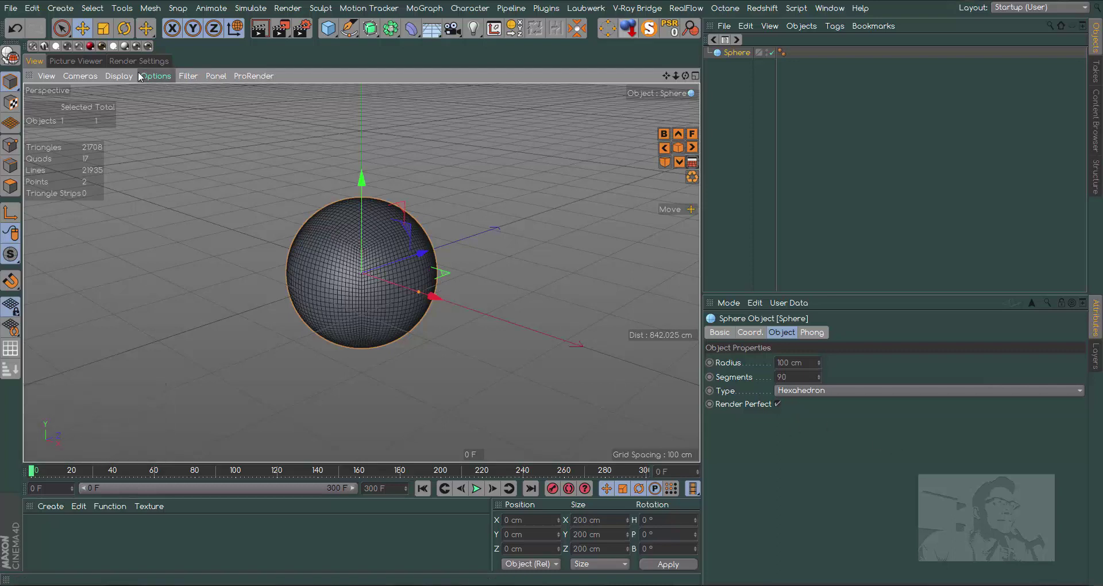
click(117, 78)
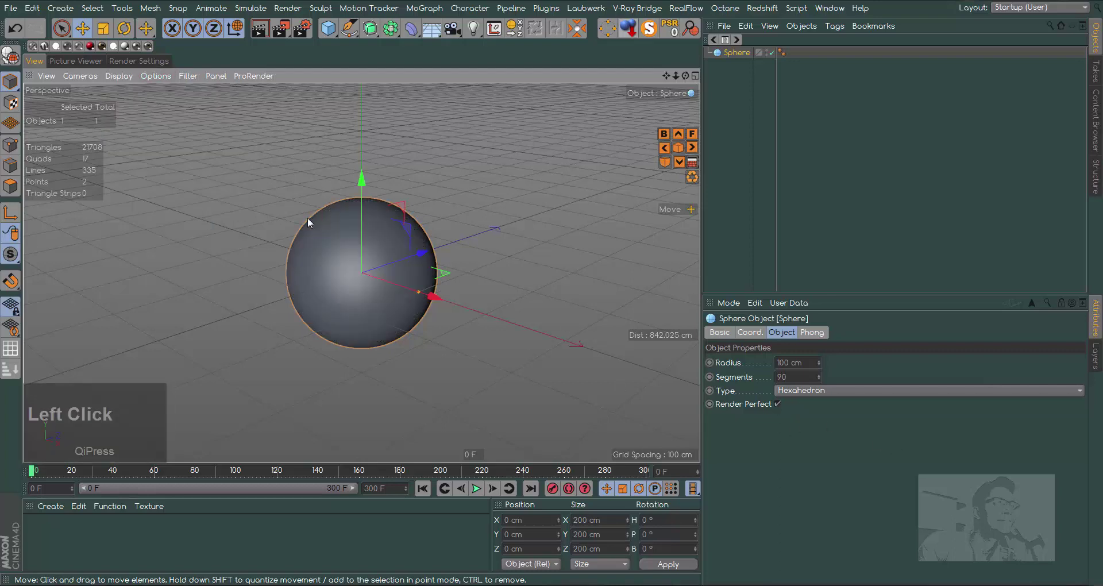
- Nest the Squash & Stretch deformer under the Sphere and test lowering its Factor in front view
click(684, 81)
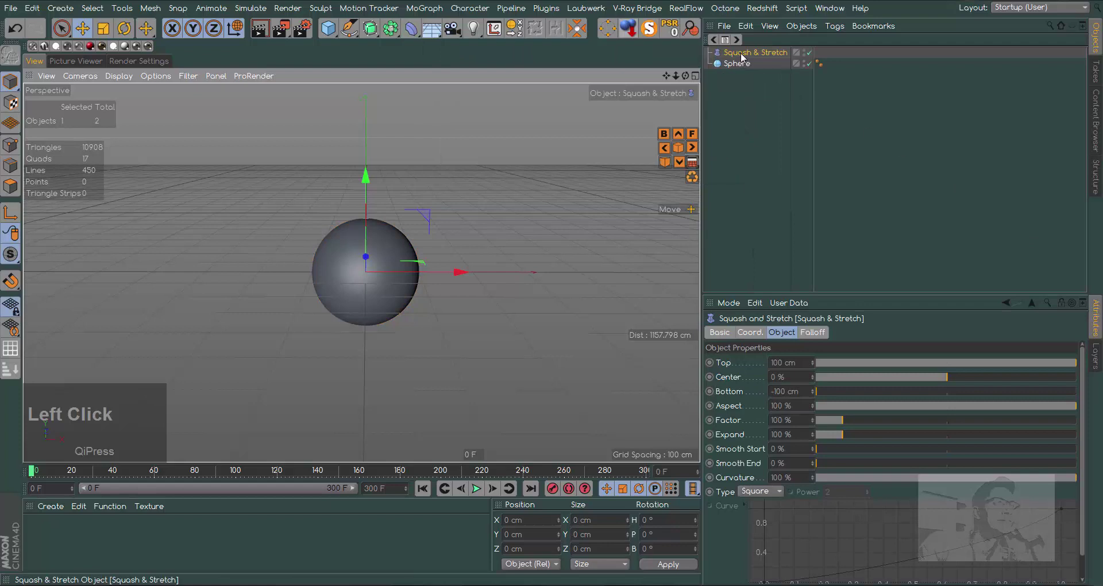
click(742, 58)
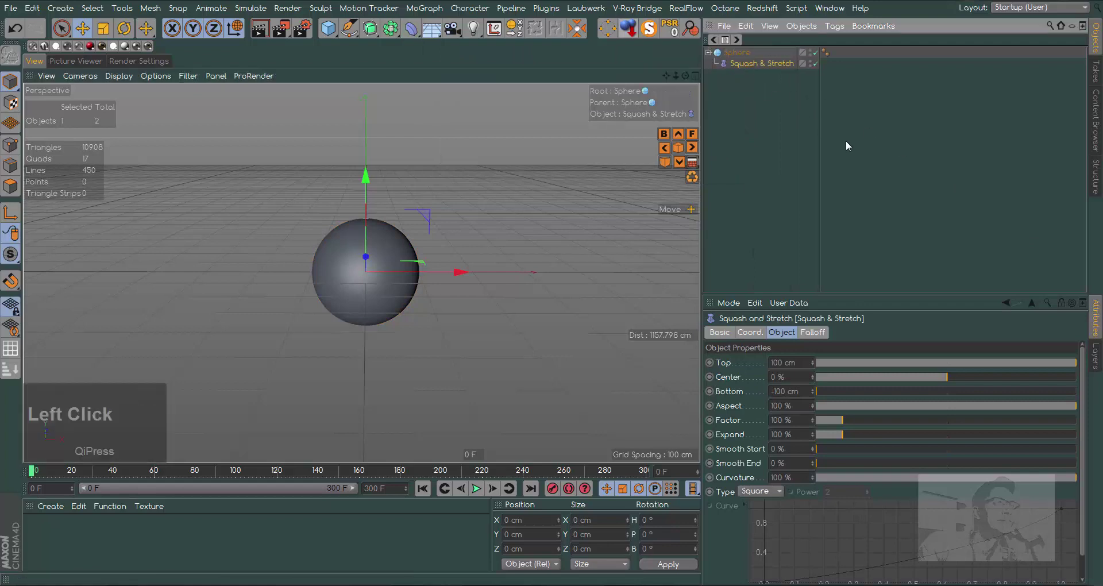
key(F4)
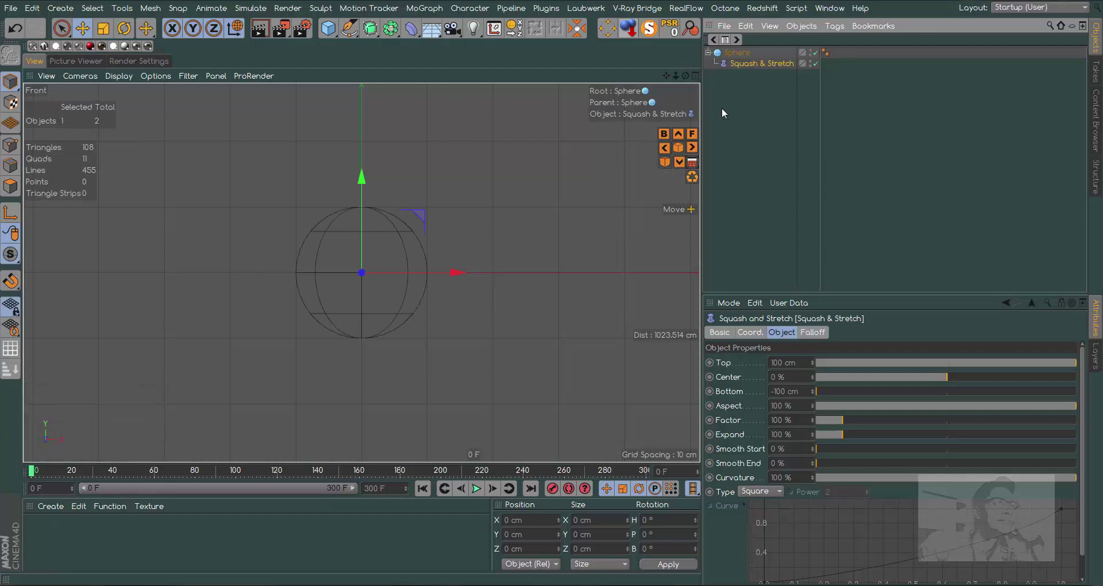
click(680, 82)
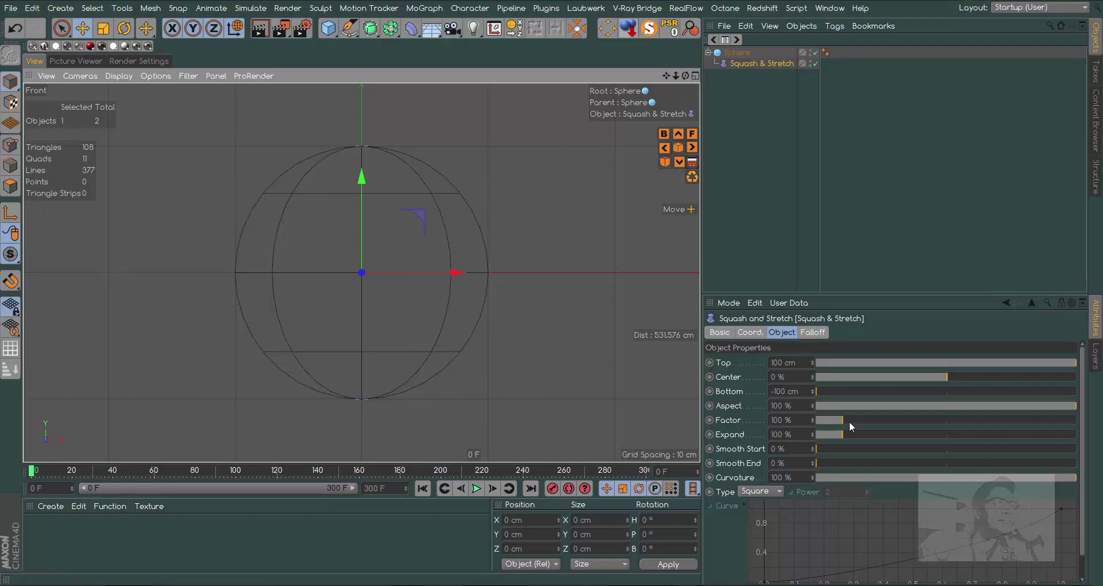
click(852, 425)
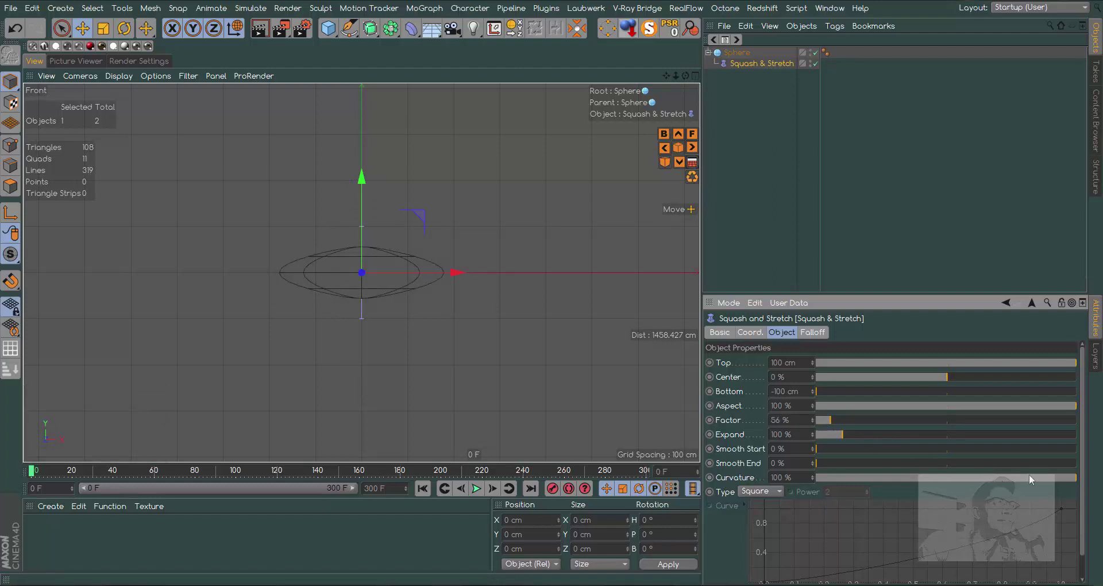
- Set the deformer's Curvature to 0%, reset Factor to 100% and return to perspective view
click(1045, 481)
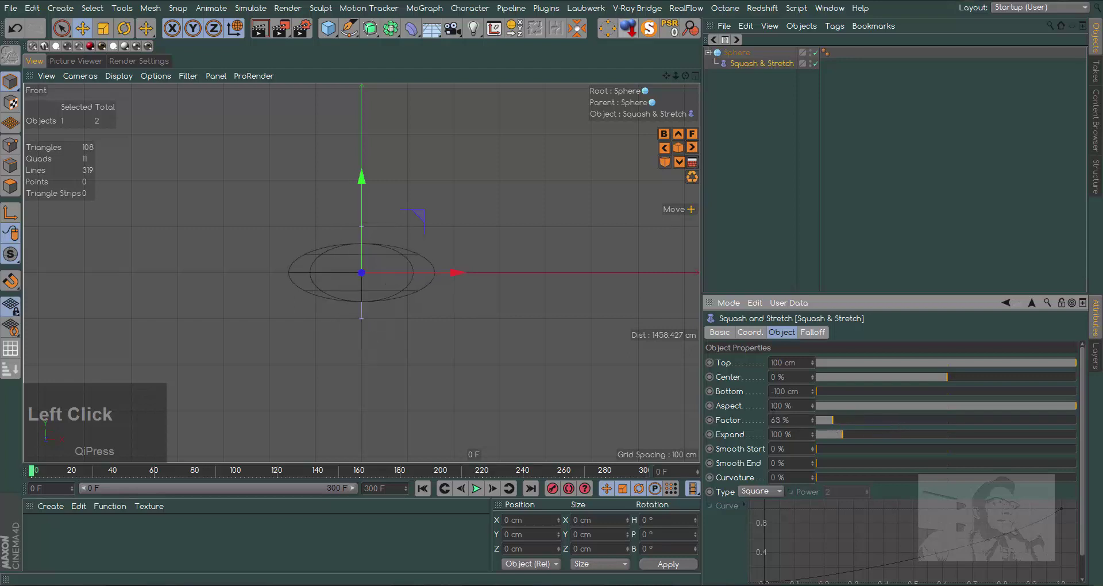
right_click(812, 426)
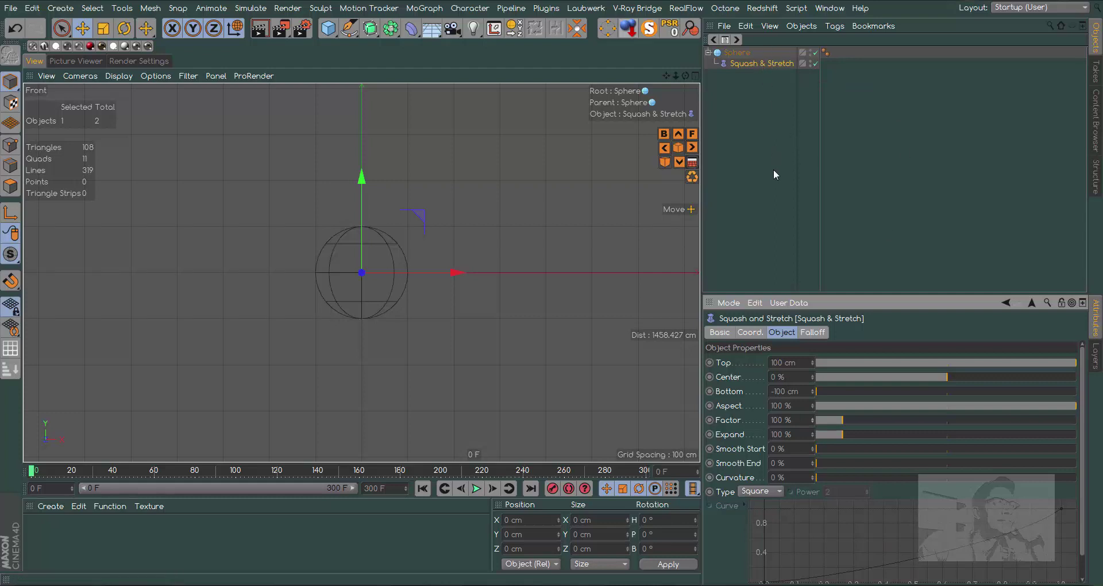
key(F1)
- Add an XPresso tag to the Sphere and bring Sphere and Squash & Stretch nodes into the graph
right_click(749, 55)
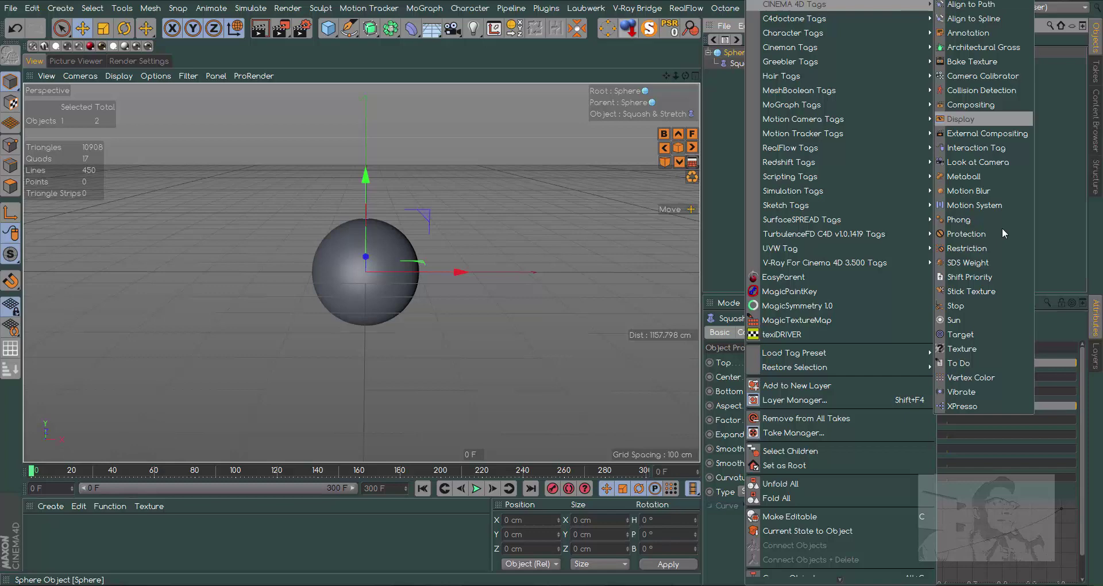
click(968, 407)
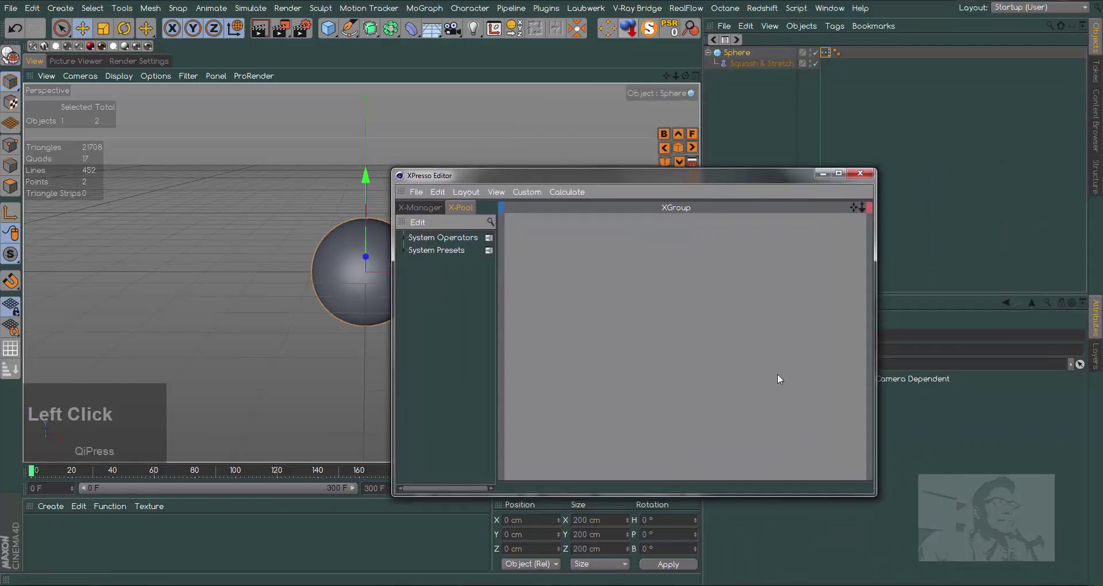
click(746, 60)
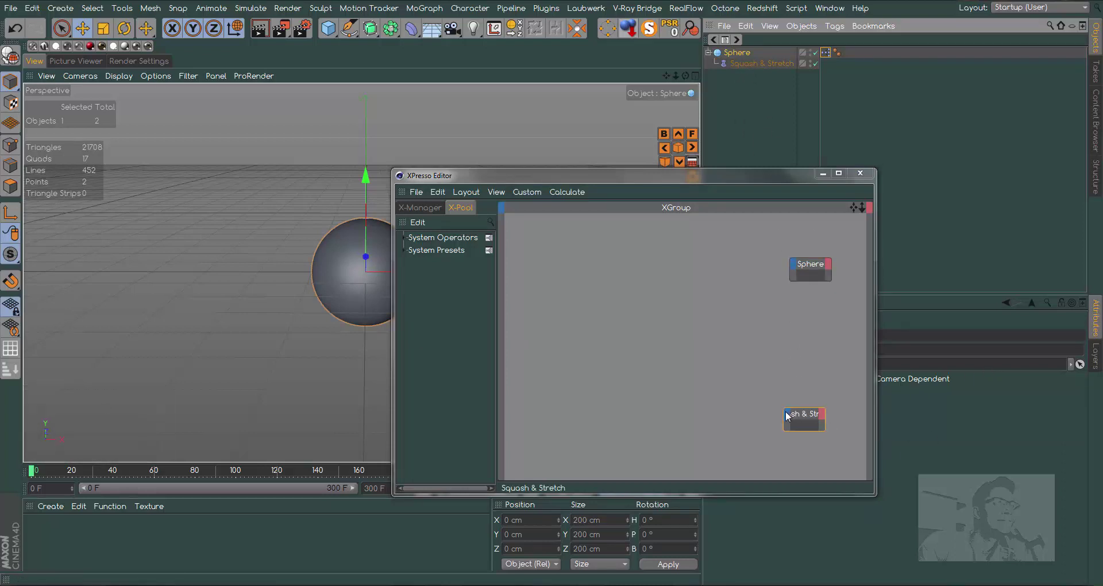
- Arrange the two nodes and expose the Squash & Stretch Factor as an input port
click(789, 417)
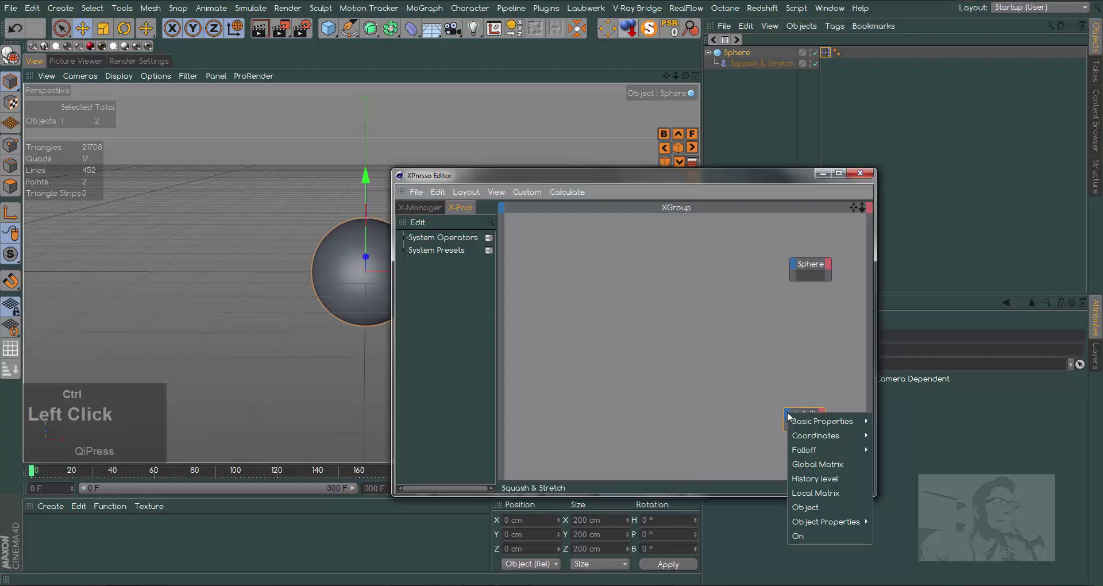
click(731, 384)
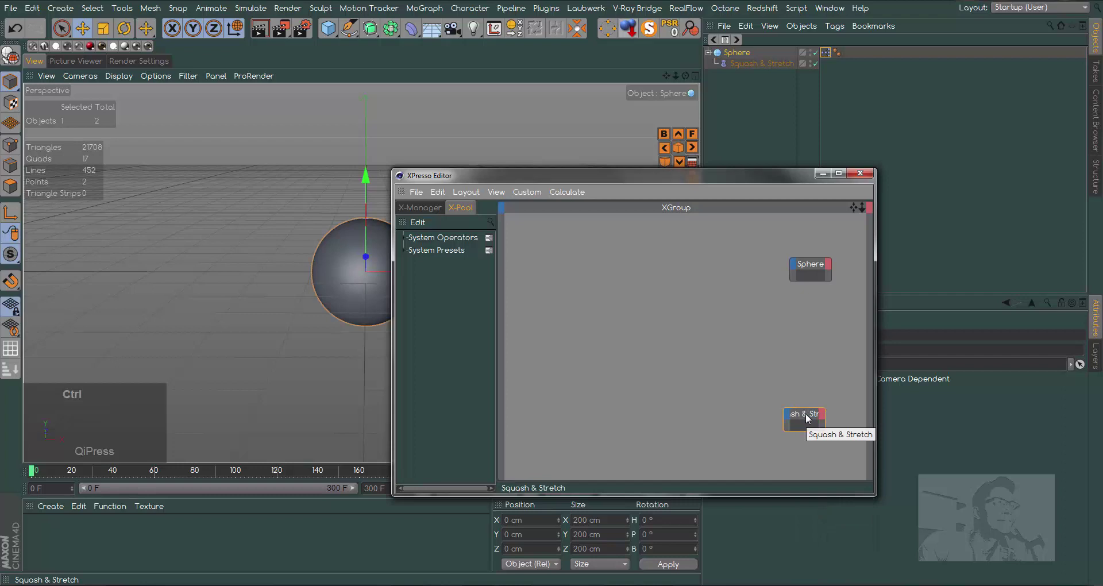
click(810, 418)
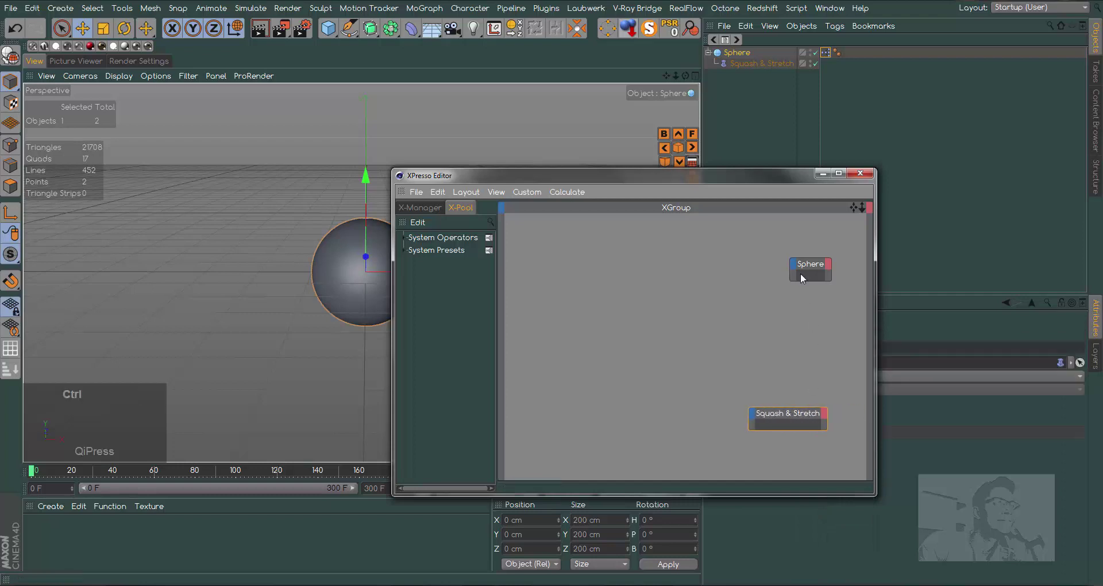
click(813, 269)
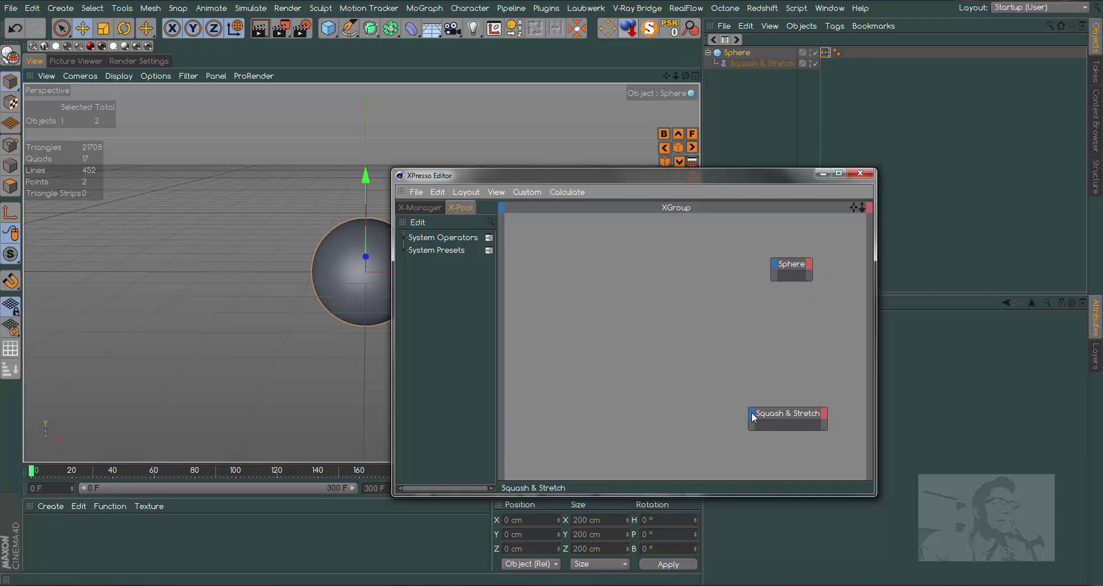
click(753, 418)
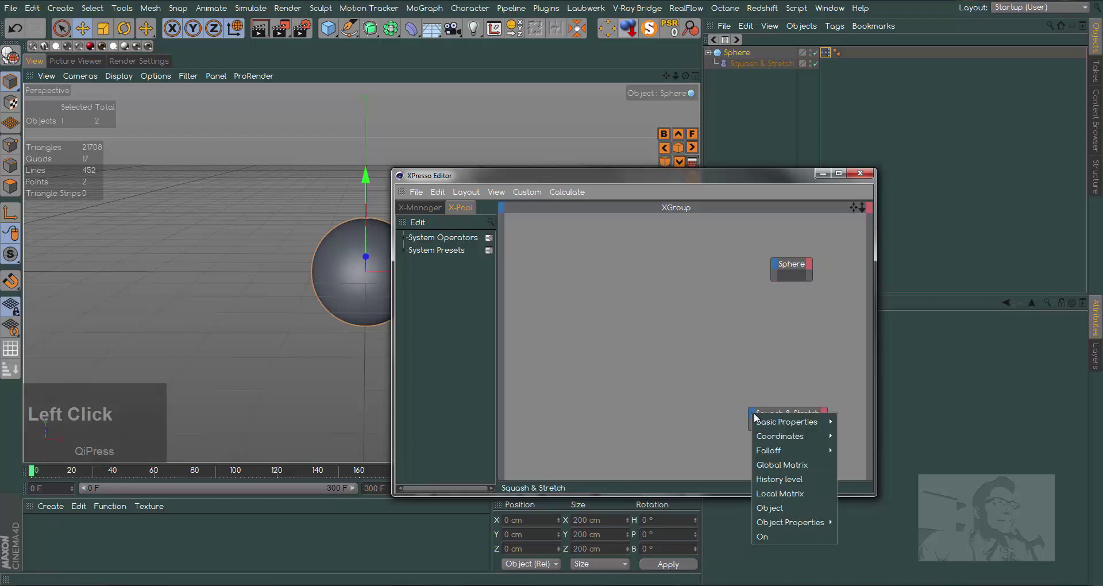
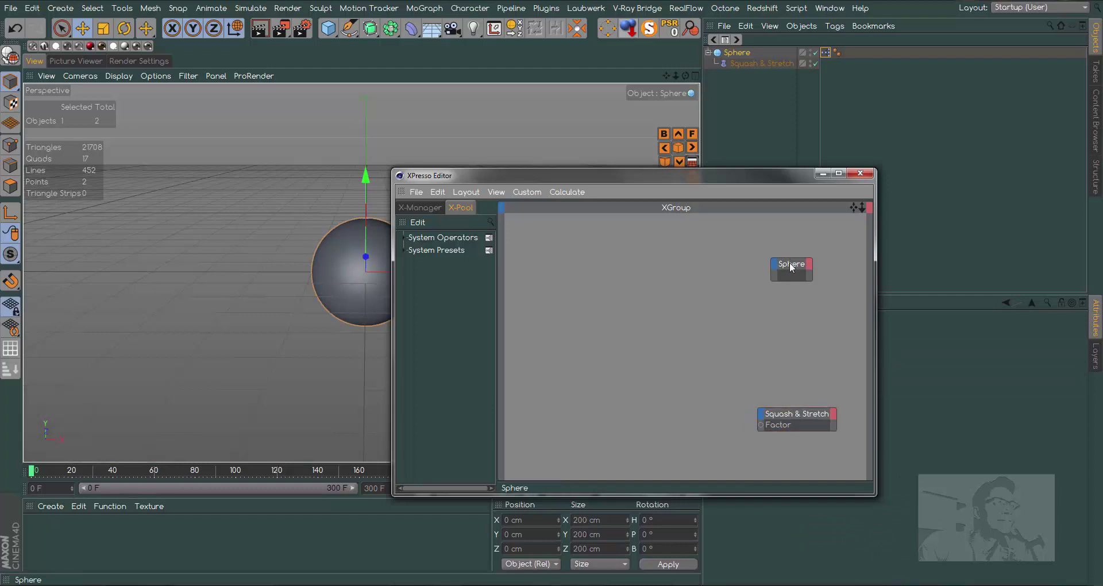
- Move the node editor aside and add a Position.Y port to the Sphere node
click(778, 189)
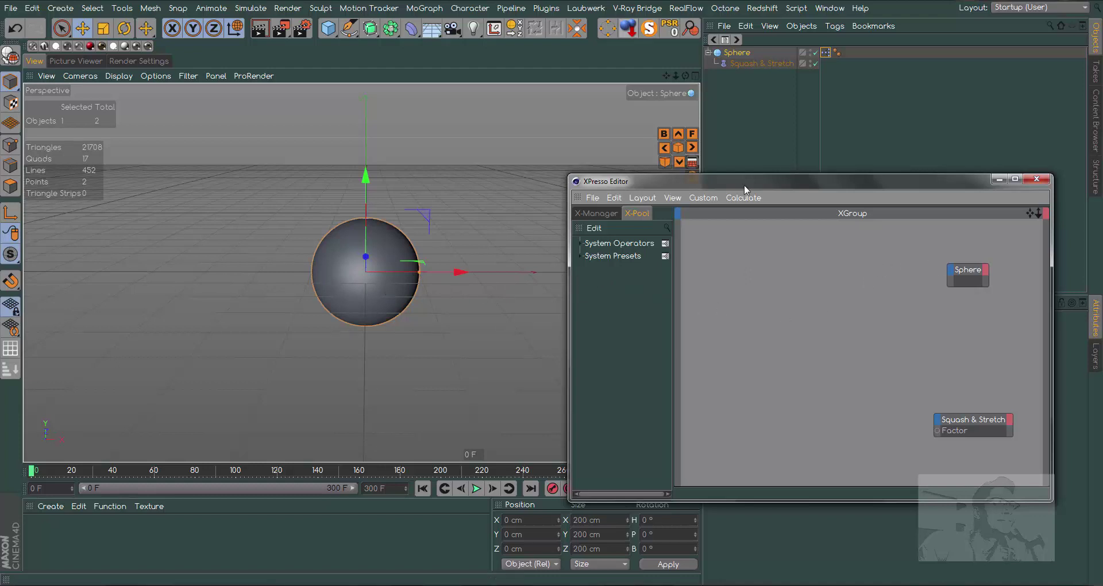
click(679, 212)
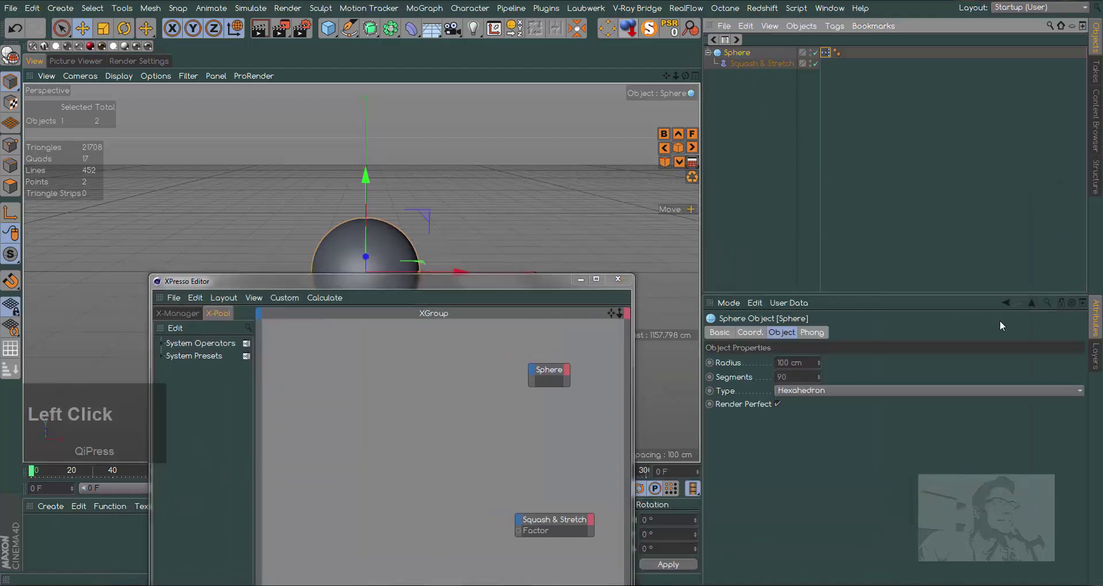
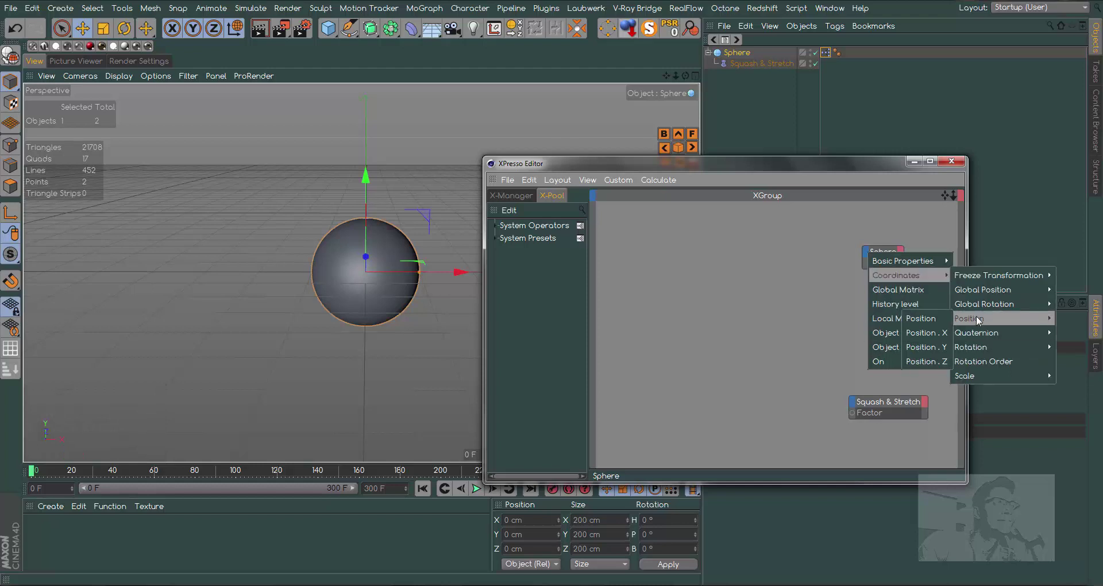
click(928, 347)
click(869, 256)
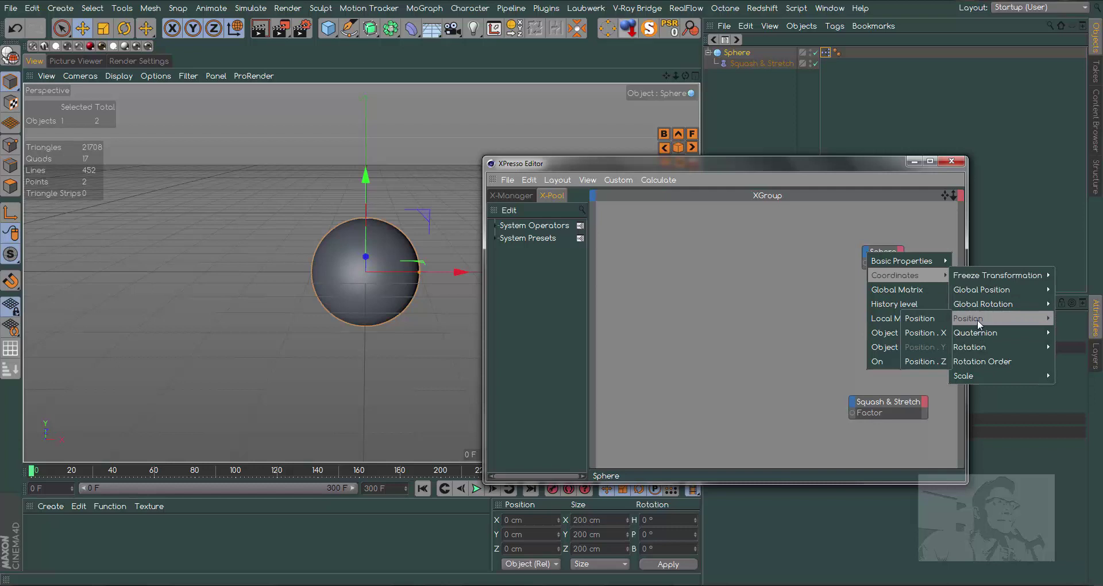
- Add Position.X and Rotation.B ports to the Sphere node, then select the Squash & Stretch node
click(929, 338)
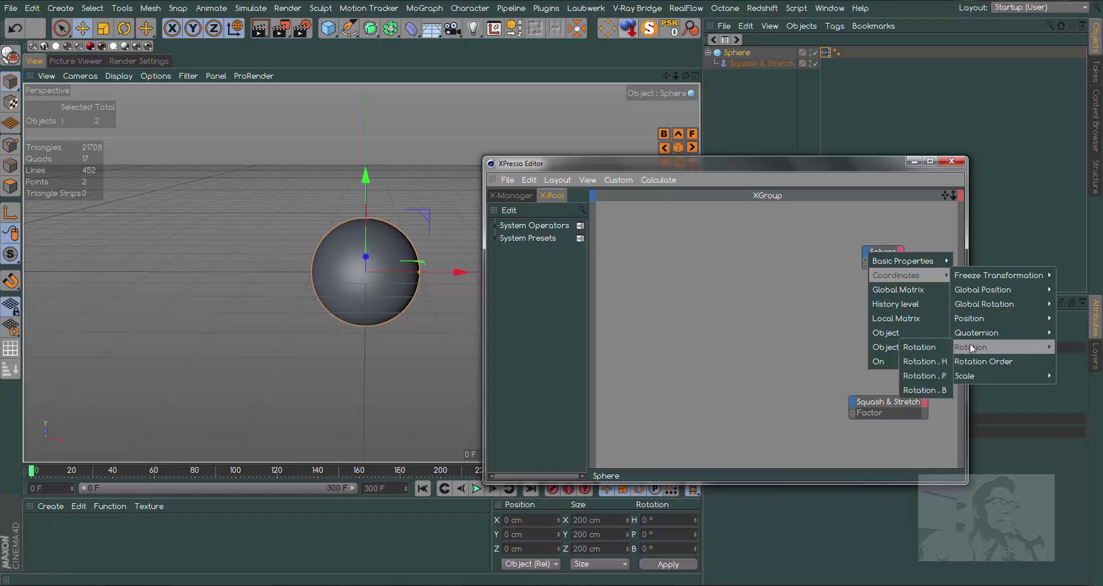
click(928, 394)
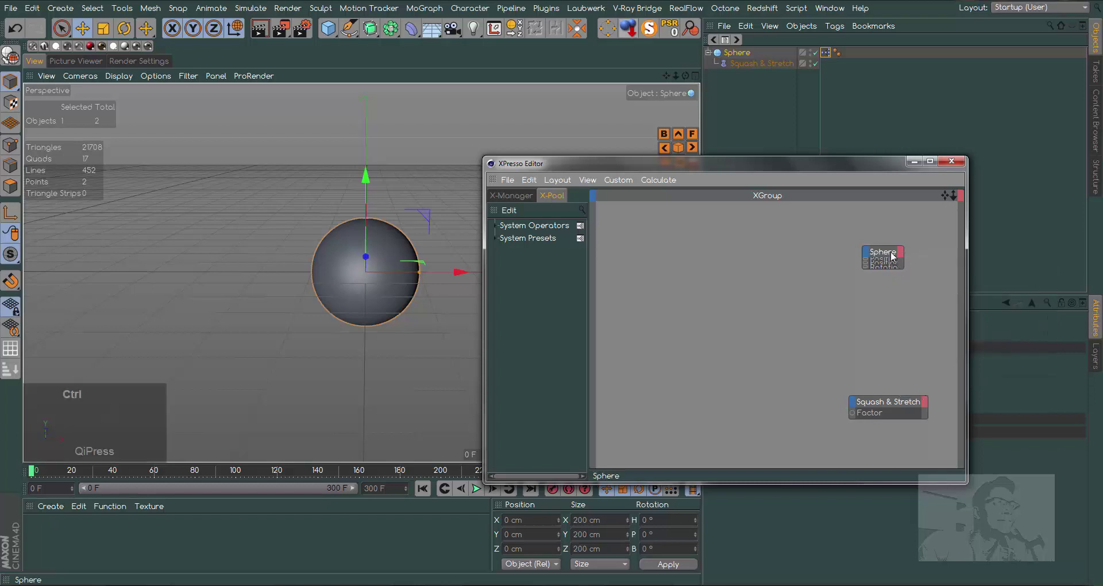
click(888, 256)
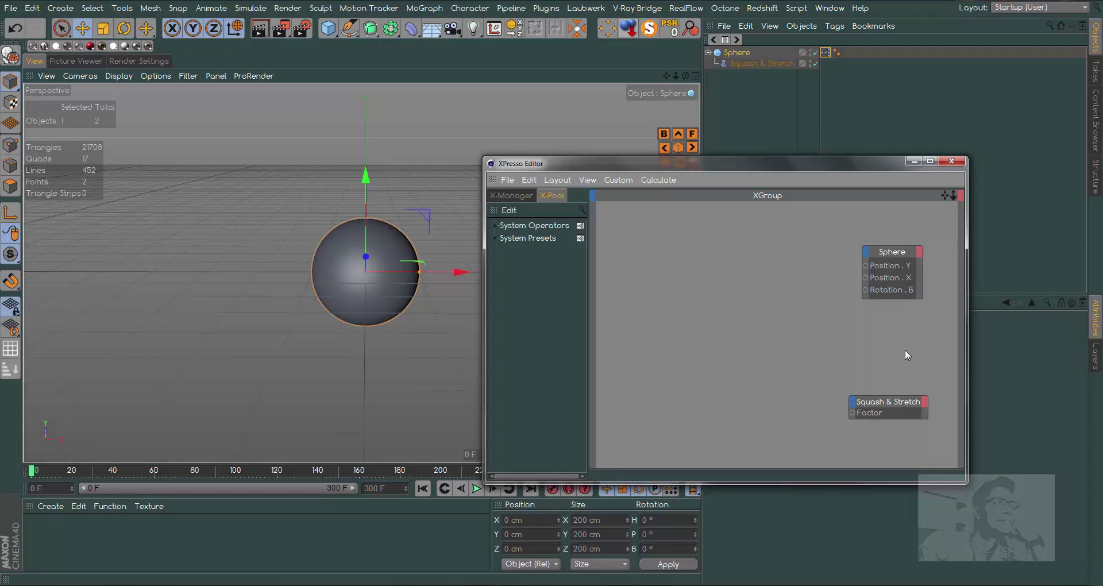
click(806, 166)
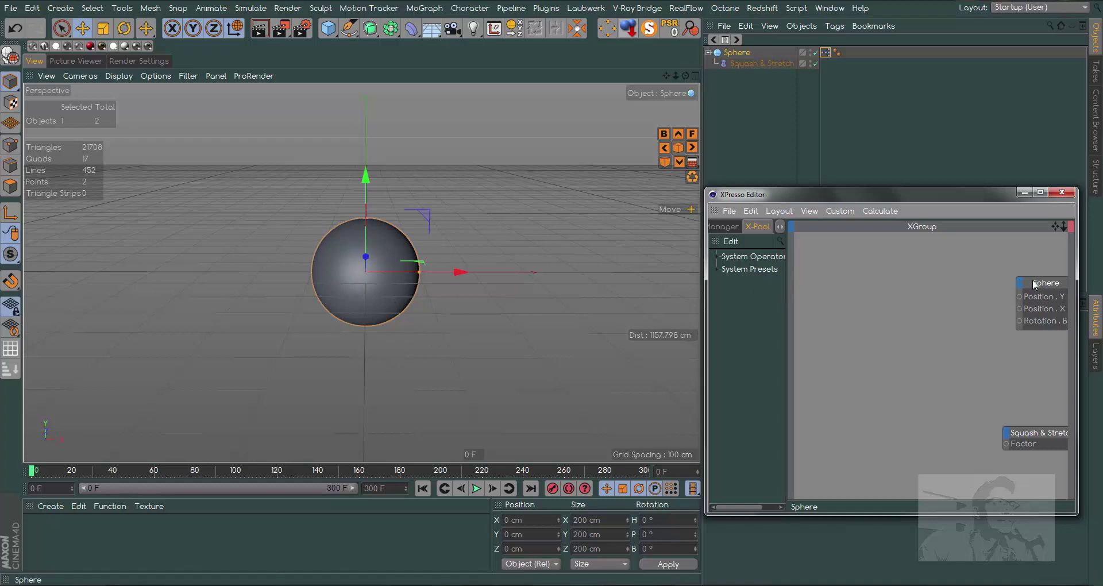
click(1048, 283)
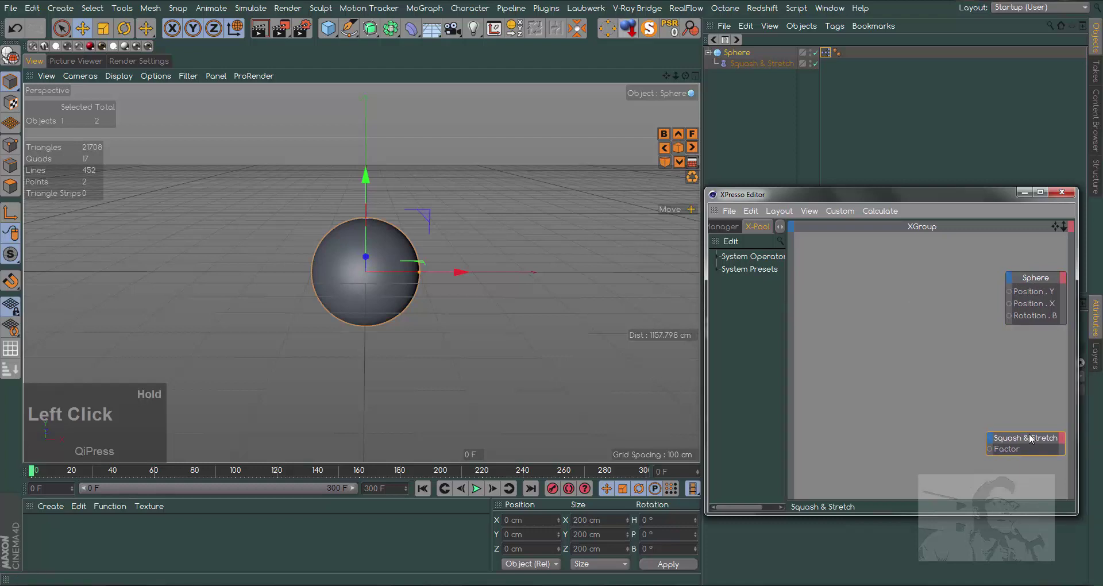
- Add a Time node from New Node > XPresso > General and place it on the left of the graph
right_click(855, 320)
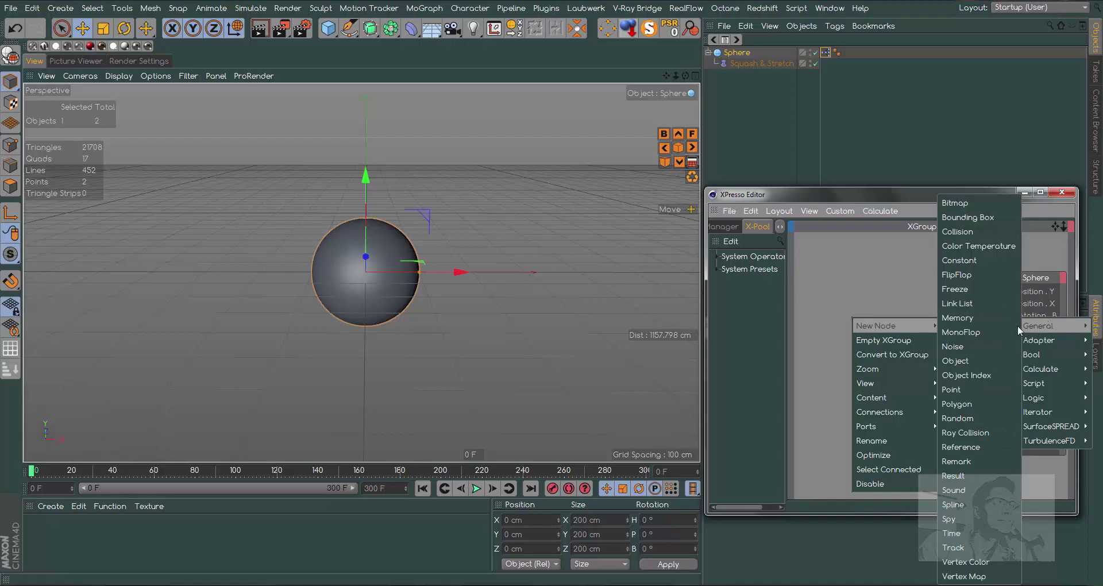
click(958, 536)
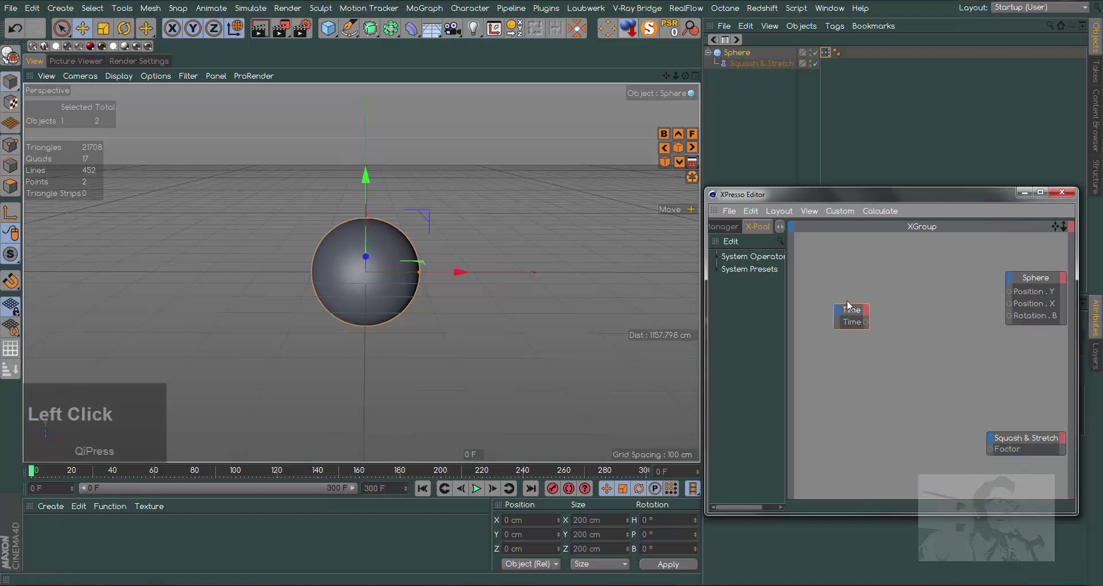
click(854, 313)
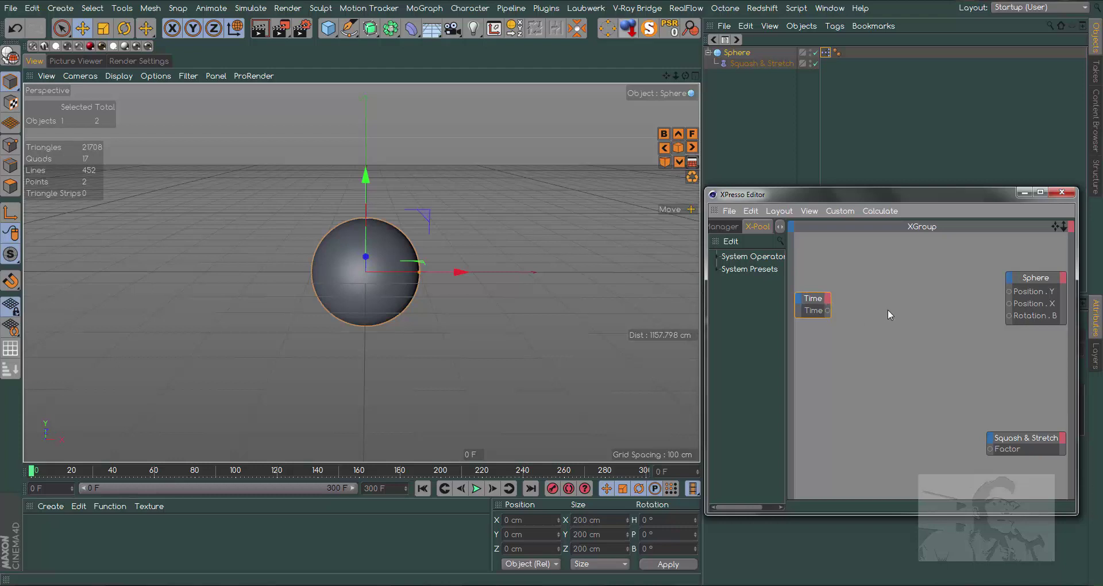
- Add a Range Mapper node and wire Time's output through it into the Sphere's Position.Y
right_click(891, 313)
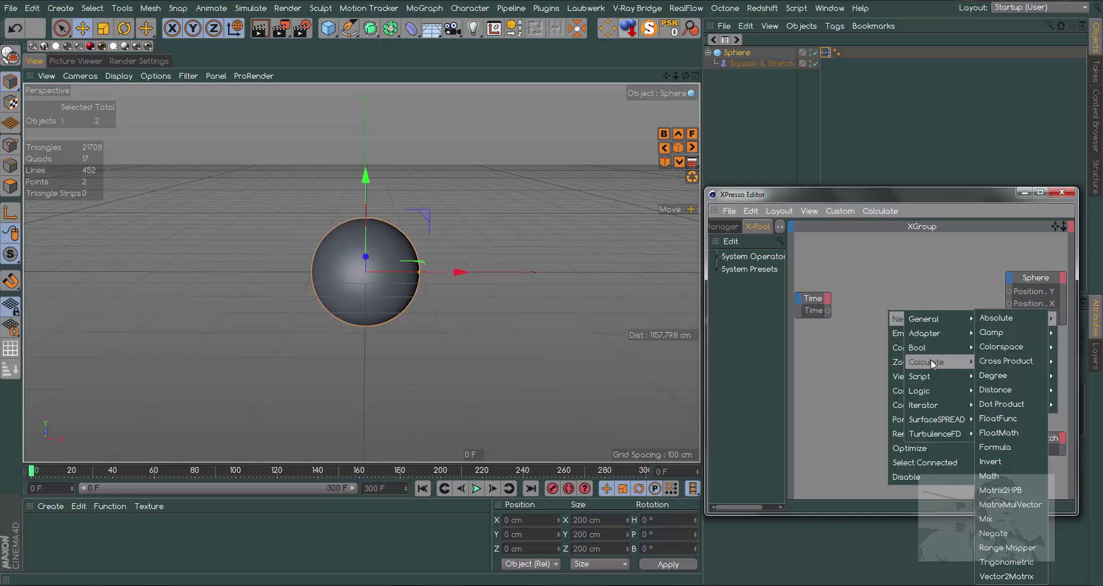
click(862, 365)
right_click(876, 355)
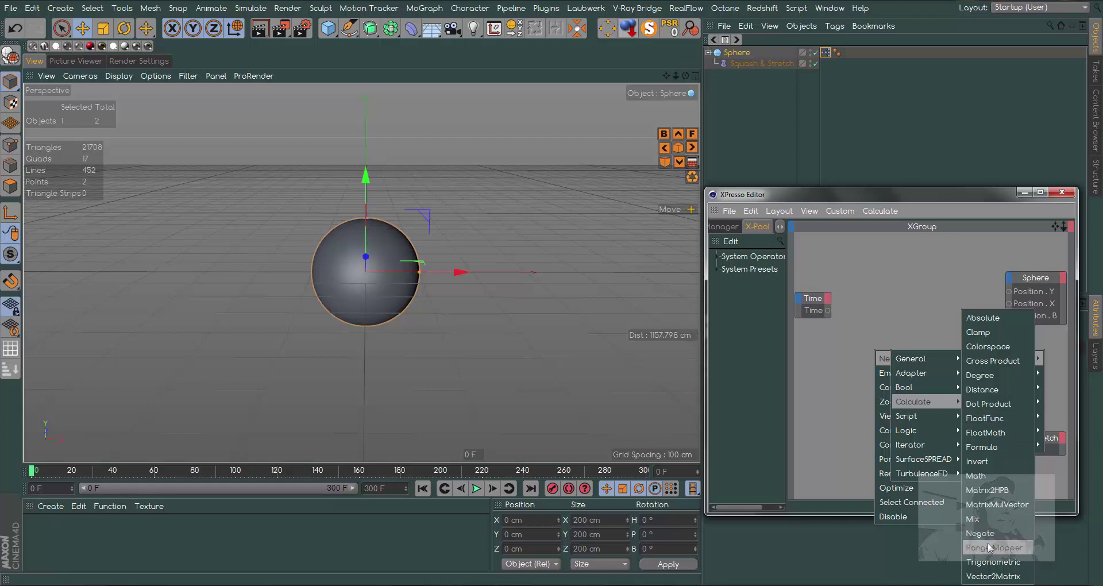
click(993, 551)
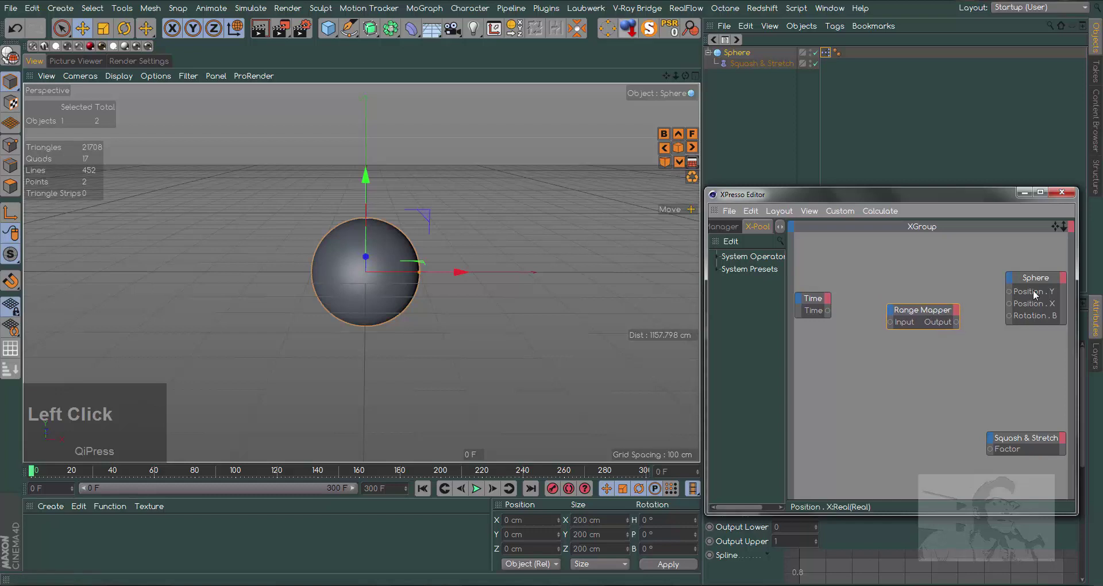
click(830, 314)
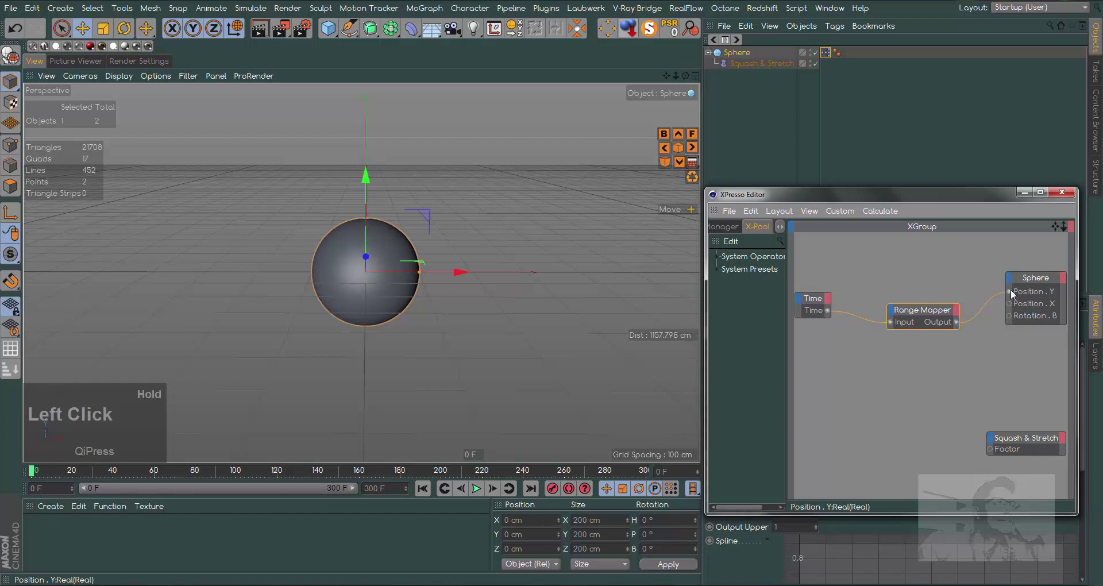
- Set the Range Mapper's Output Upper to 250 and play the animation to test the rise, then rewind
click(921, 202)
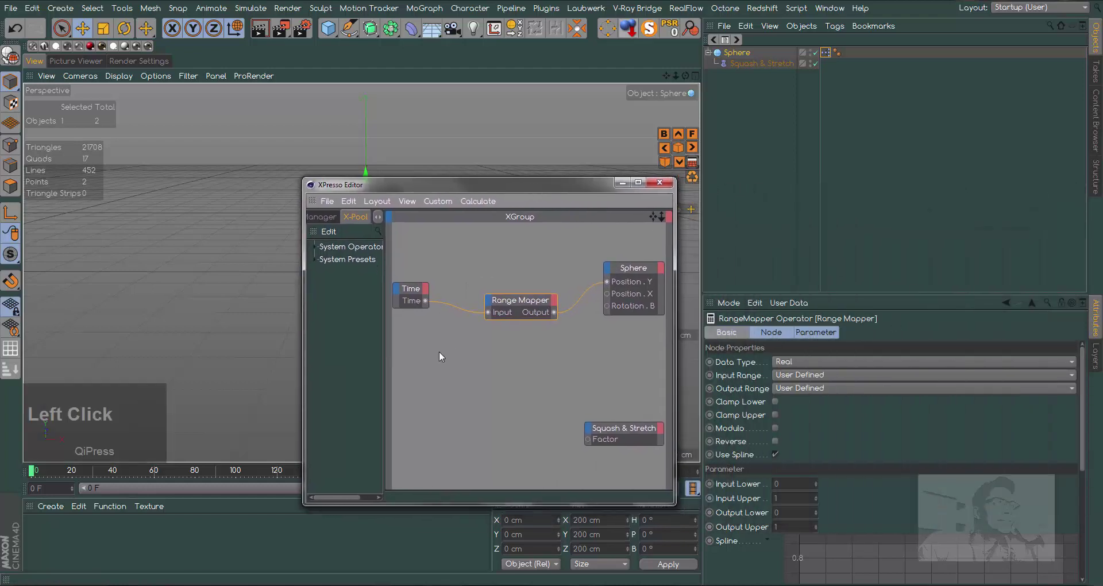
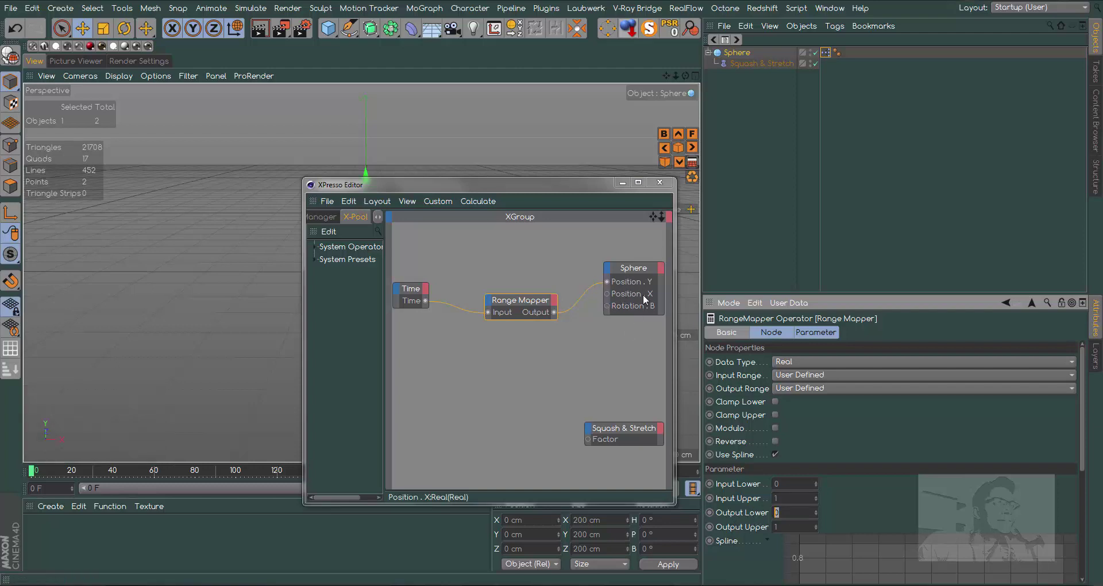
click(598, 196)
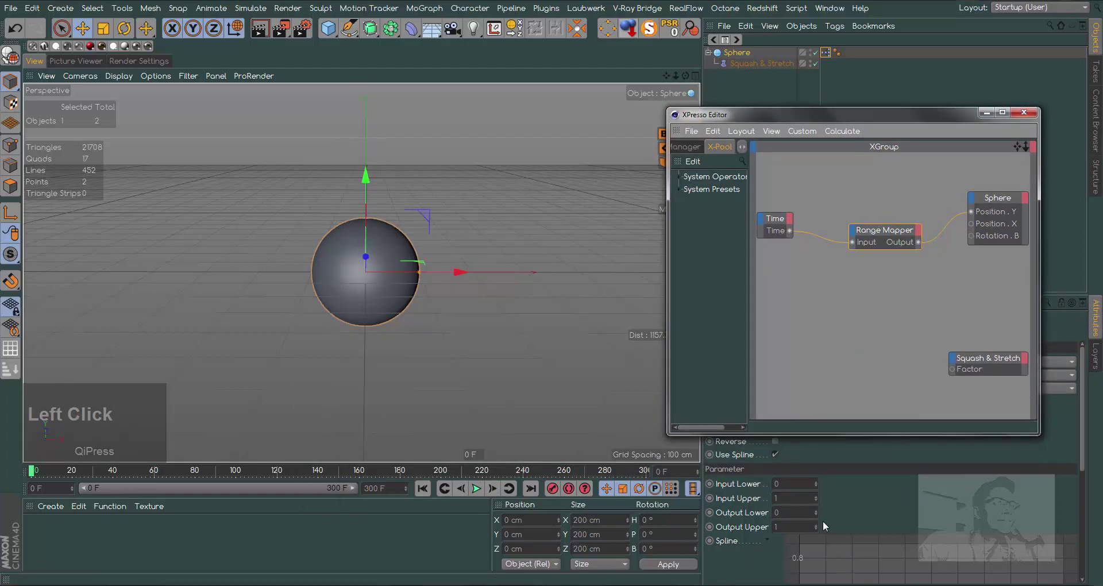
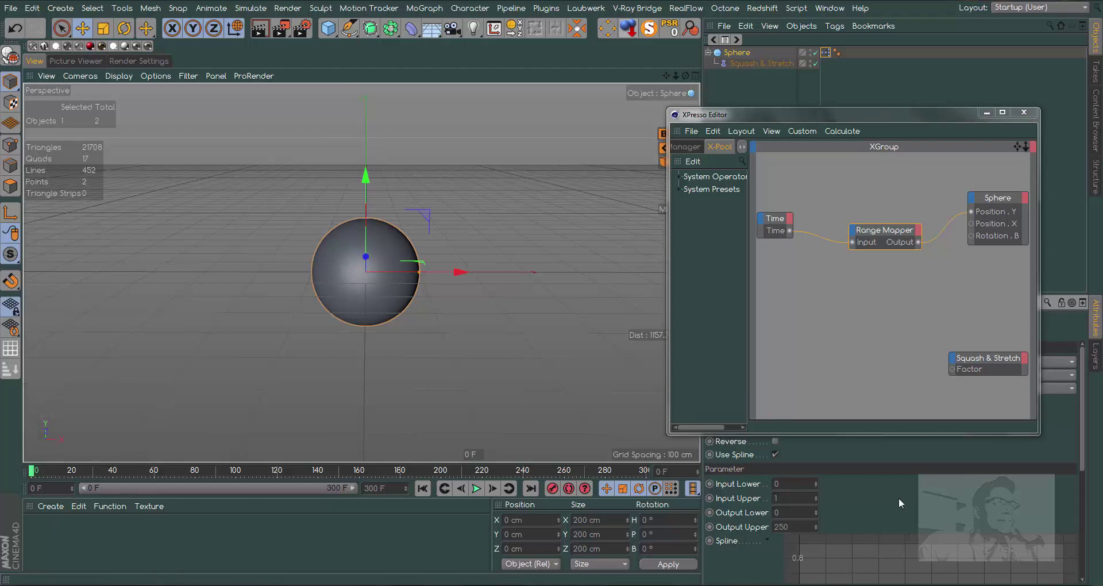
click(476, 492)
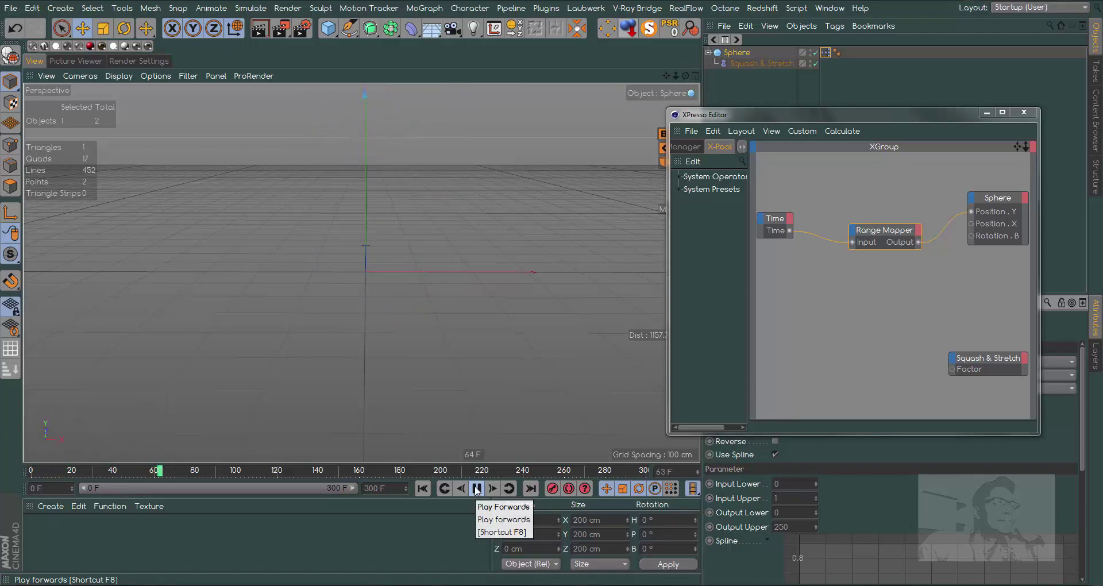
click(476, 492)
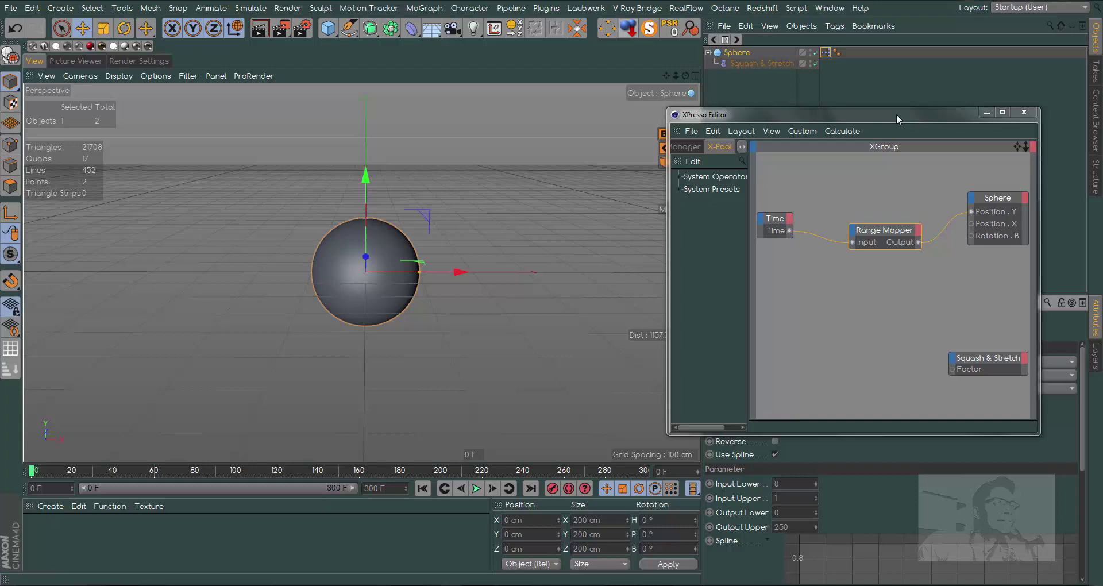
- Enable Modulo on the Range Mapper and scrub the timeline to see the rise repeat
click(897, 120)
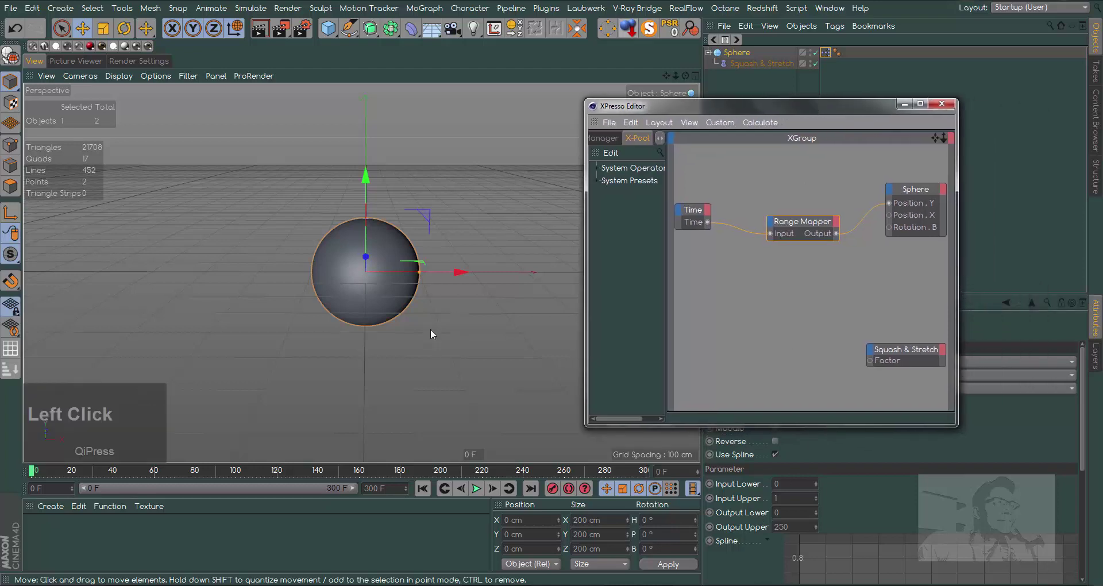
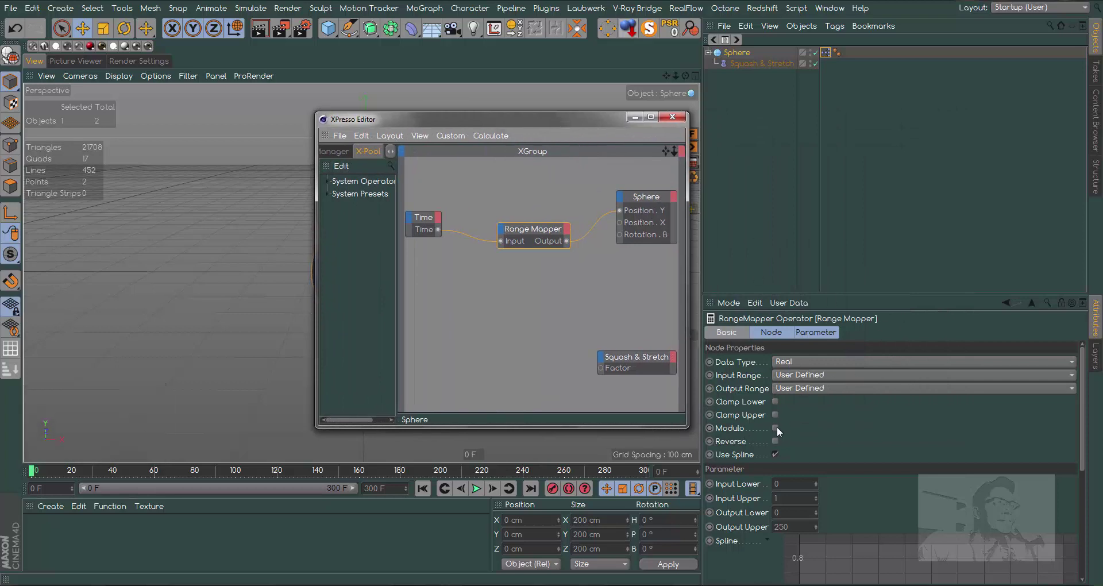
click(784, 432)
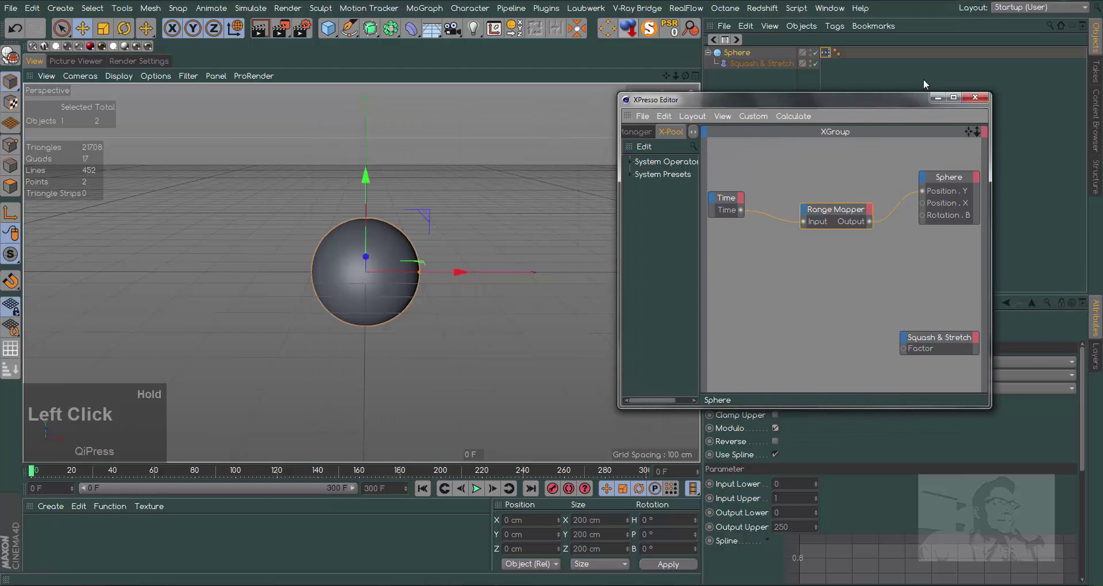
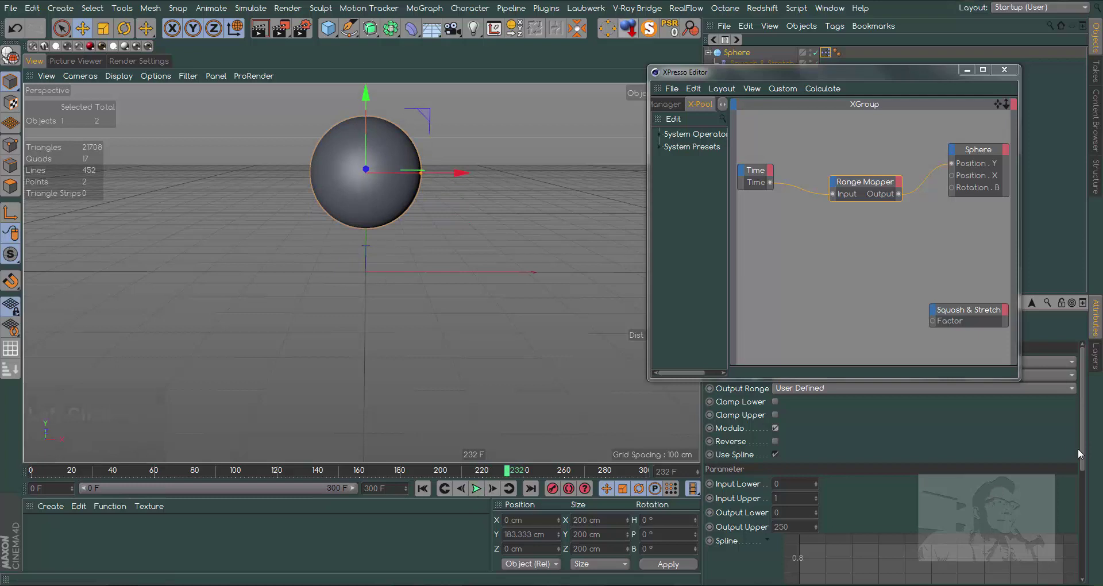
click(1085, 460)
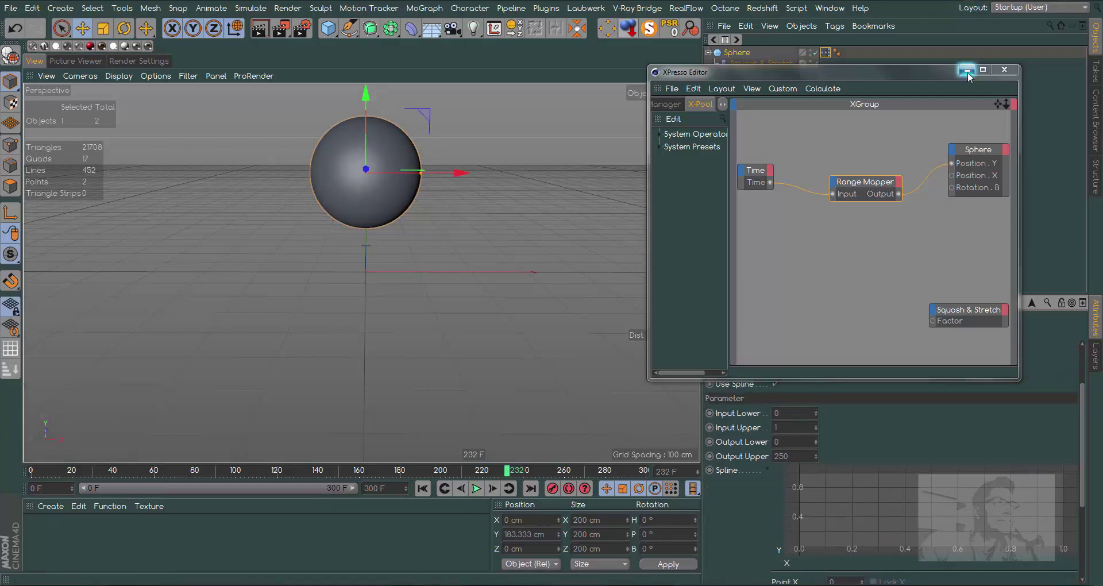
- Shape the Range Mapper spline into a rise-and-fall curve ending at (1,0) and play to test the bounce
click(969, 78)
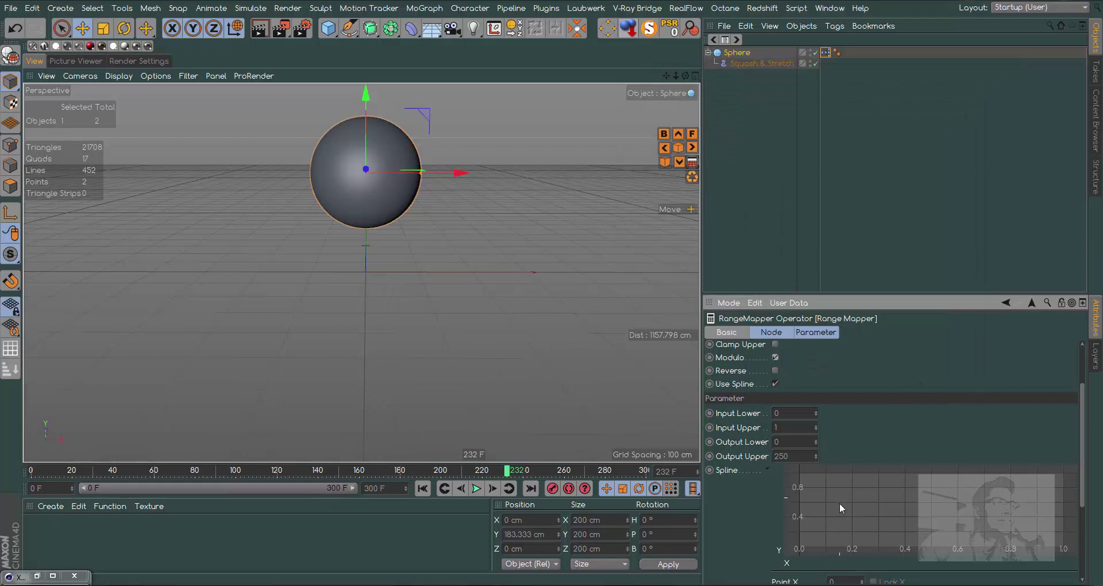
click(826, 529)
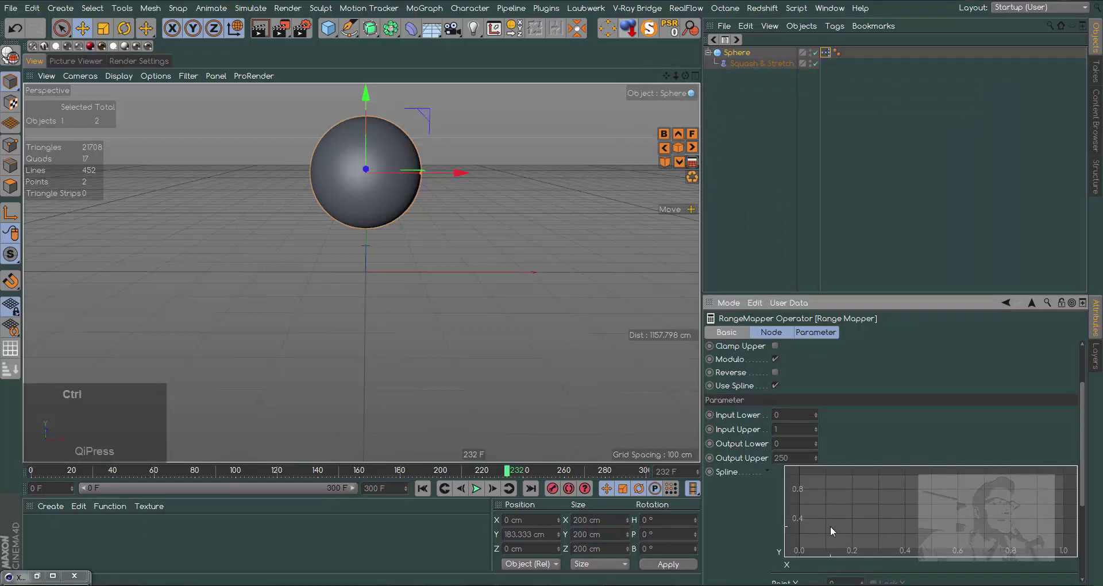
click(833, 530)
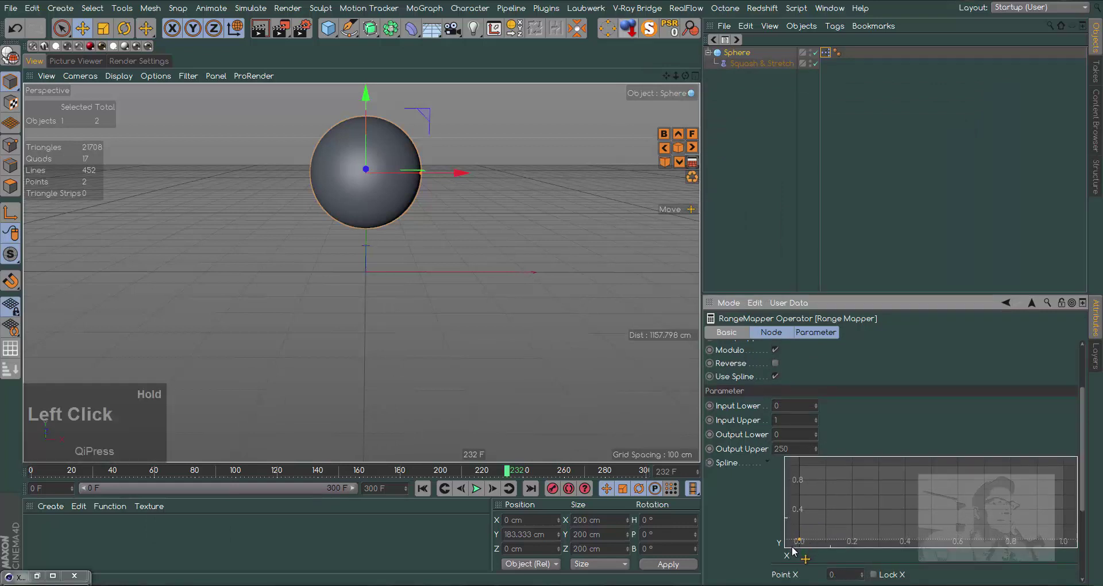
drag(936, 489, 1025, 509)
click(1025, 511)
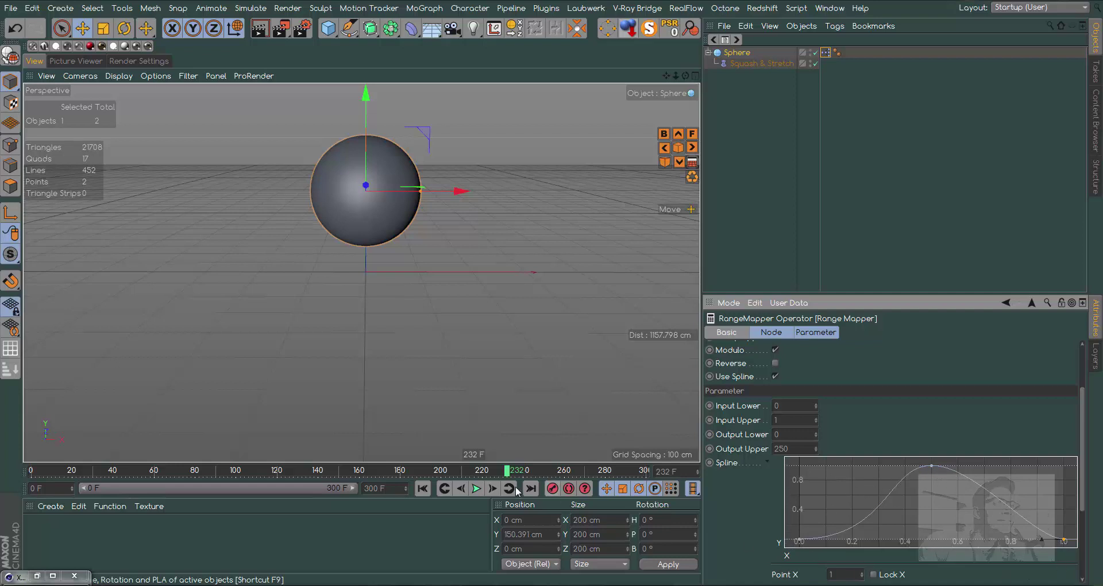
click(426, 498)
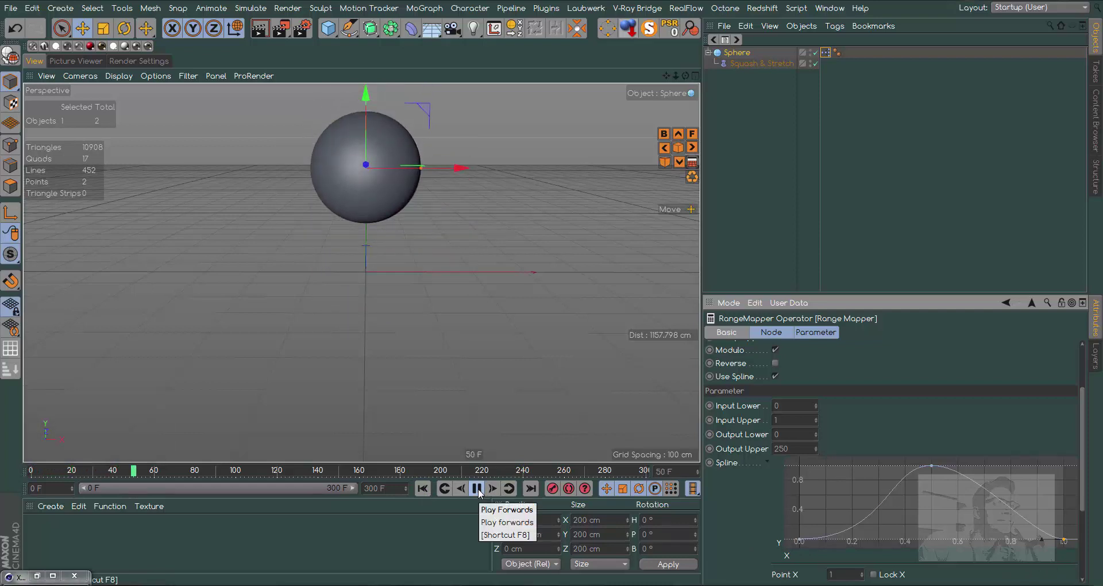
click(479, 494)
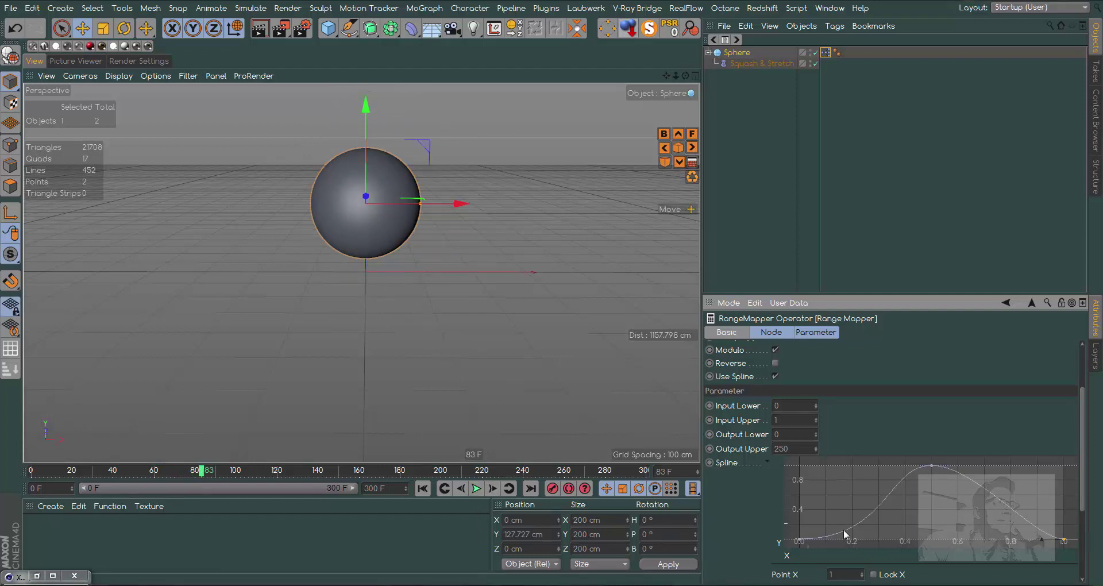
- Refine the start and end points into a smooth arch through (0.5,1) and preview the bounce again
click(803, 544)
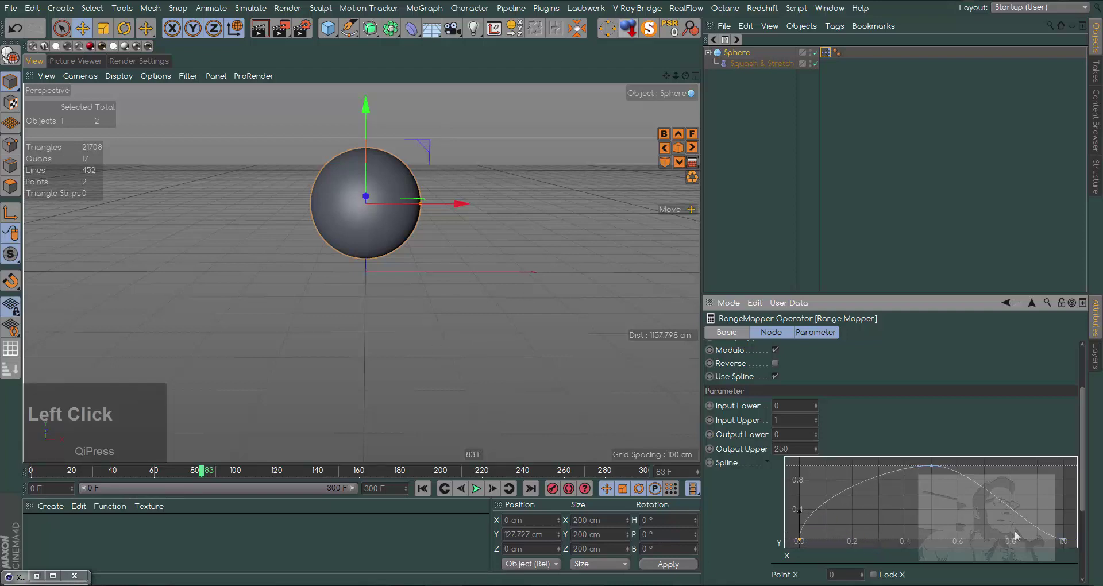
click(1063, 543)
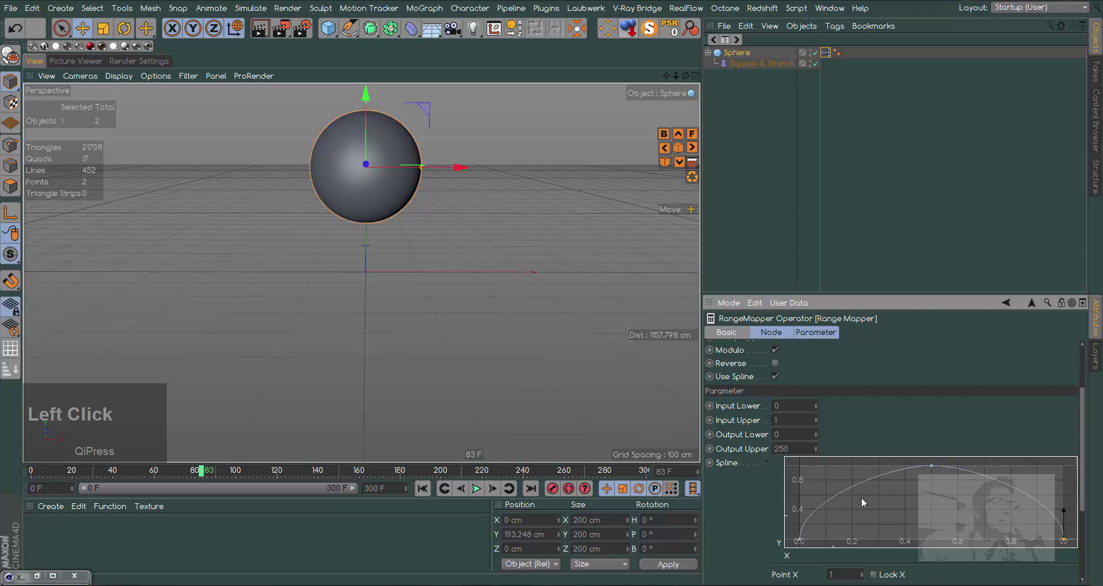
click(426, 493)
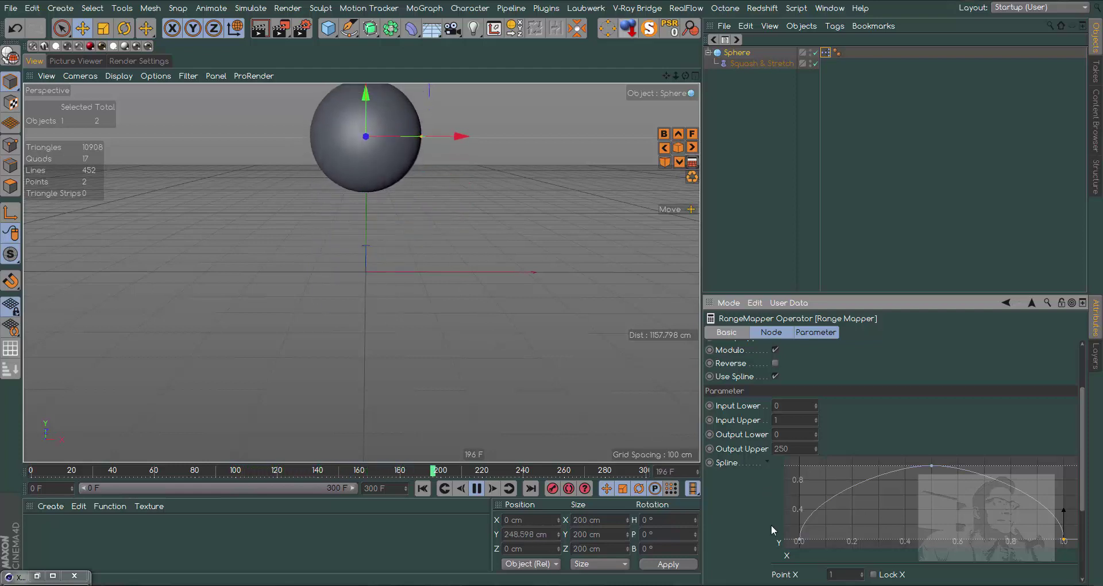
click(802, 542)
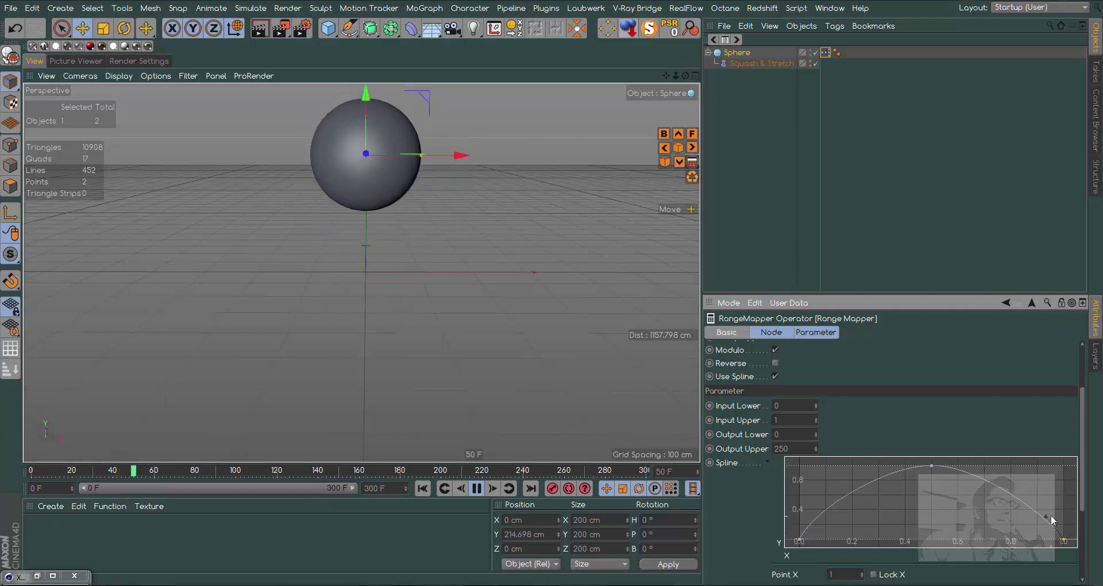
click(1049, 520)
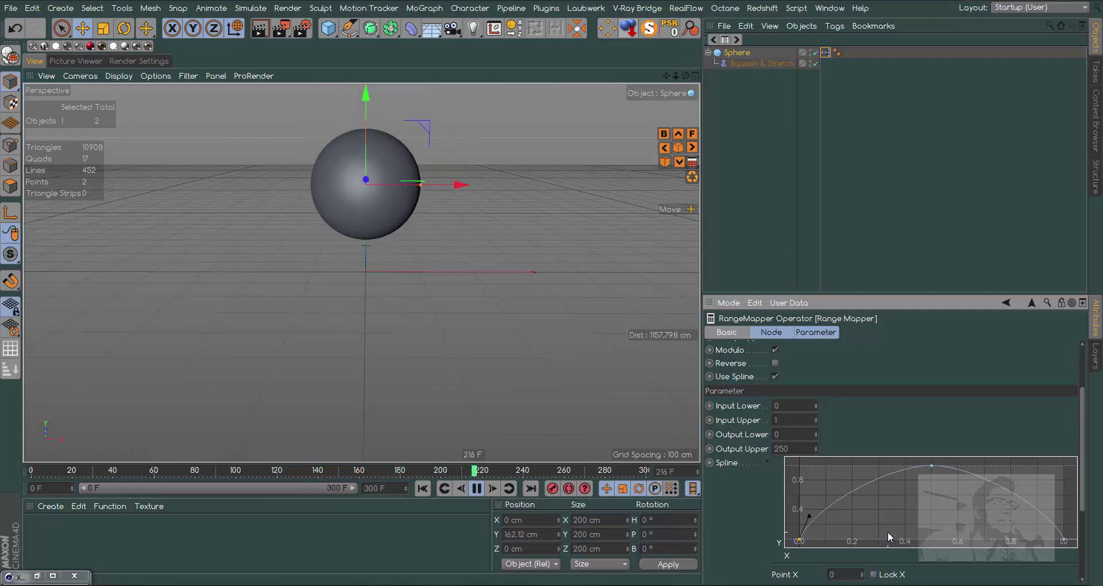
click(809, 519)
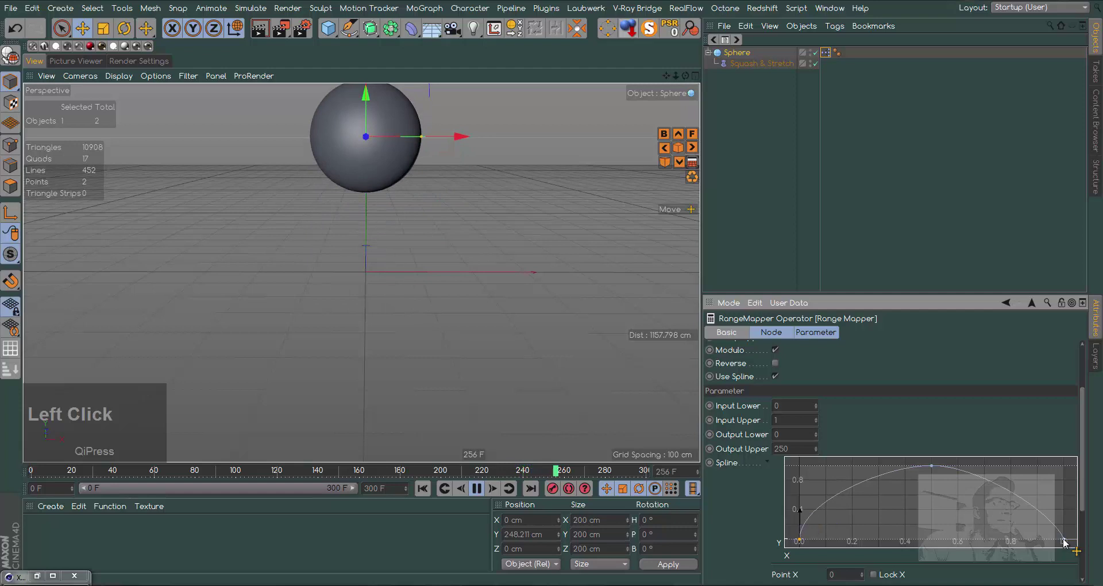
click(1065, 544)
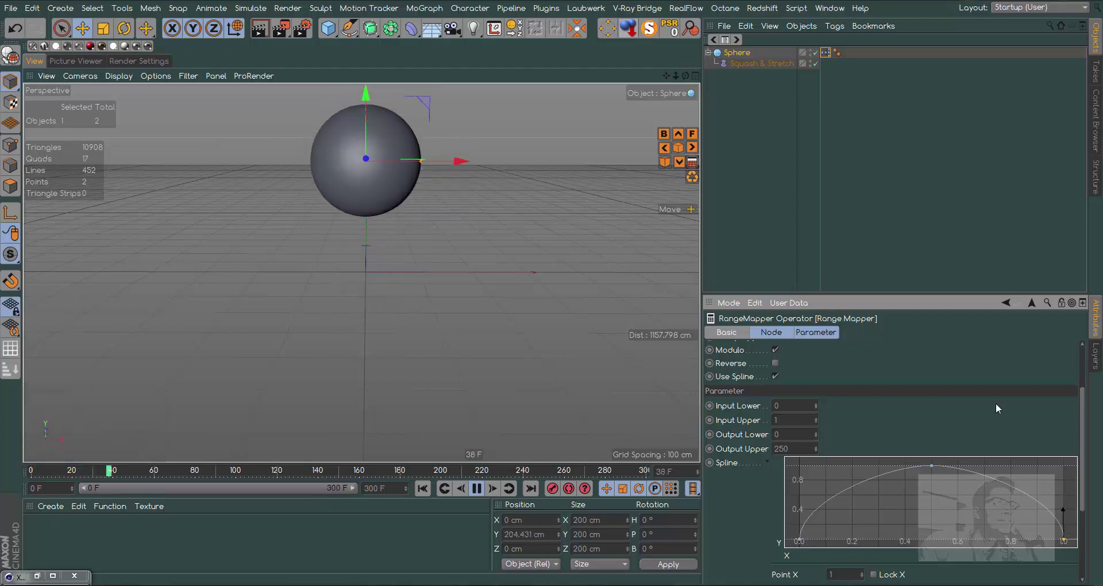
- Widen the peak point's tangents at X 0.5 to flatten the arch top, then stop playback at frame 0
click(1084, 478)
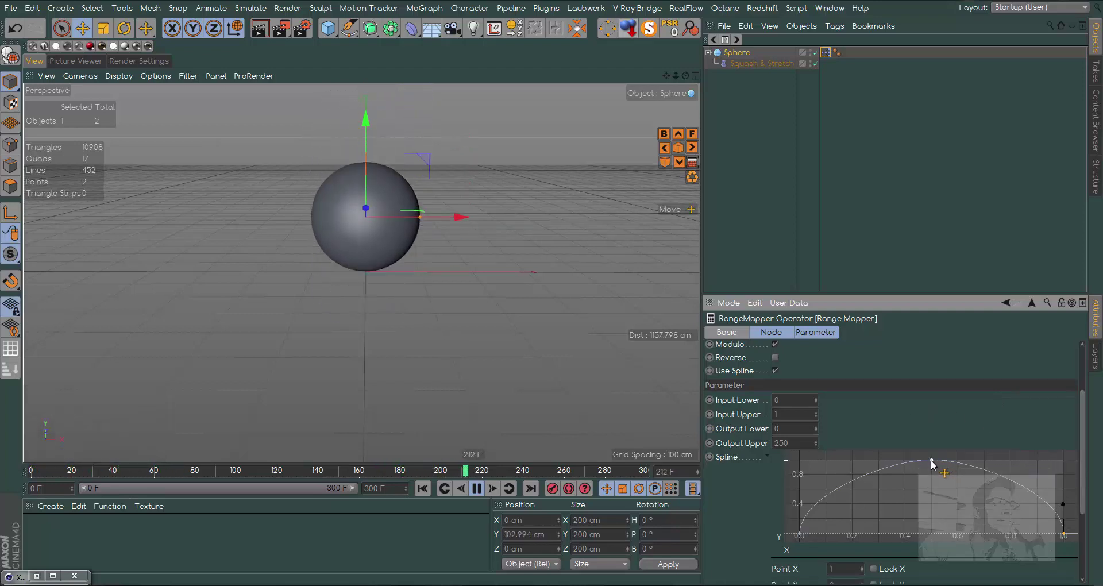
click(932, 465)
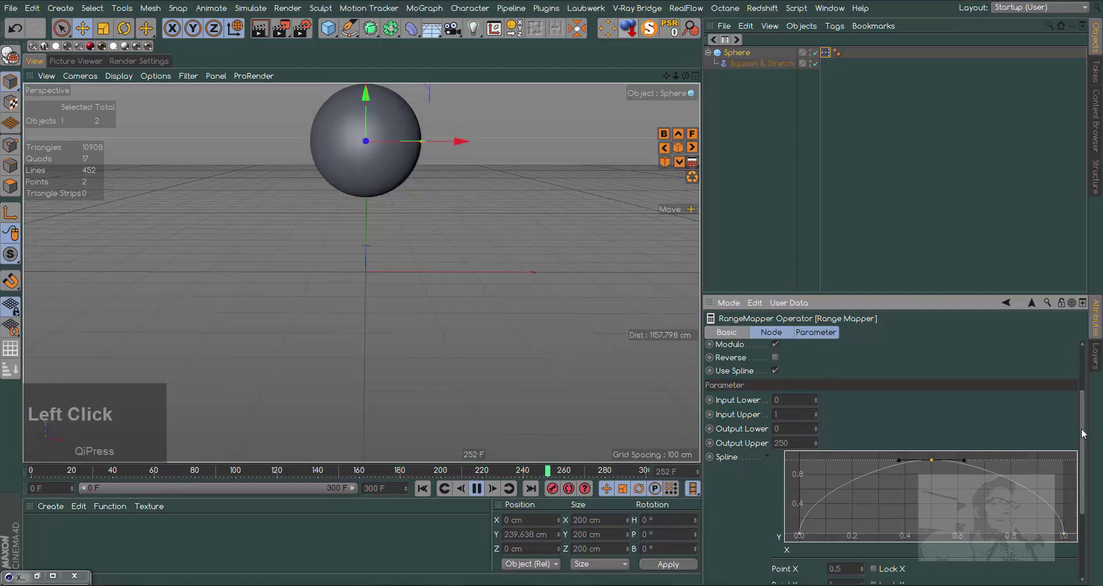
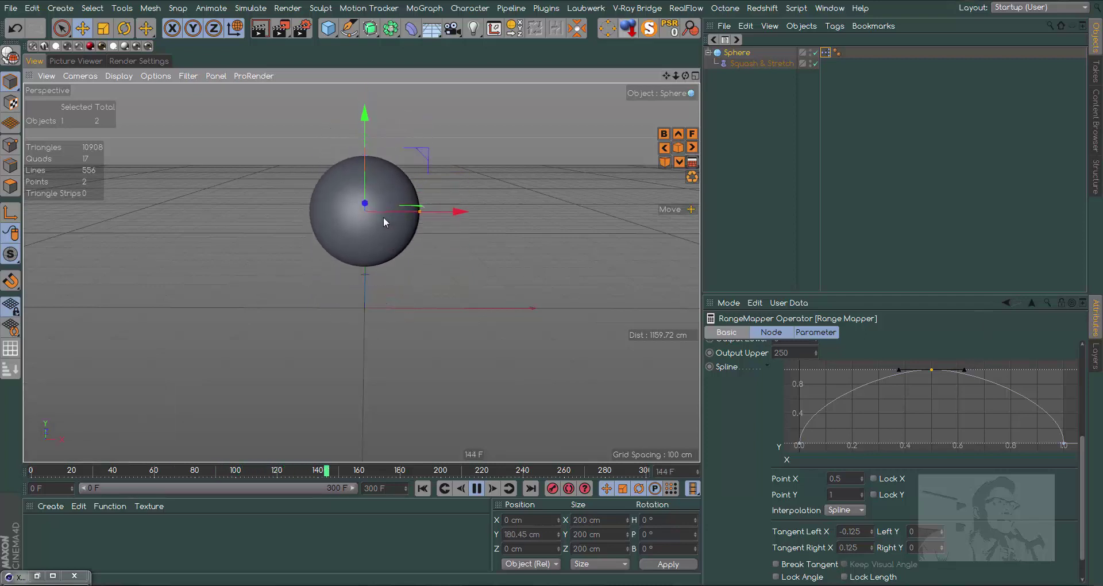
click(967, 373)
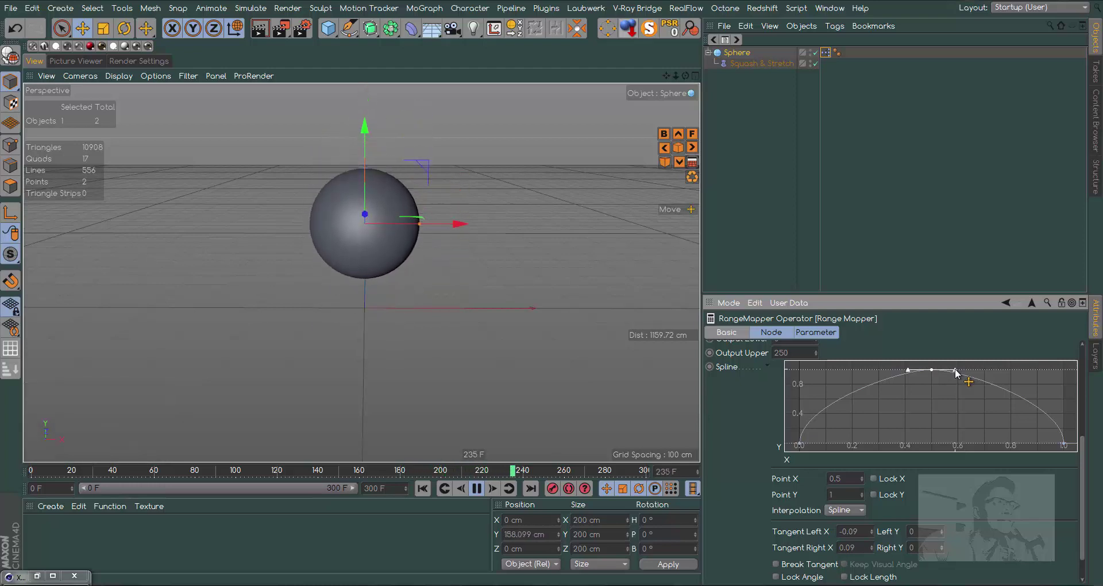
click(958, 374)
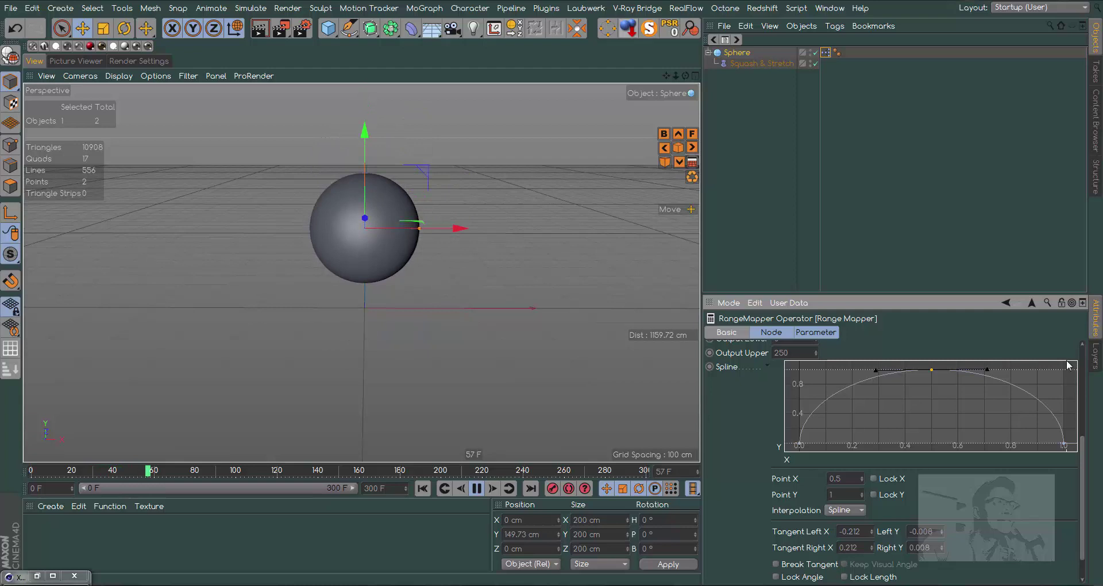
click(989, 373)
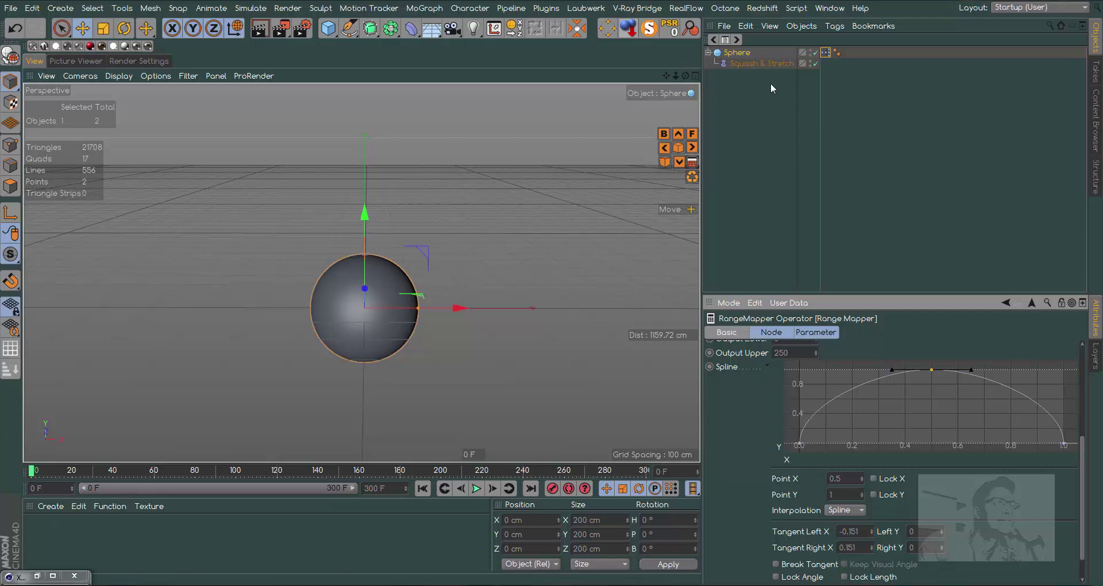
- Restore the XPresso Editor and add a second Range Mapper node fed by the Time output
click(758, 72)
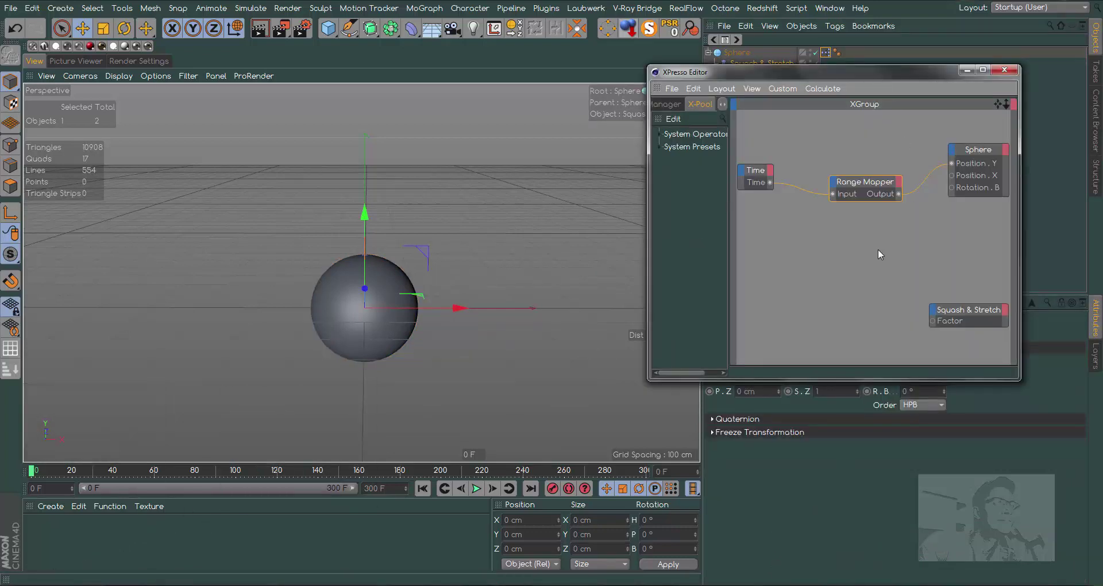
right_click(869, 245)
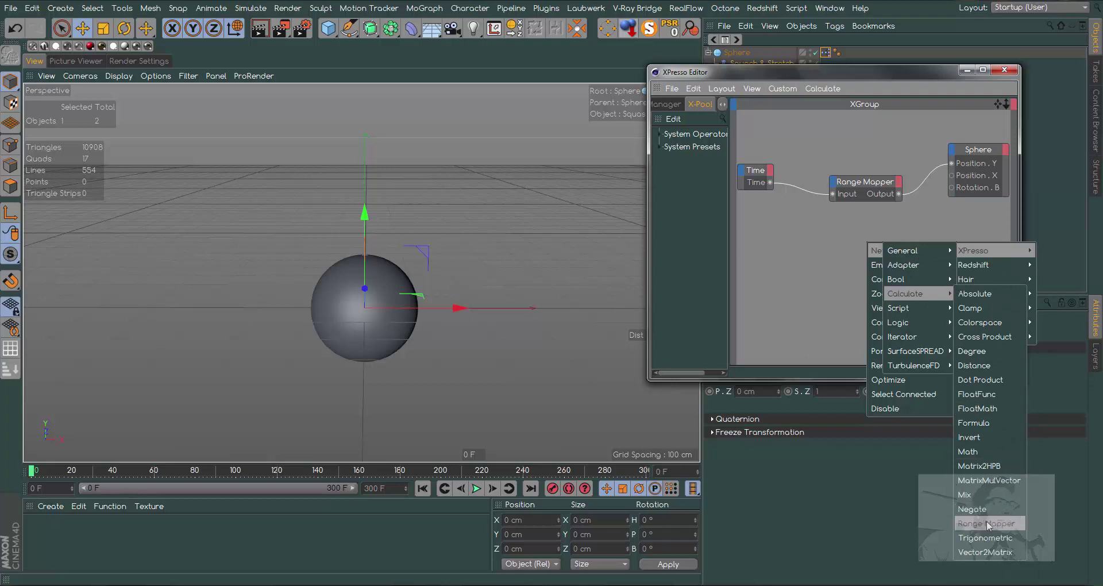
click(990, 525)
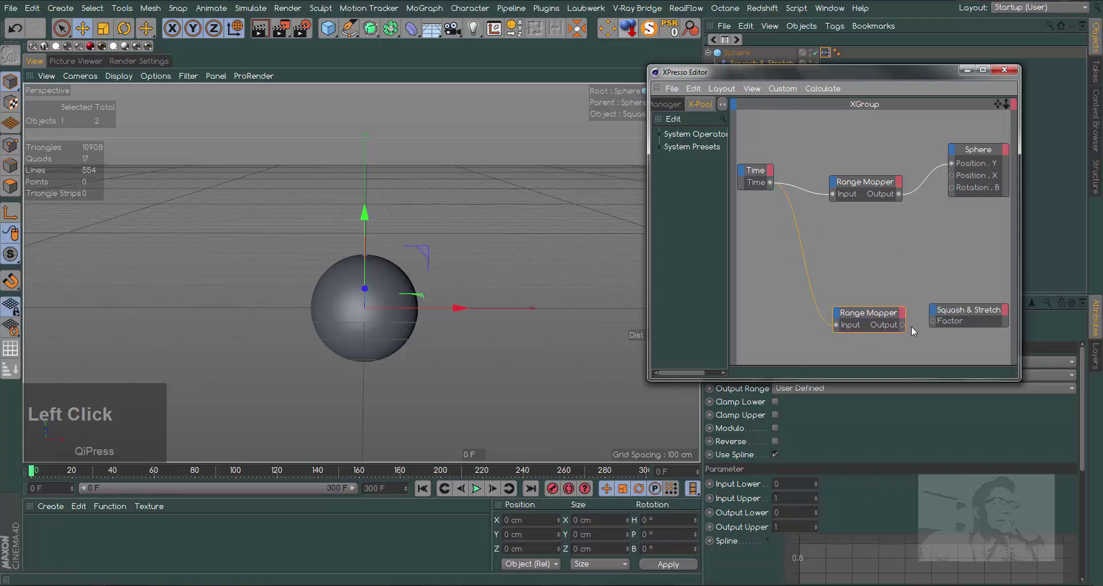
- Set the second Range Mapper to Percent output, 70% to 130%, and play to test the squash
click(967, 313)
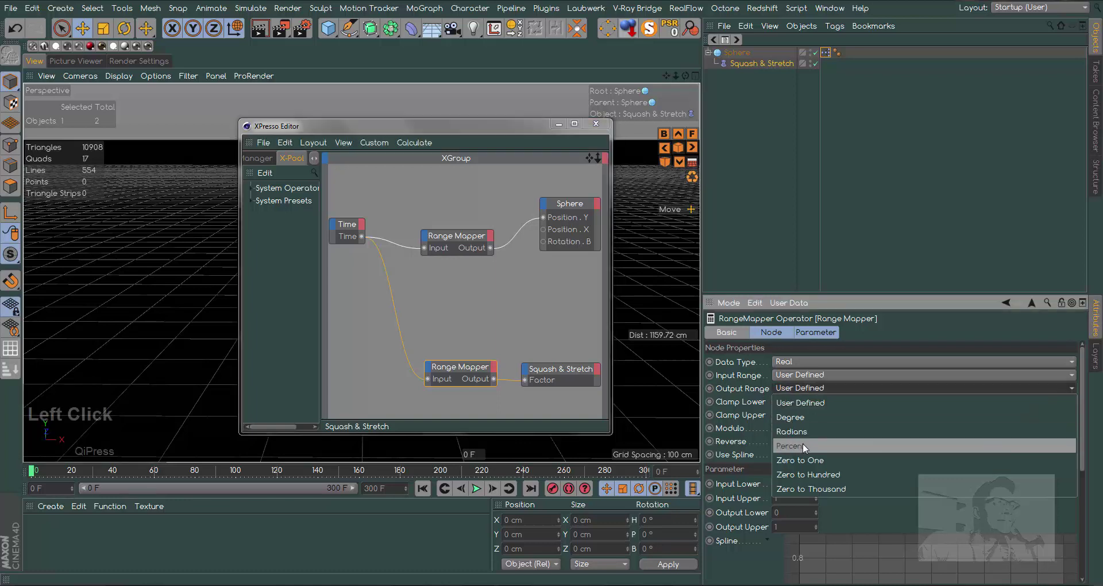
click(804, 451)
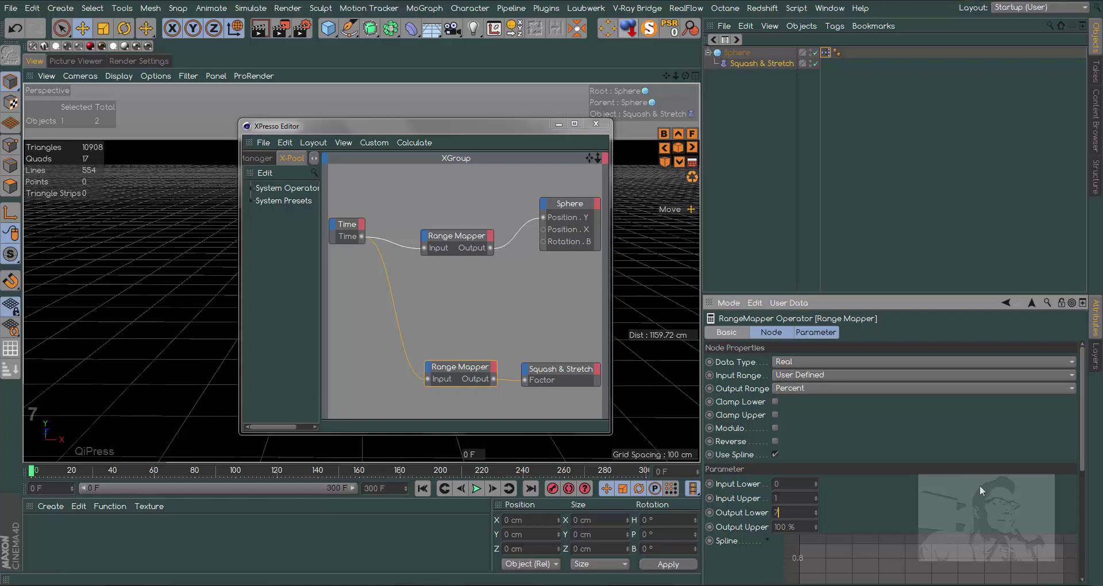
click(983, 490)
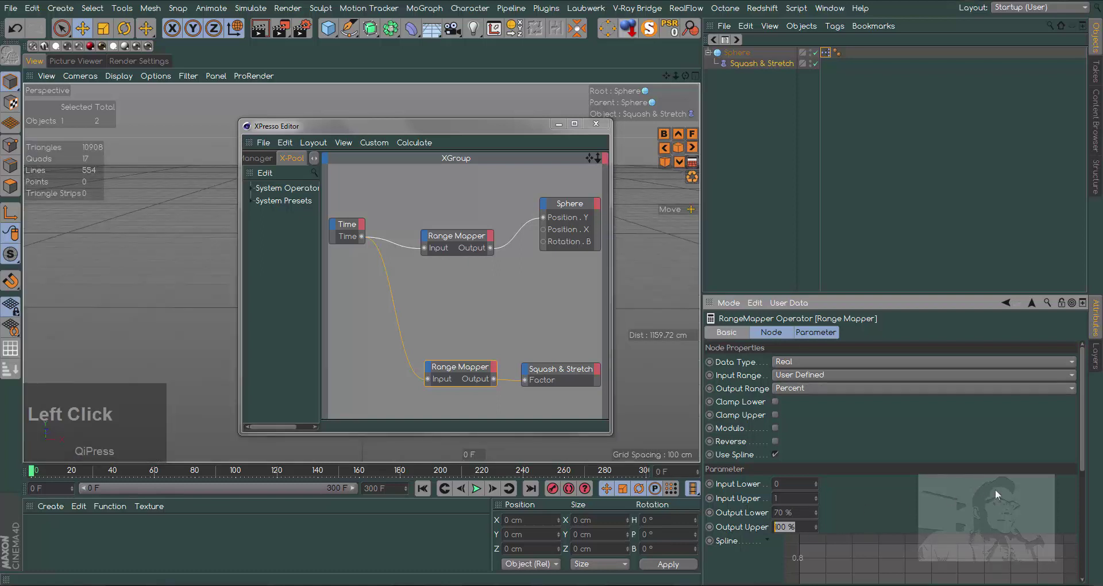
text(1)
click(1014, 493)
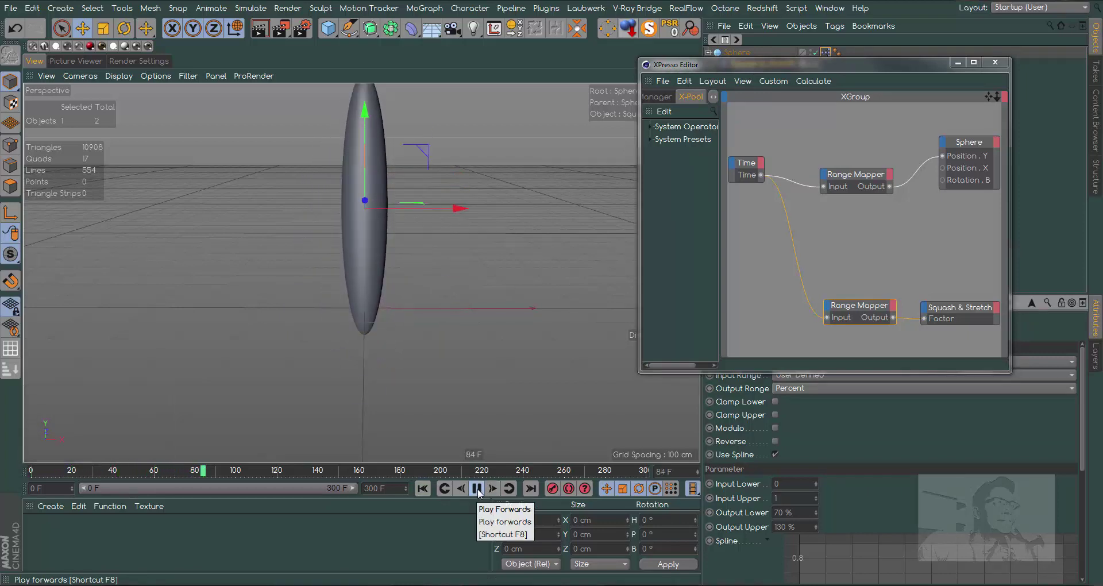
- Enable Modulo on the squash Range Mapper, preview the repeating squash, then stop at frame 0
click(479, 495)
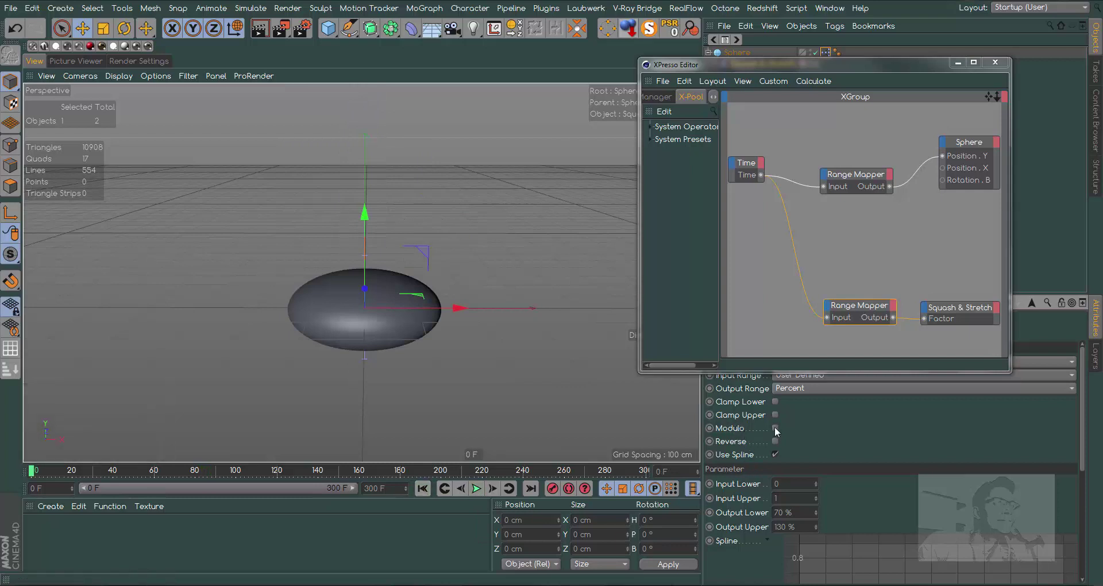
click(779, 432)
click(474, 491)
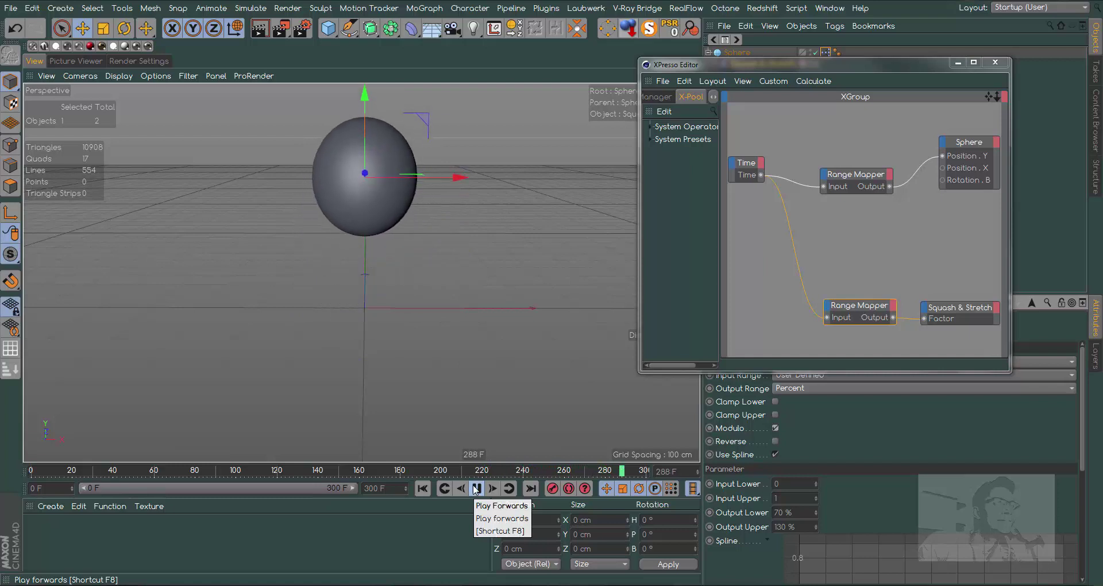
click(474, 490)
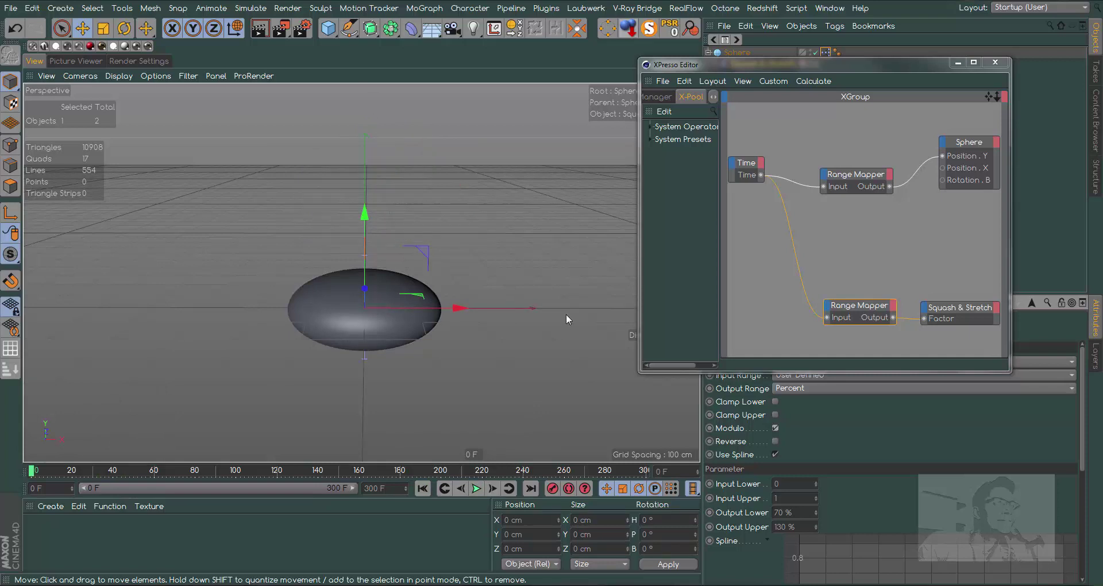
click(835, 84)
- Add a Floor object beneath the sphere
click(429, 31)
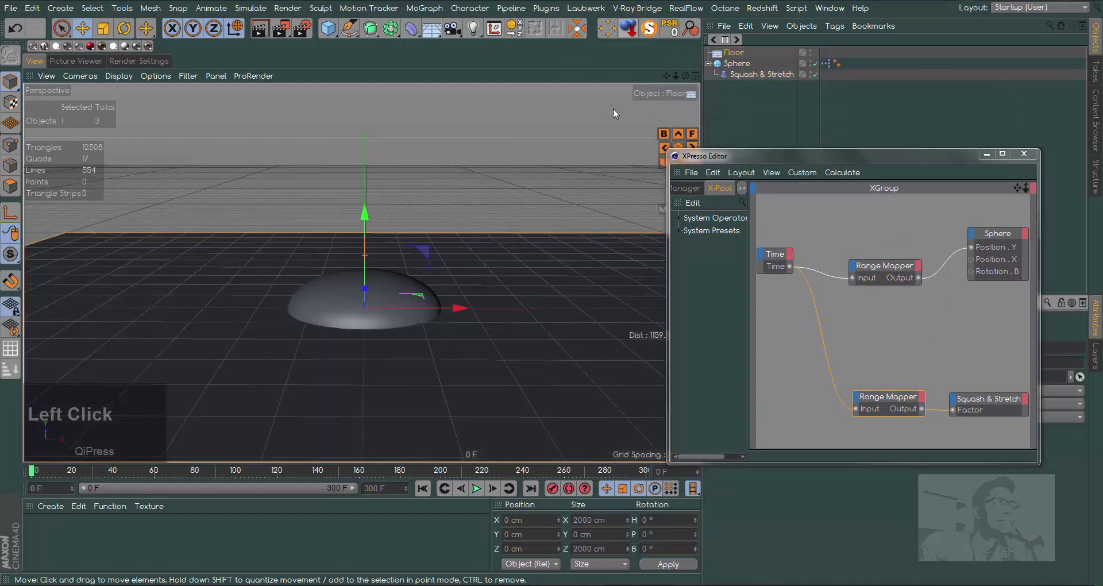
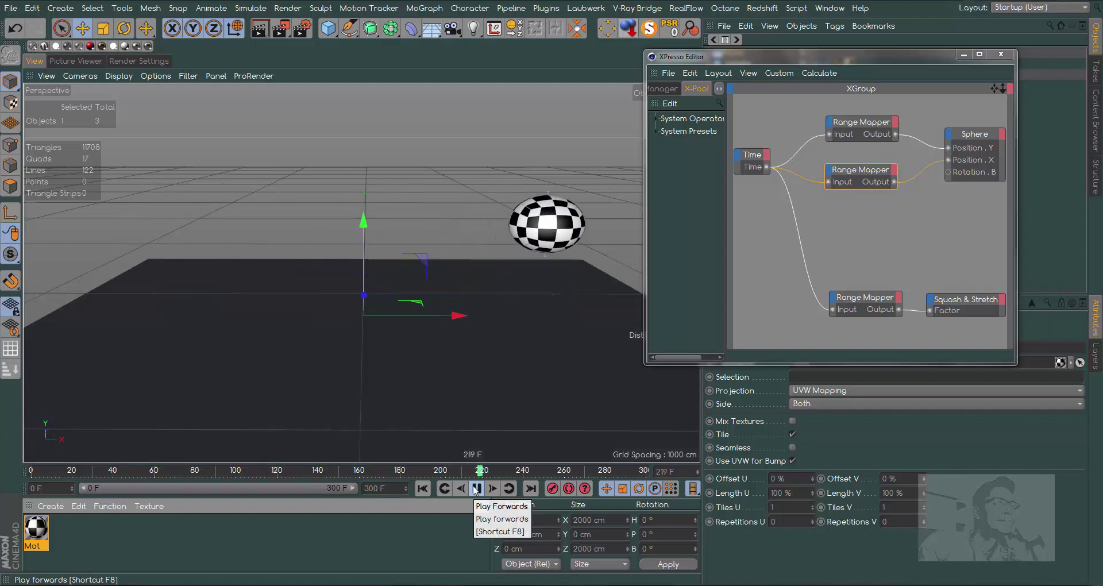
- Add a third Range Mapper in the XGroup and wire Time into it toward Sphere Rotation.B
click(475, 491)
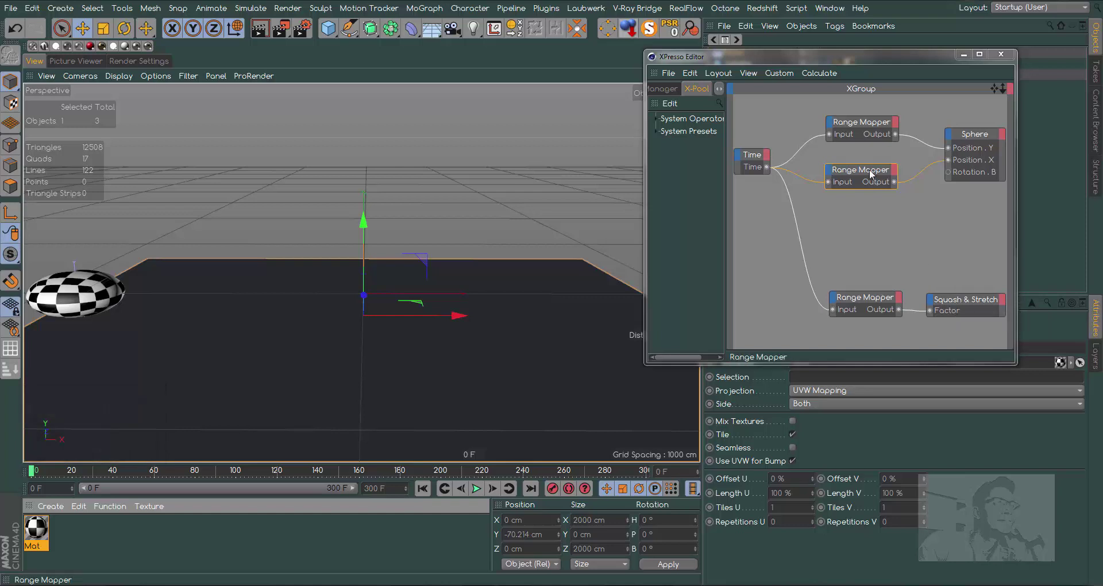
right_click(860, 222)
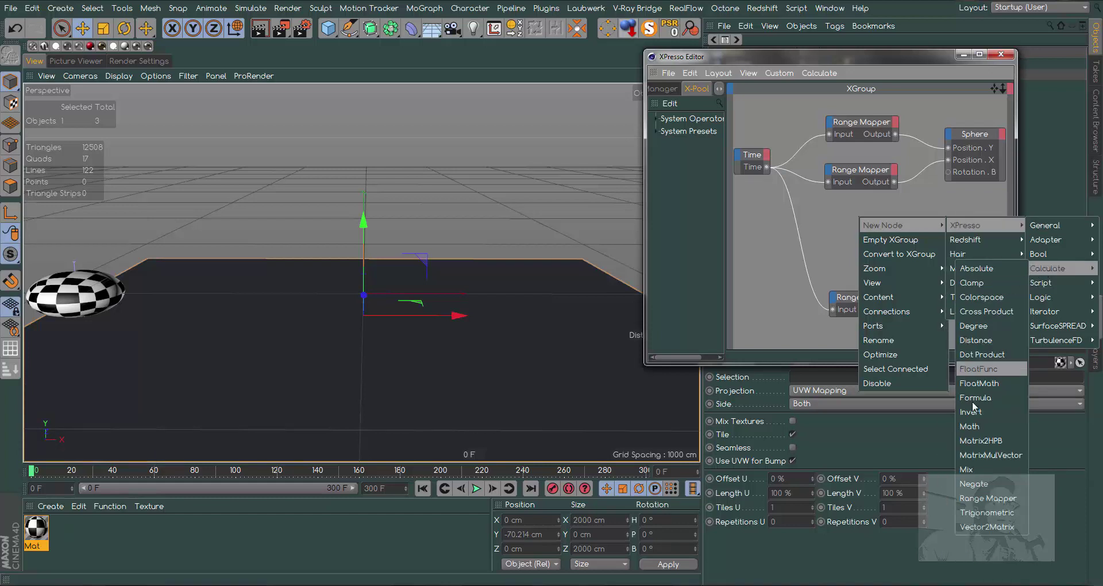
click(986, 502)
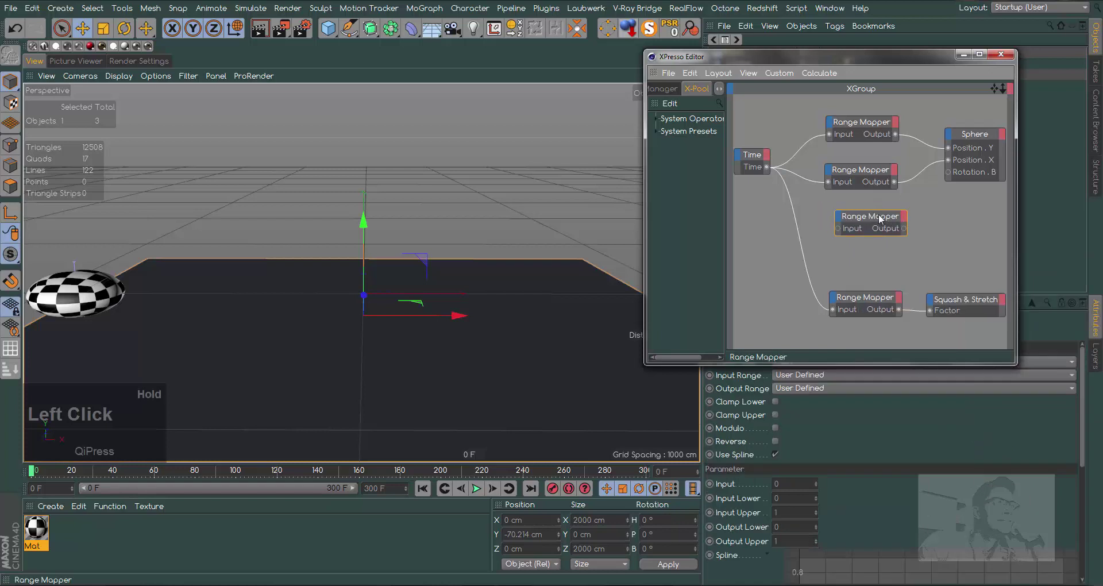
click(770, 169)
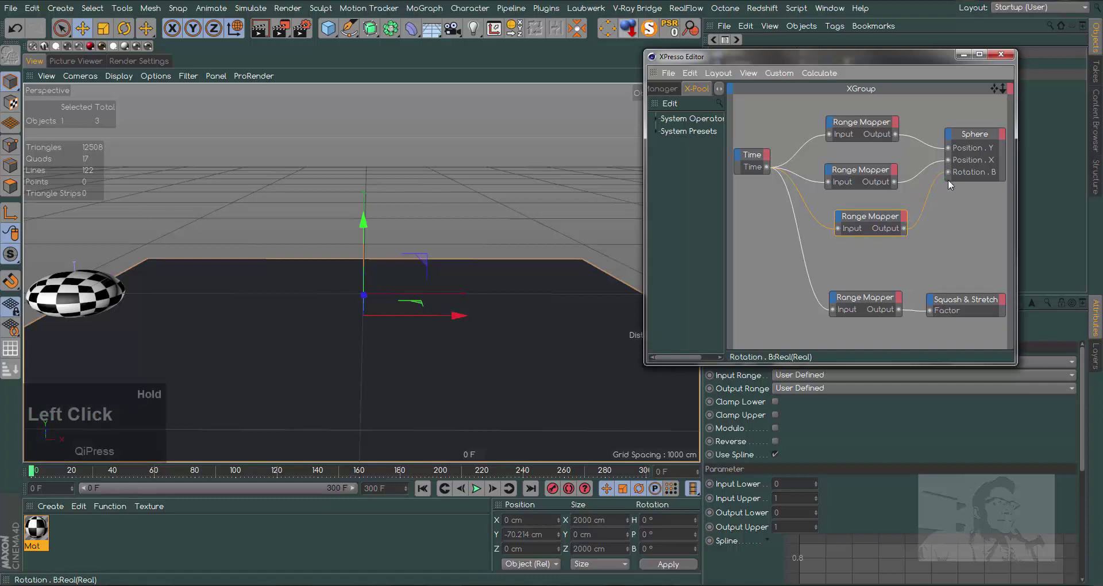
- Set the rotation mapper's Output Range to Degree with Modulo on and preview the spin
click(893, 62)
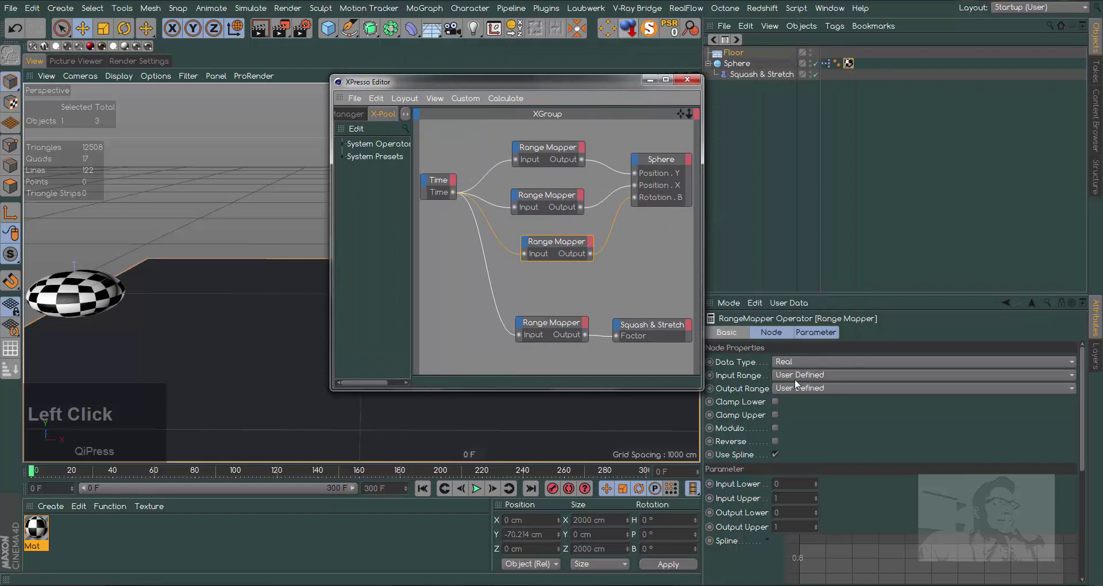
click(799, 391)
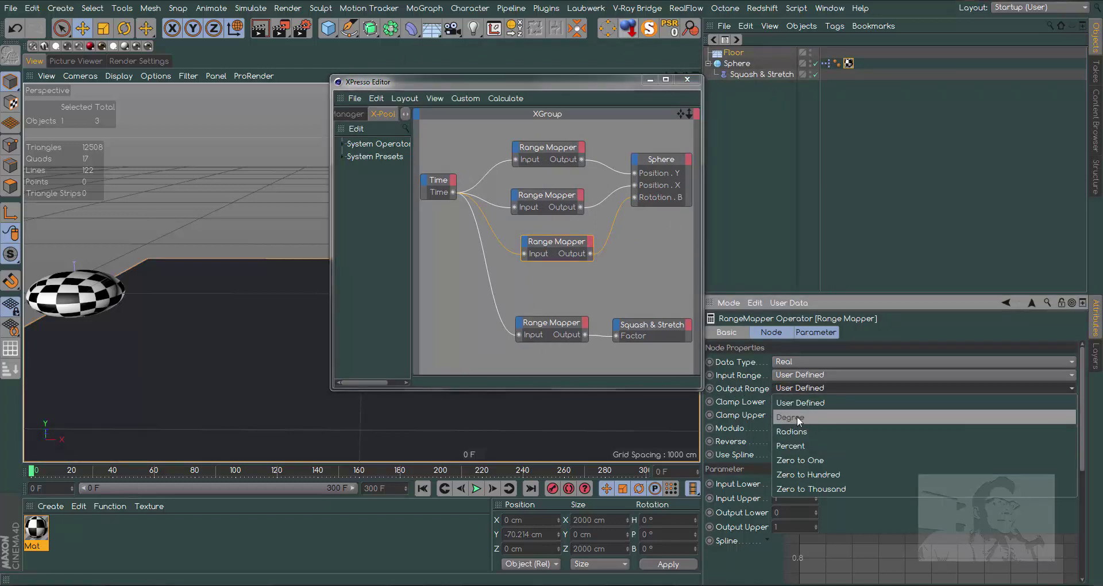
click(812, 420)
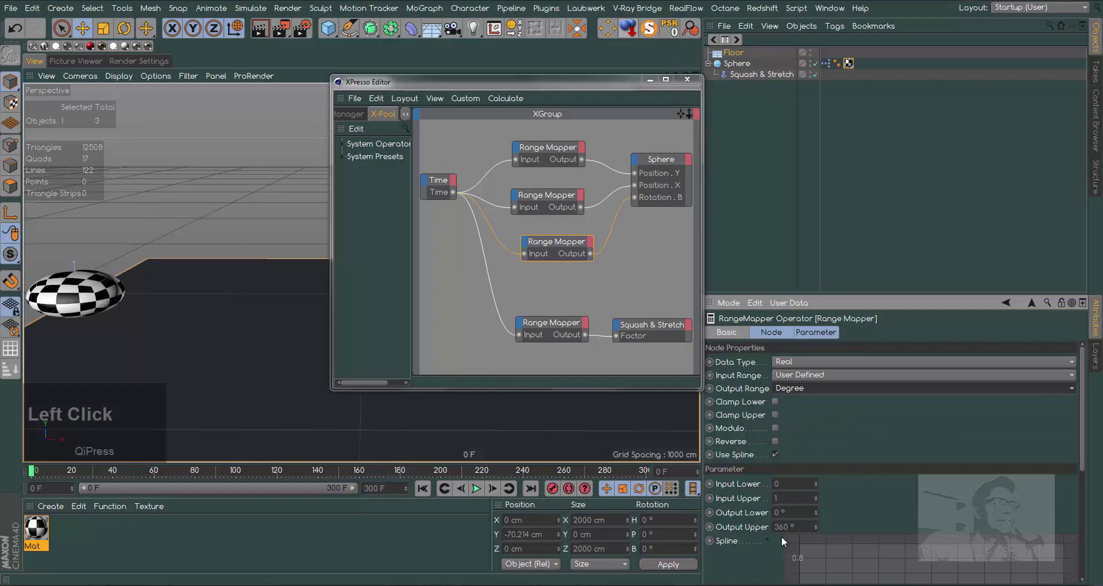
click(614, 91)
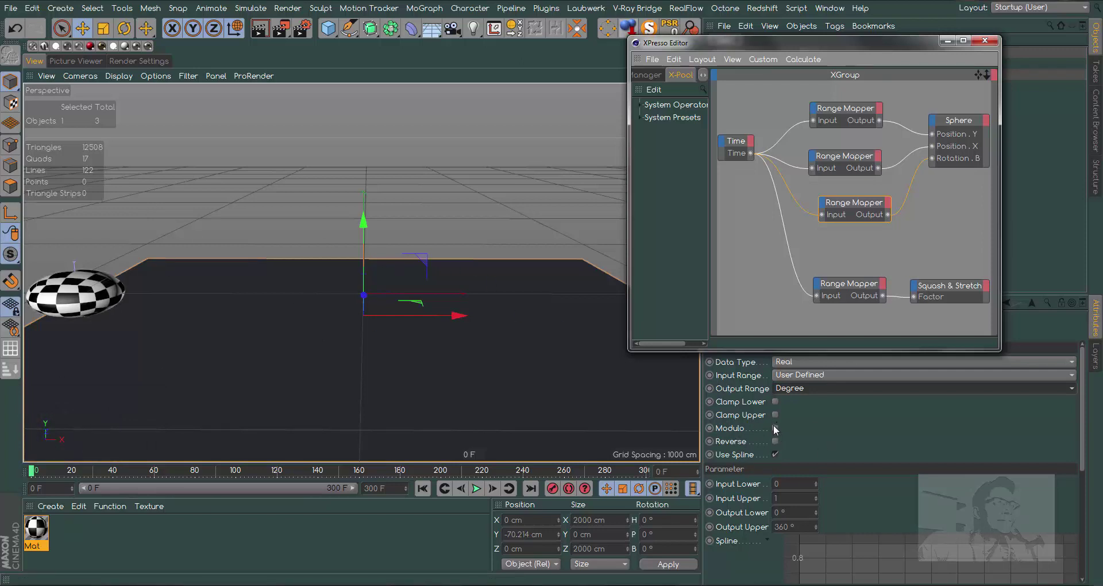
click(775, 431)
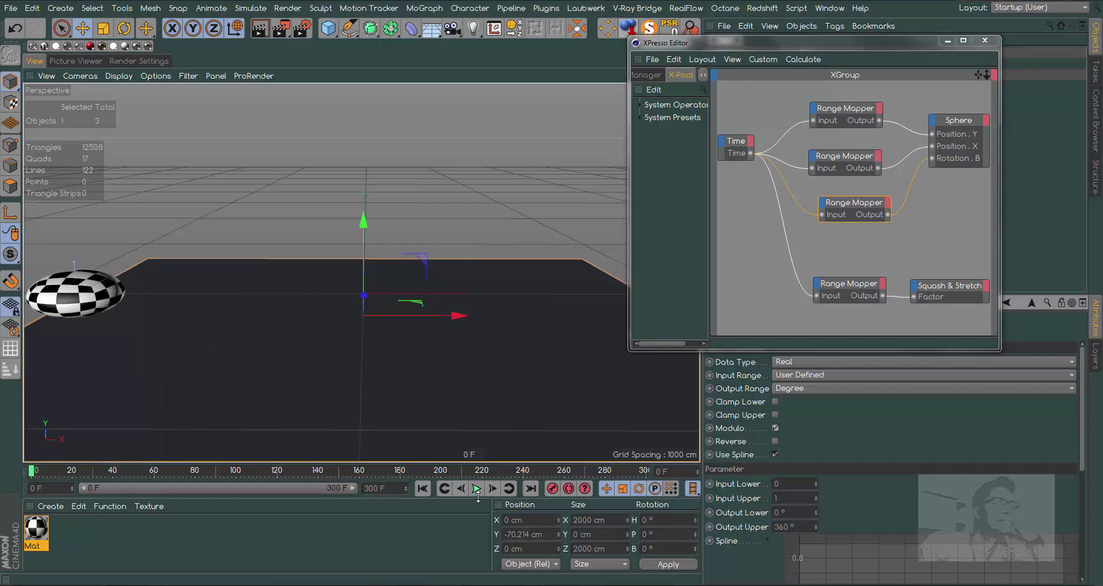
click(477, 493)
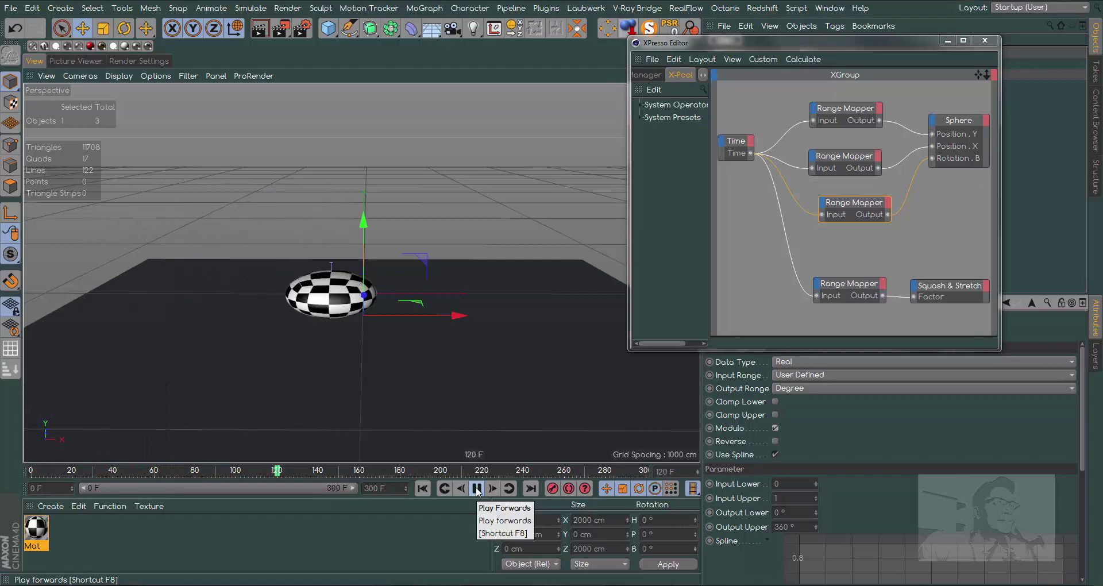
click(478, 493)
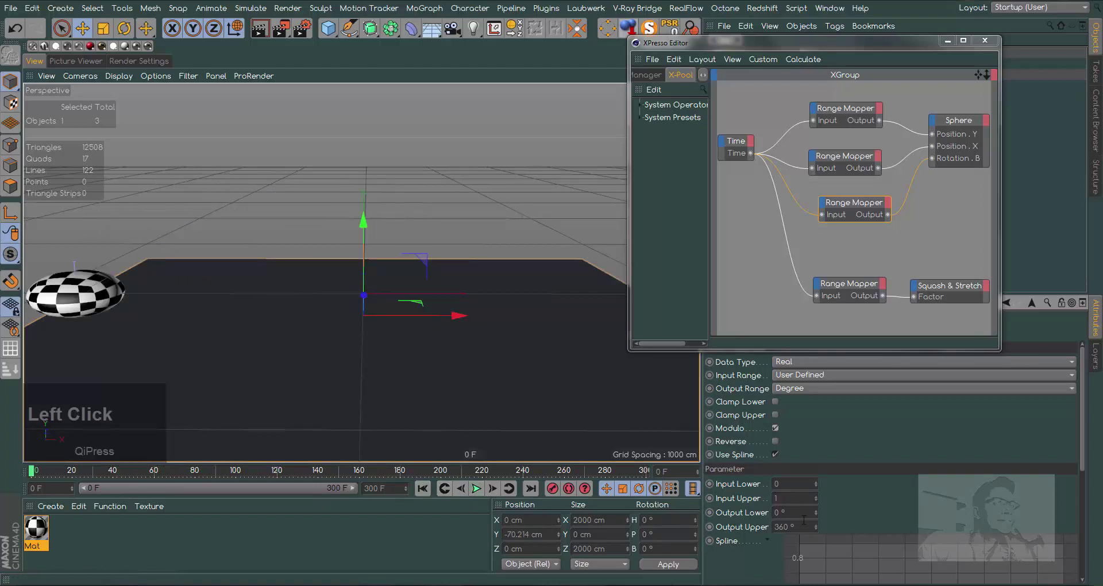
- Raise Output Upper to 180° and replay the rotation, then rewind to the start
text(1)
click(951, 518)
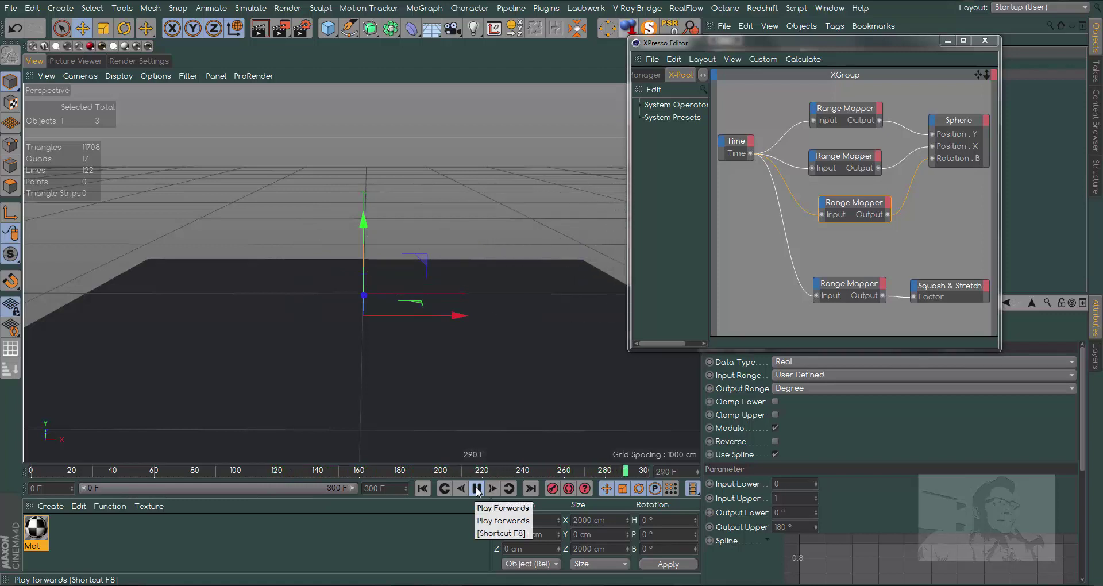
click(477, 493)
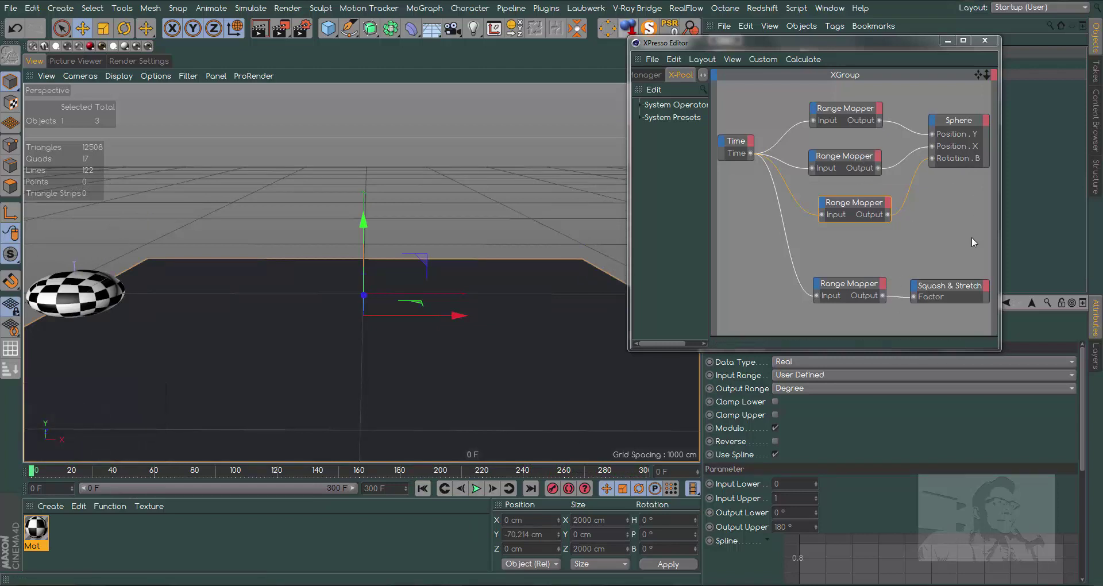
- Add a top mid point to the squash mapper's spline, pull both ends to 0, and play
click(854, 291)
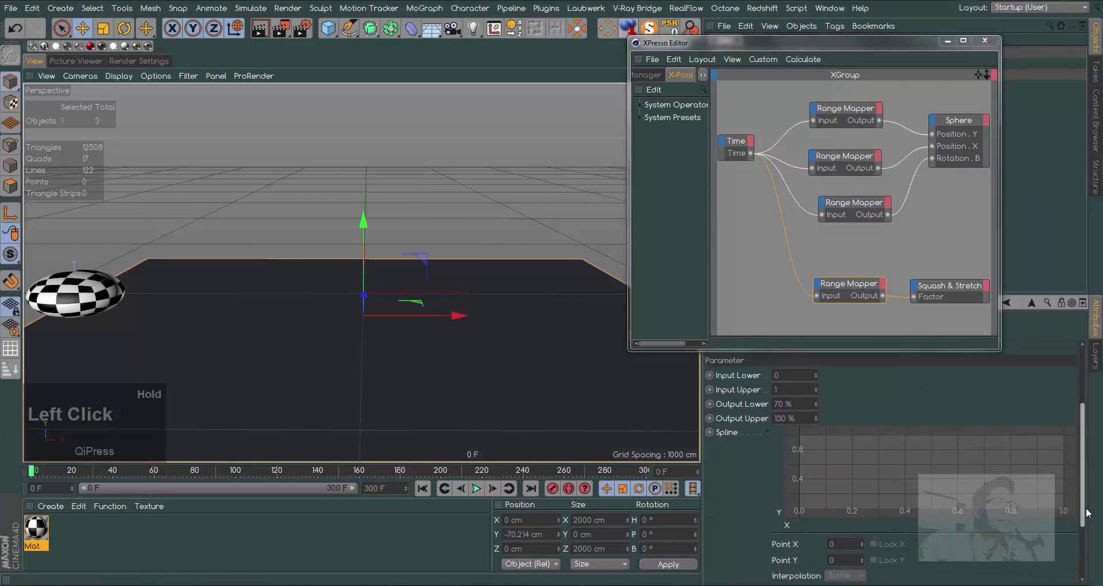
click(815, 513)
click(904, 484)
click(1032, 505)
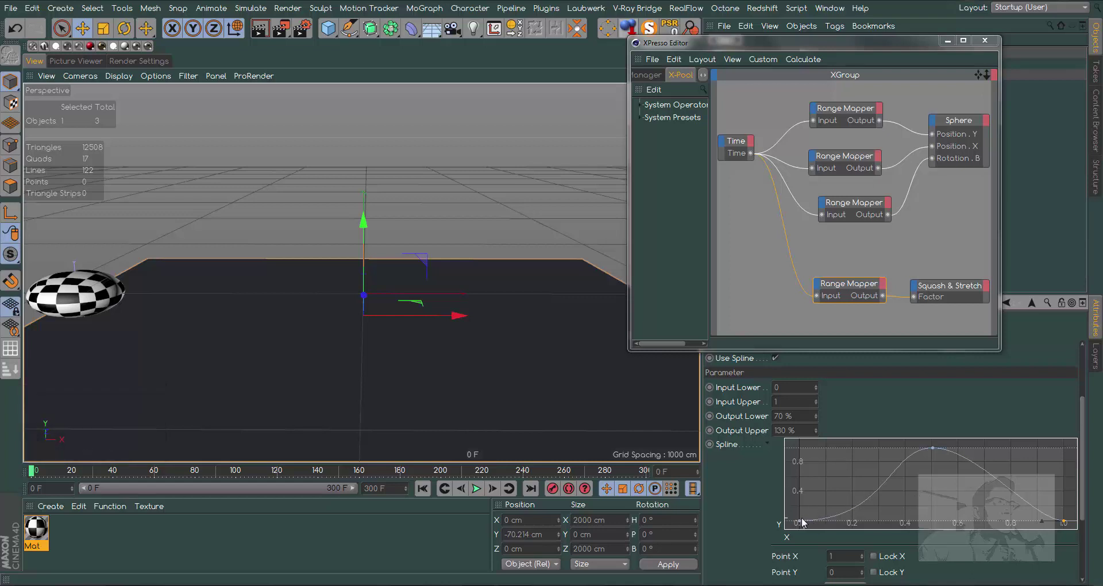
click(801, 524)
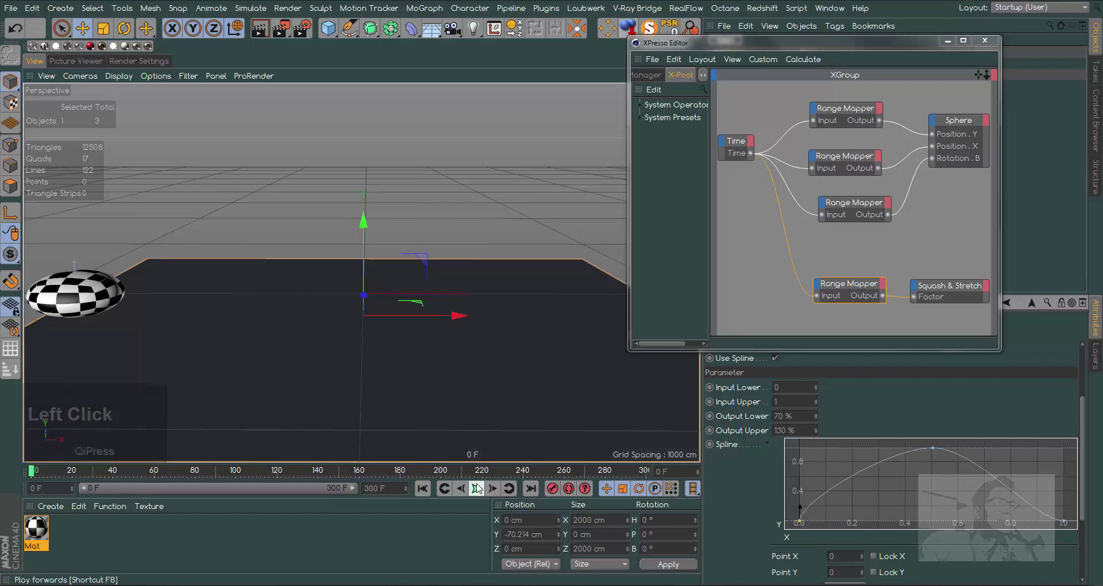
click(479, 492)
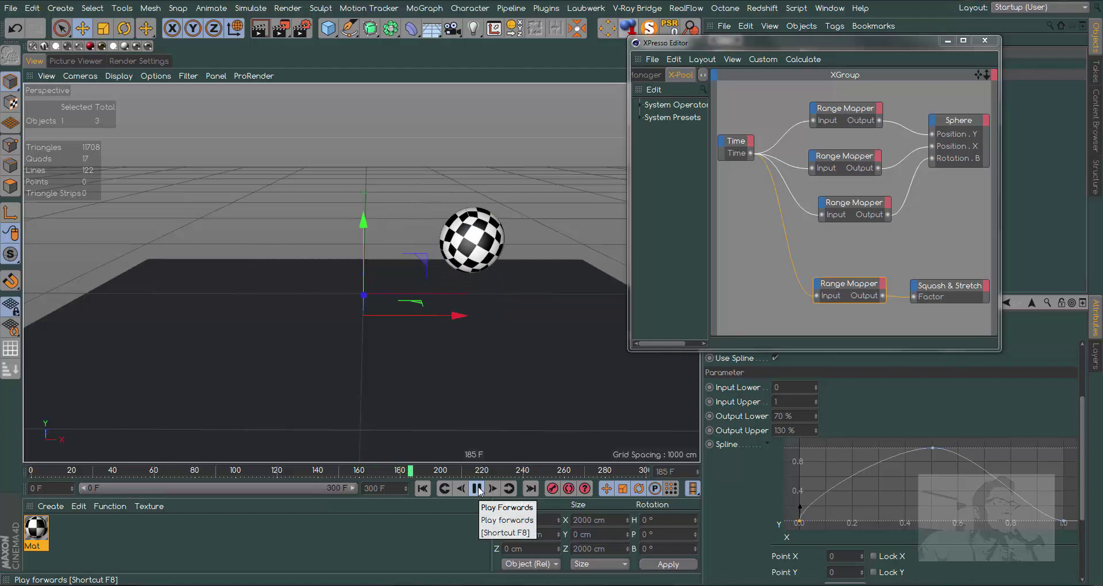
- Add points on the falling side, move the peak toward X 0.25–0.3 and lower the descending points
click(480, 492)
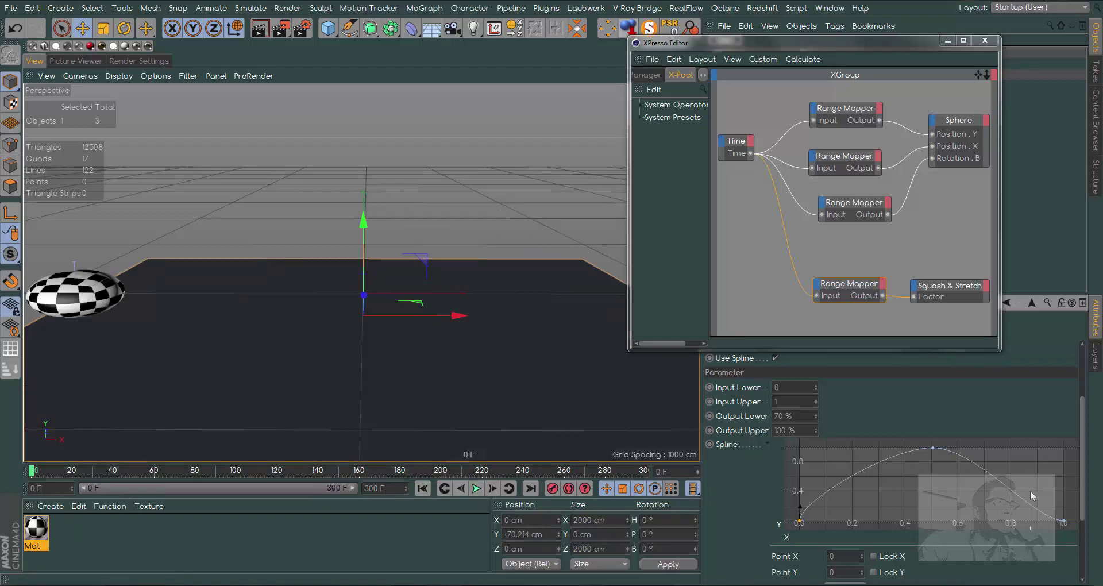
click(1011, 490)
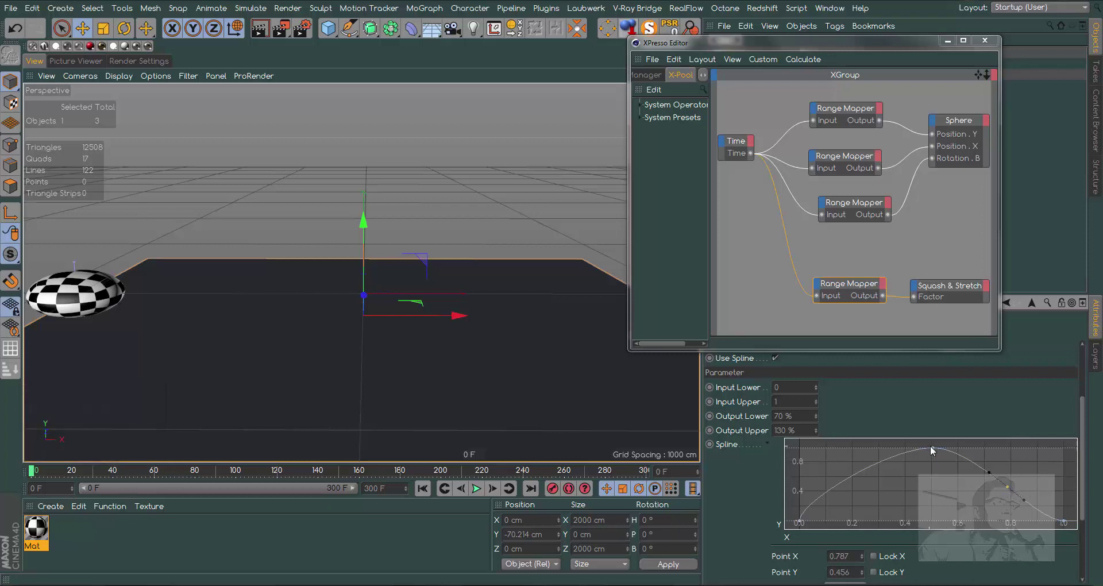
click(937, 450)
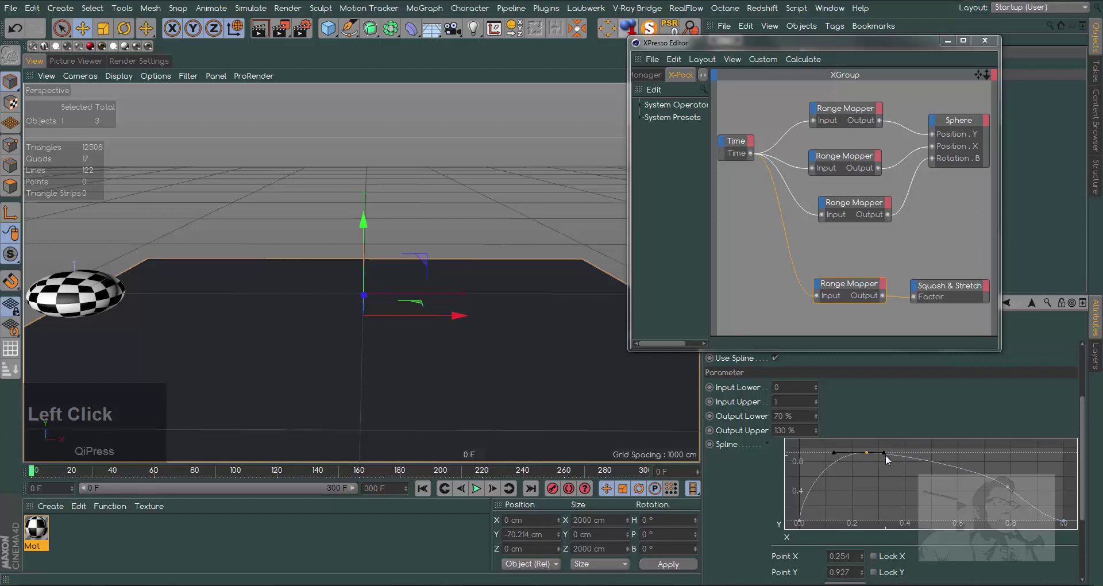
click(888, 454)
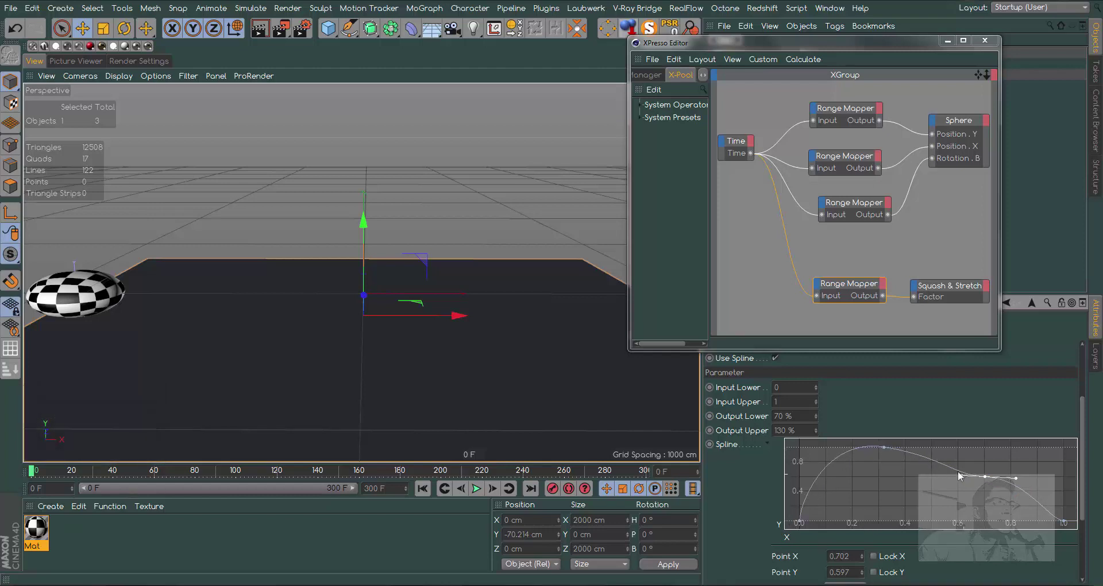
- Play the early-peaking squash animation, rewind to frame 0, and review the rotation mapper's 0–180° settings
click(886, 450)
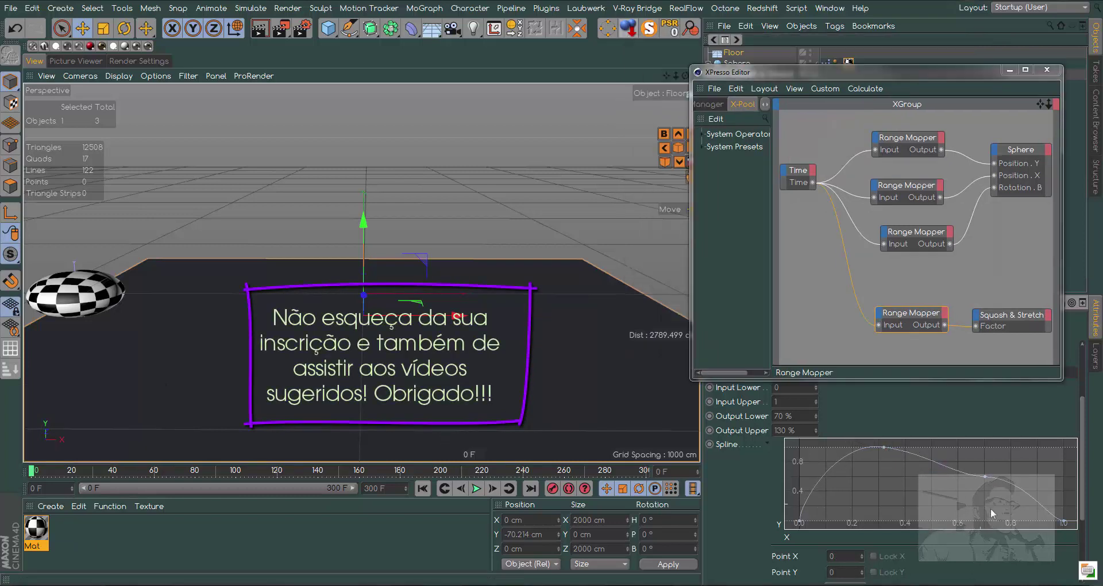
click(1067, 523)
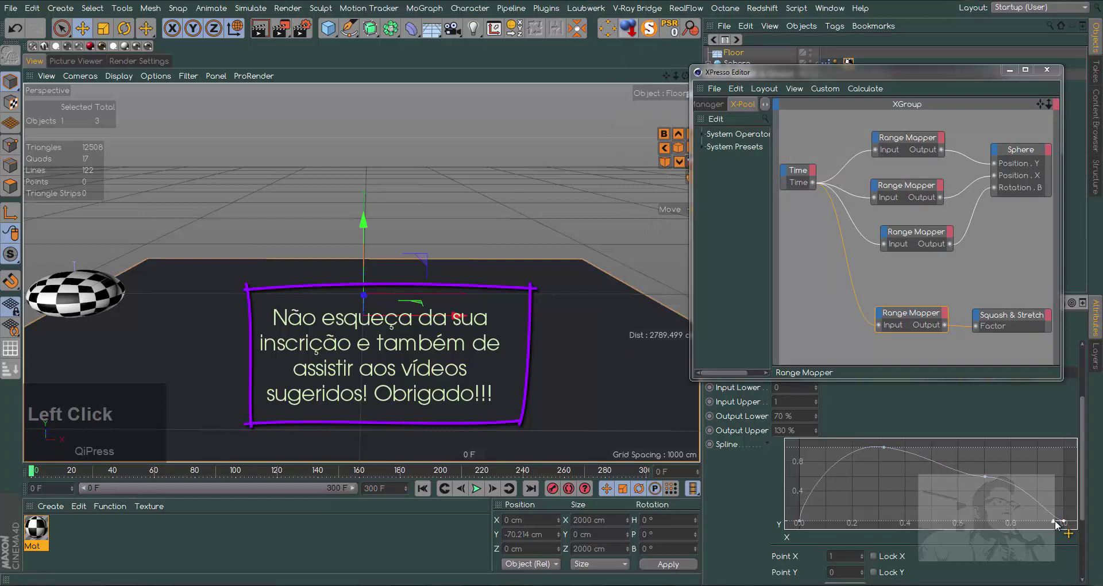
click(1056, 524)
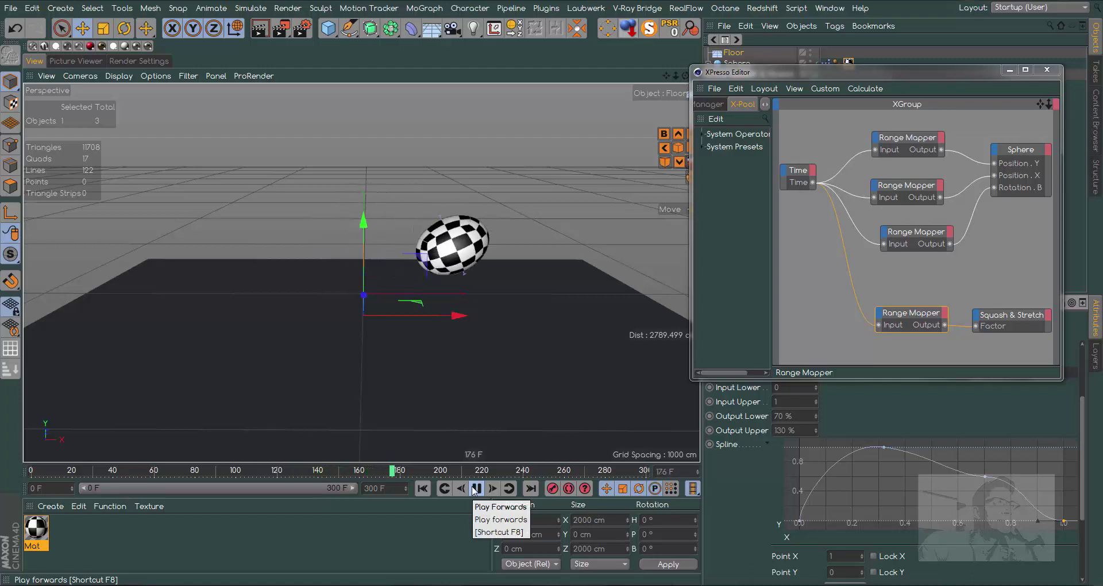
click(474, 494)
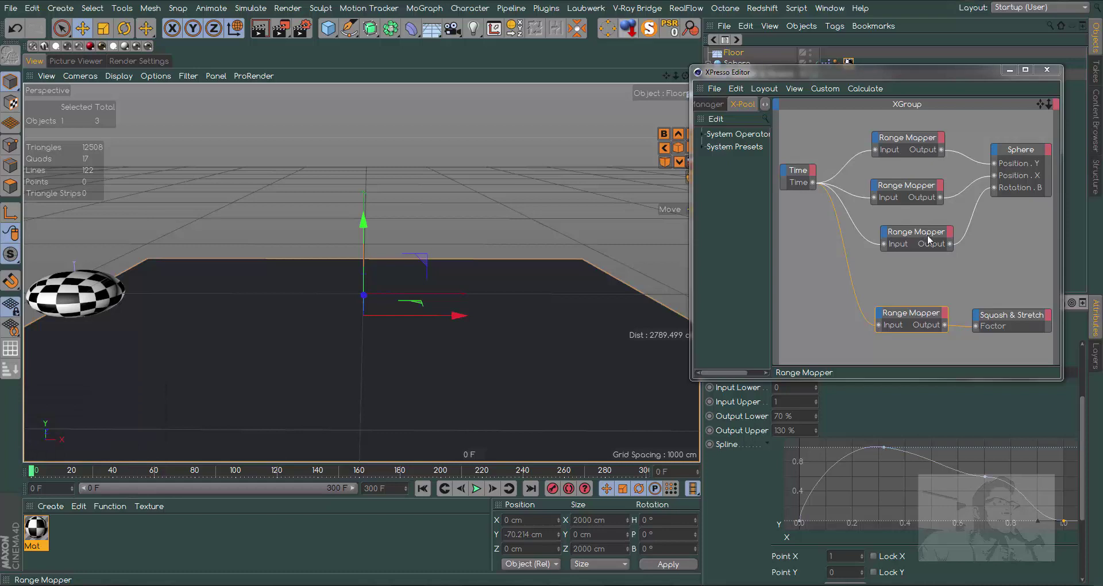
click(924, 237)
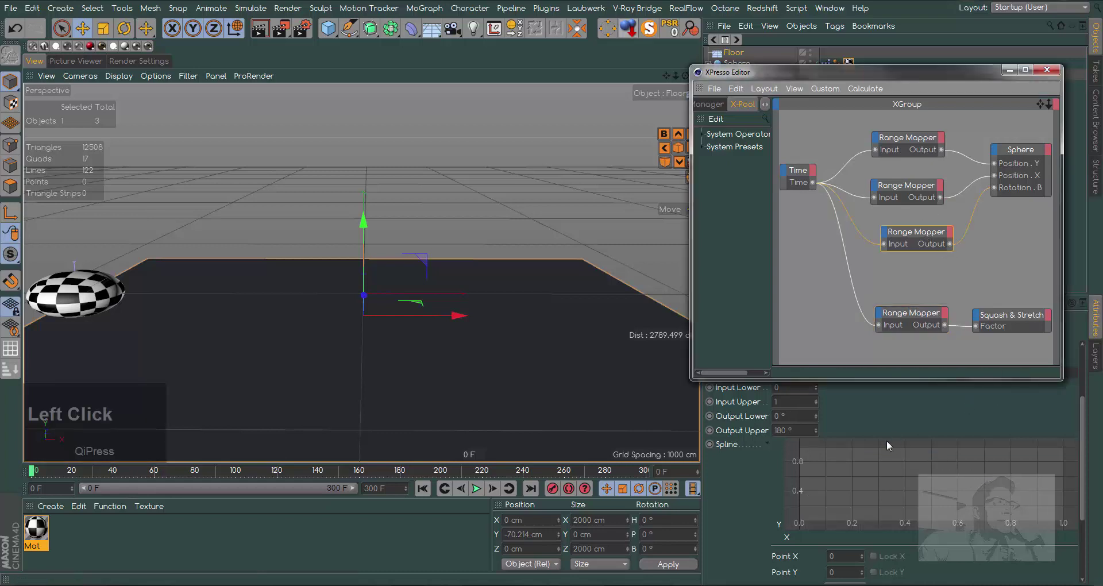